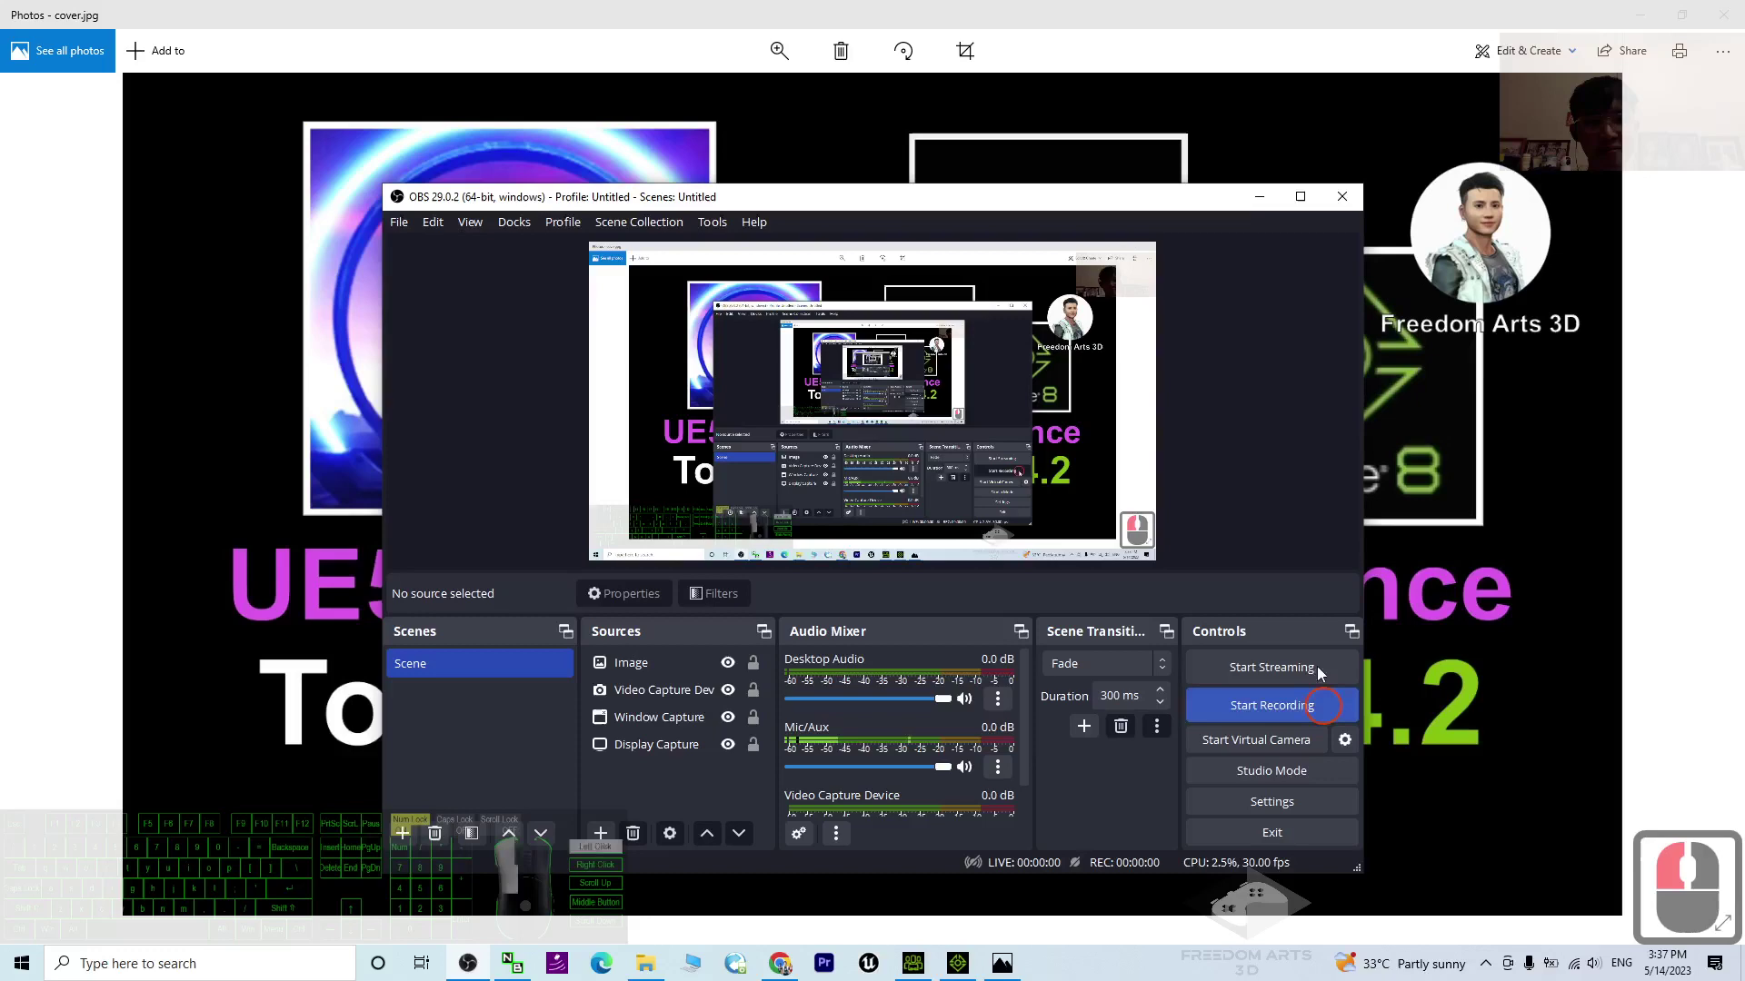
Step: Dismiss the tutorial cover image in Photos, revealing the desktop
{"action": "left_click_drag", "start_coordinate": [1142, 618], "coordinate": [381, 630]}
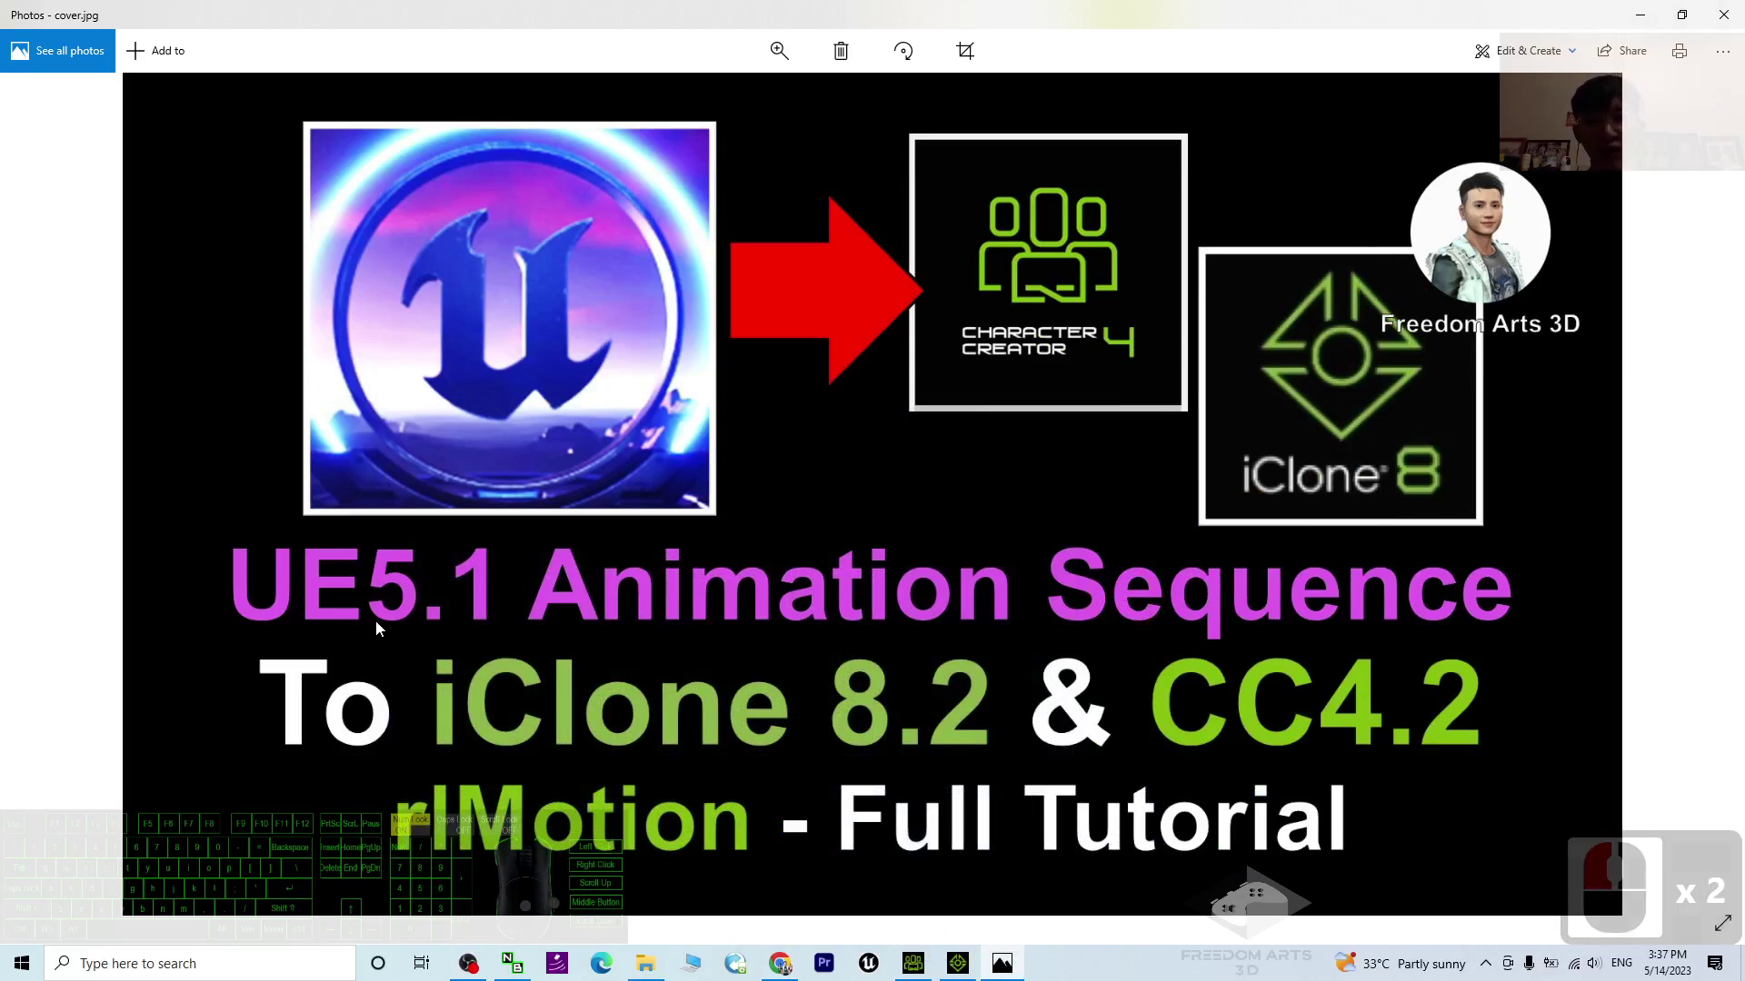
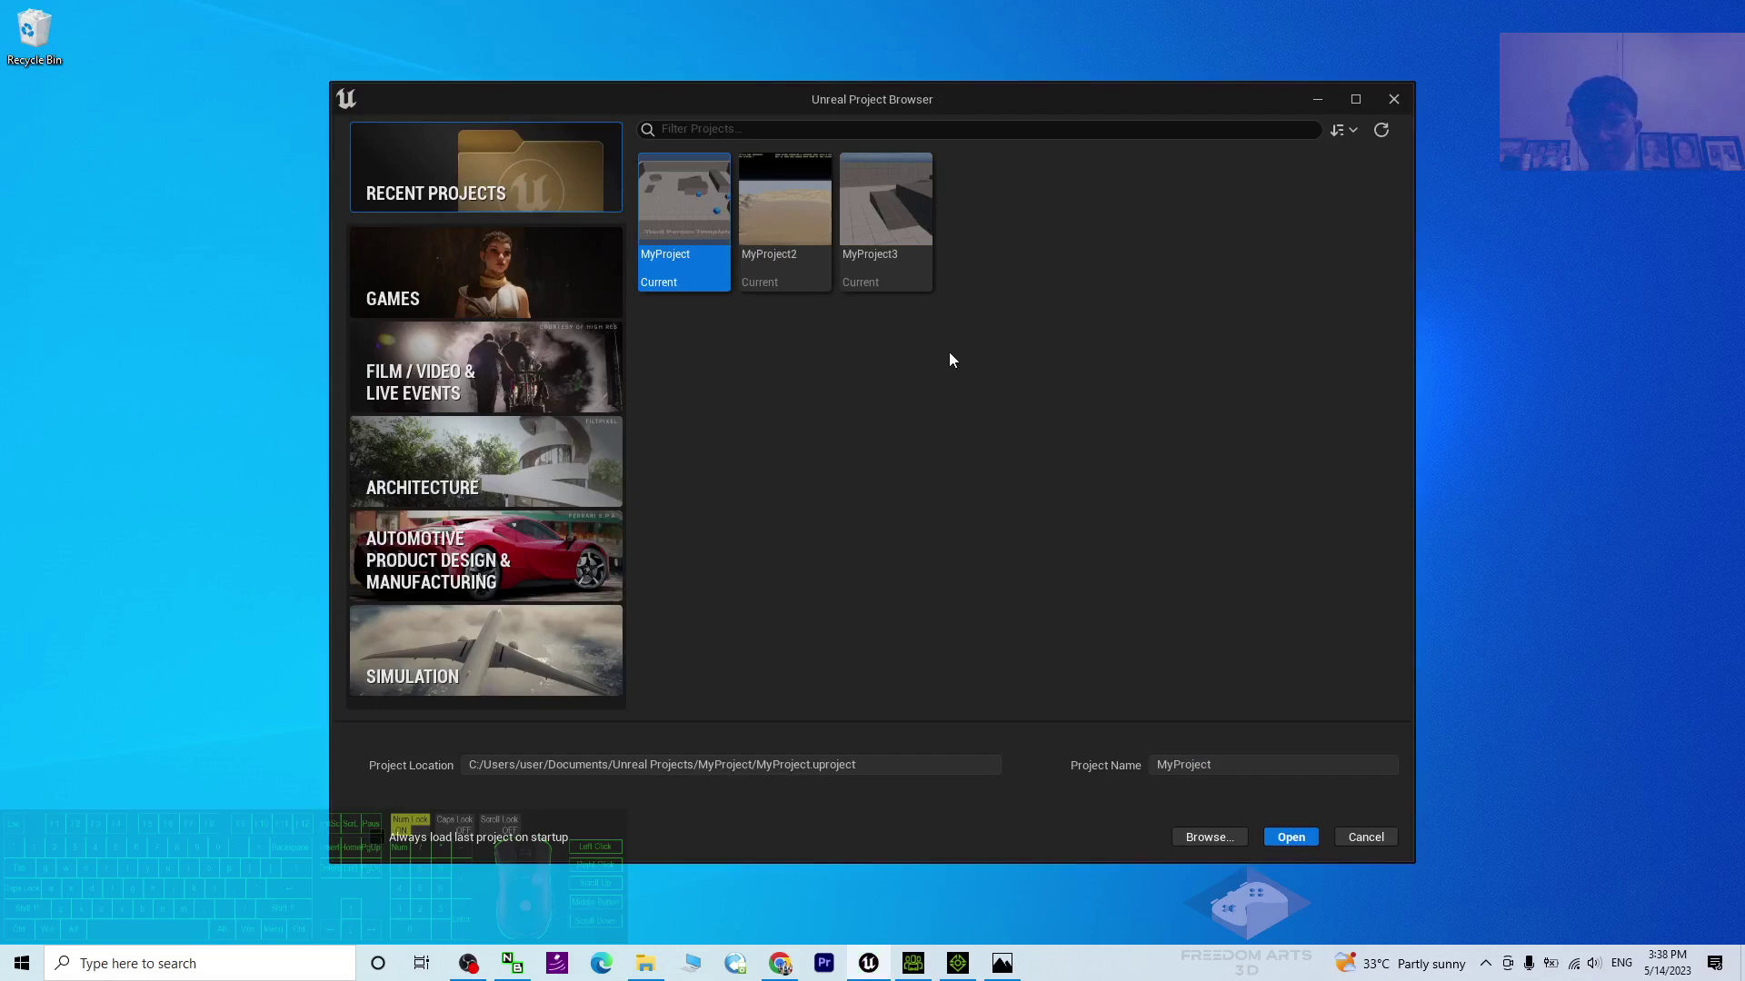
Step: Create a new Third Person game project, MyProject4, from the Games templates
{"action": "left_click", "coordinate": [406, 294]}
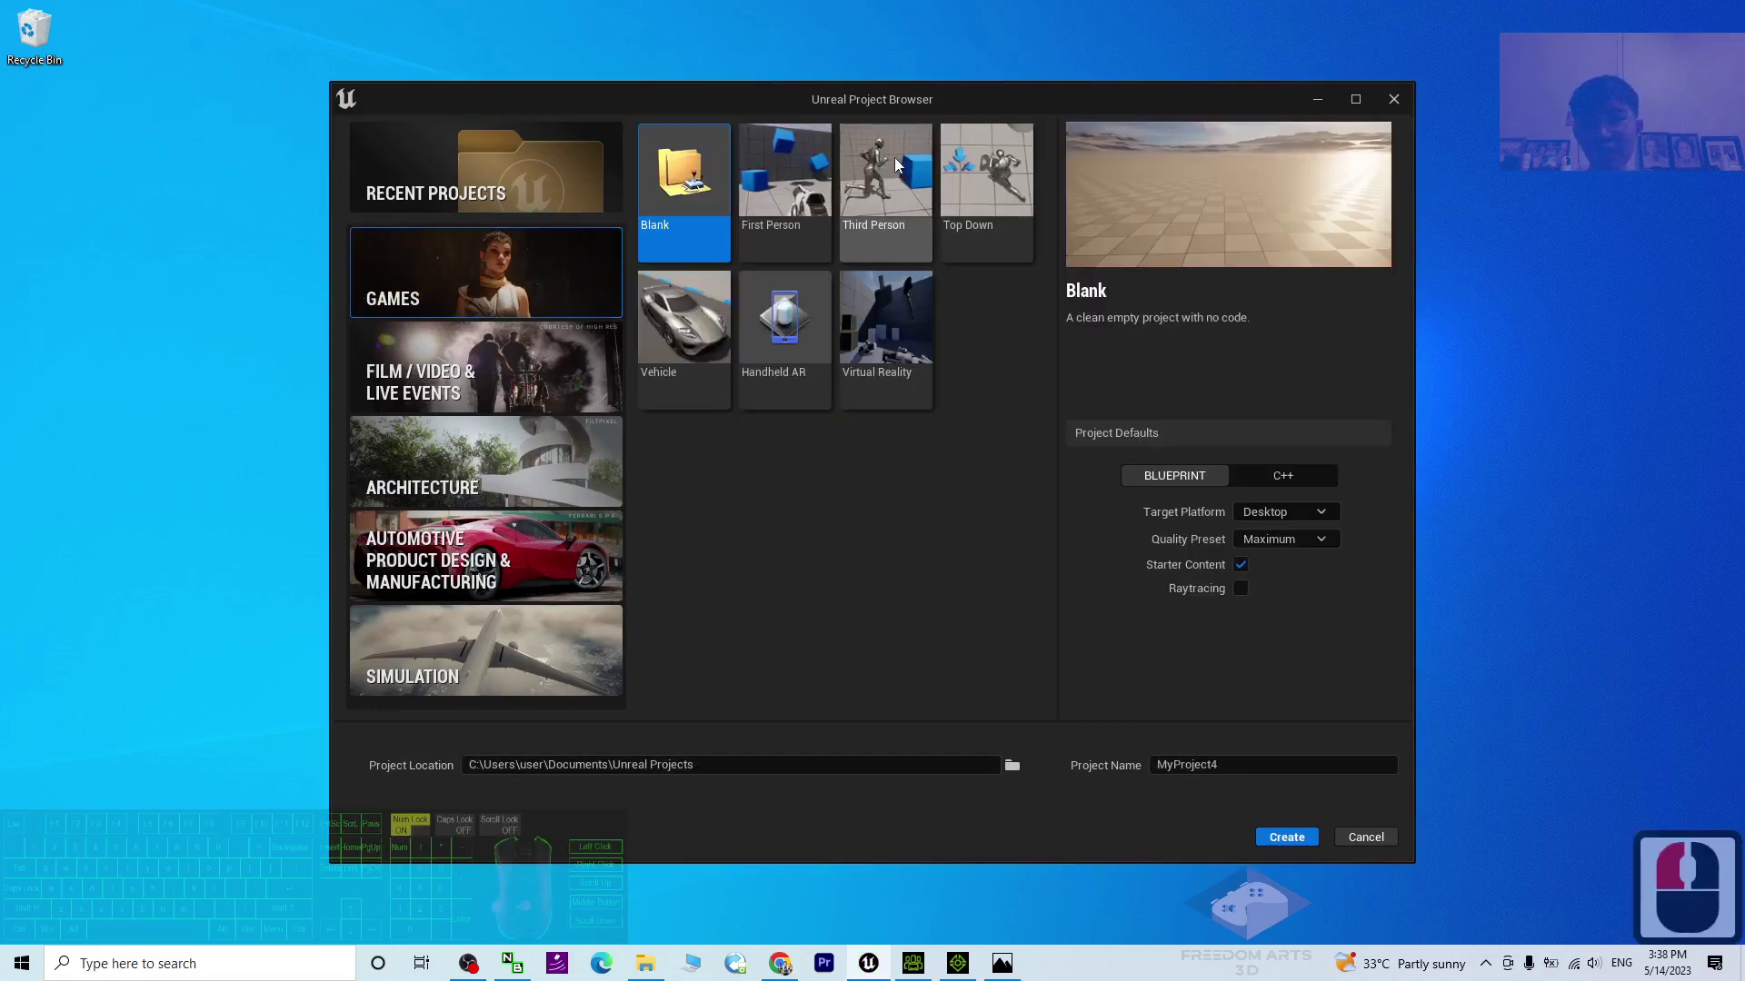
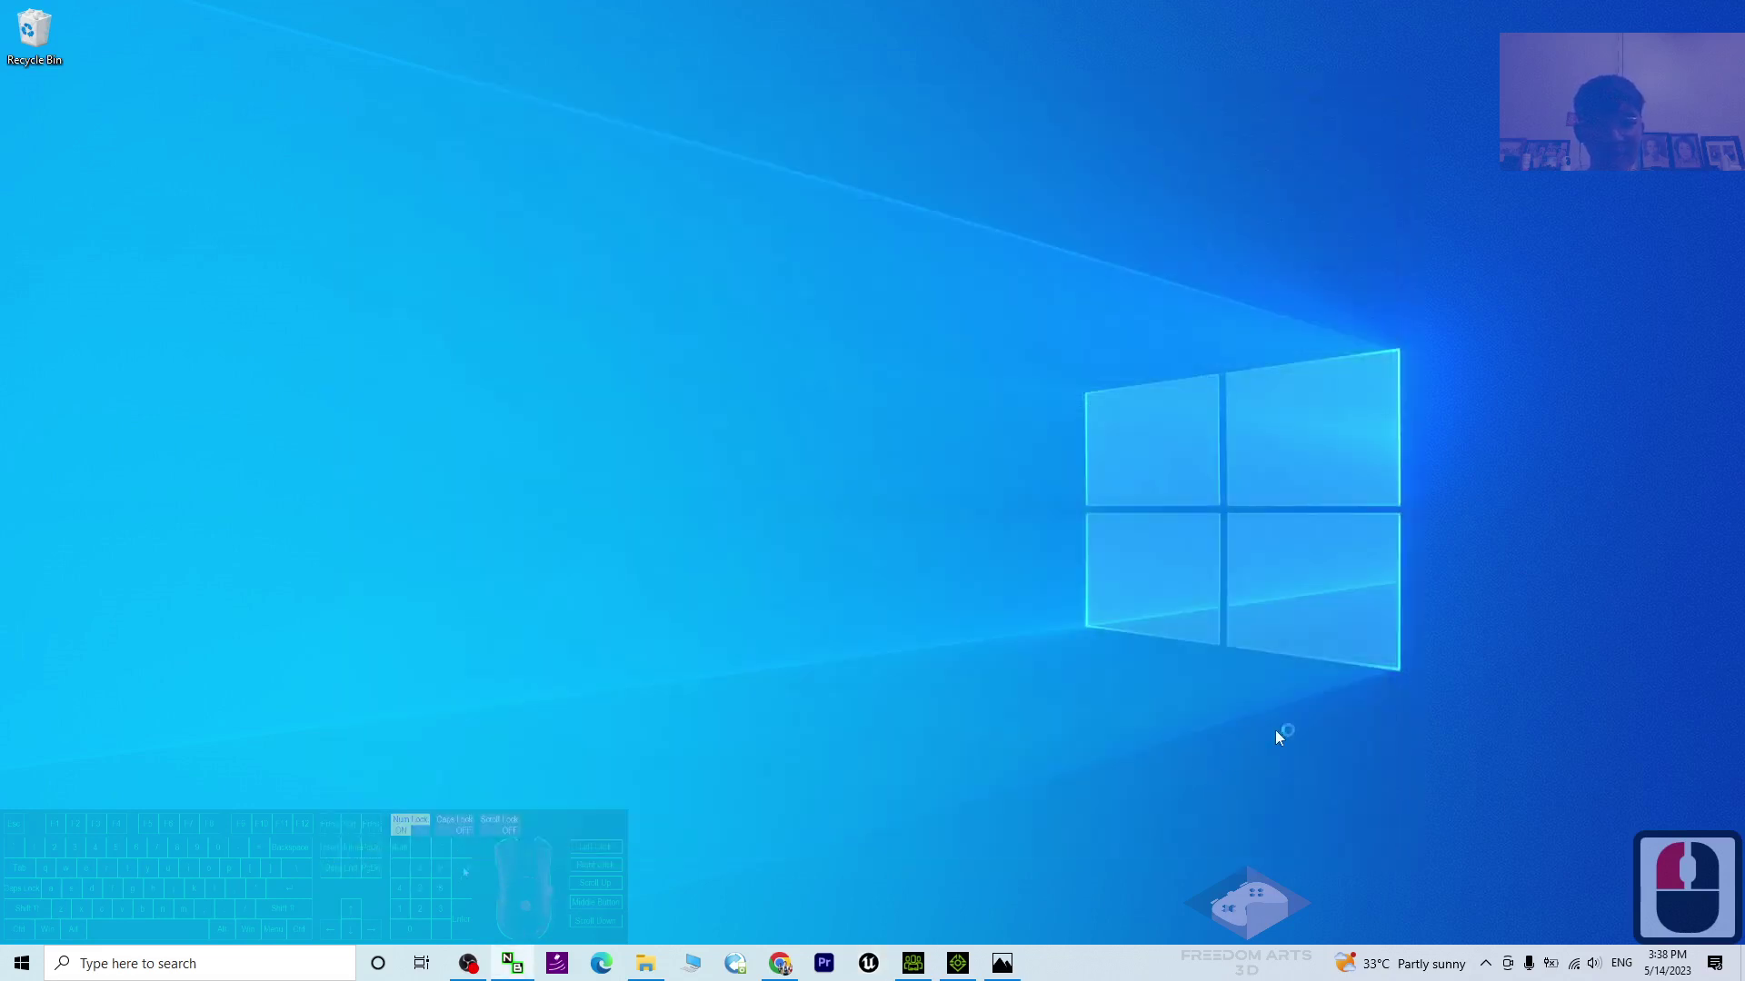
{"action": "left_click_drag", "start_coordinate": [1169, 590], "coordinate": [1069, 621]}
{"action": "left_click", "coordinate": [1045, 617]}
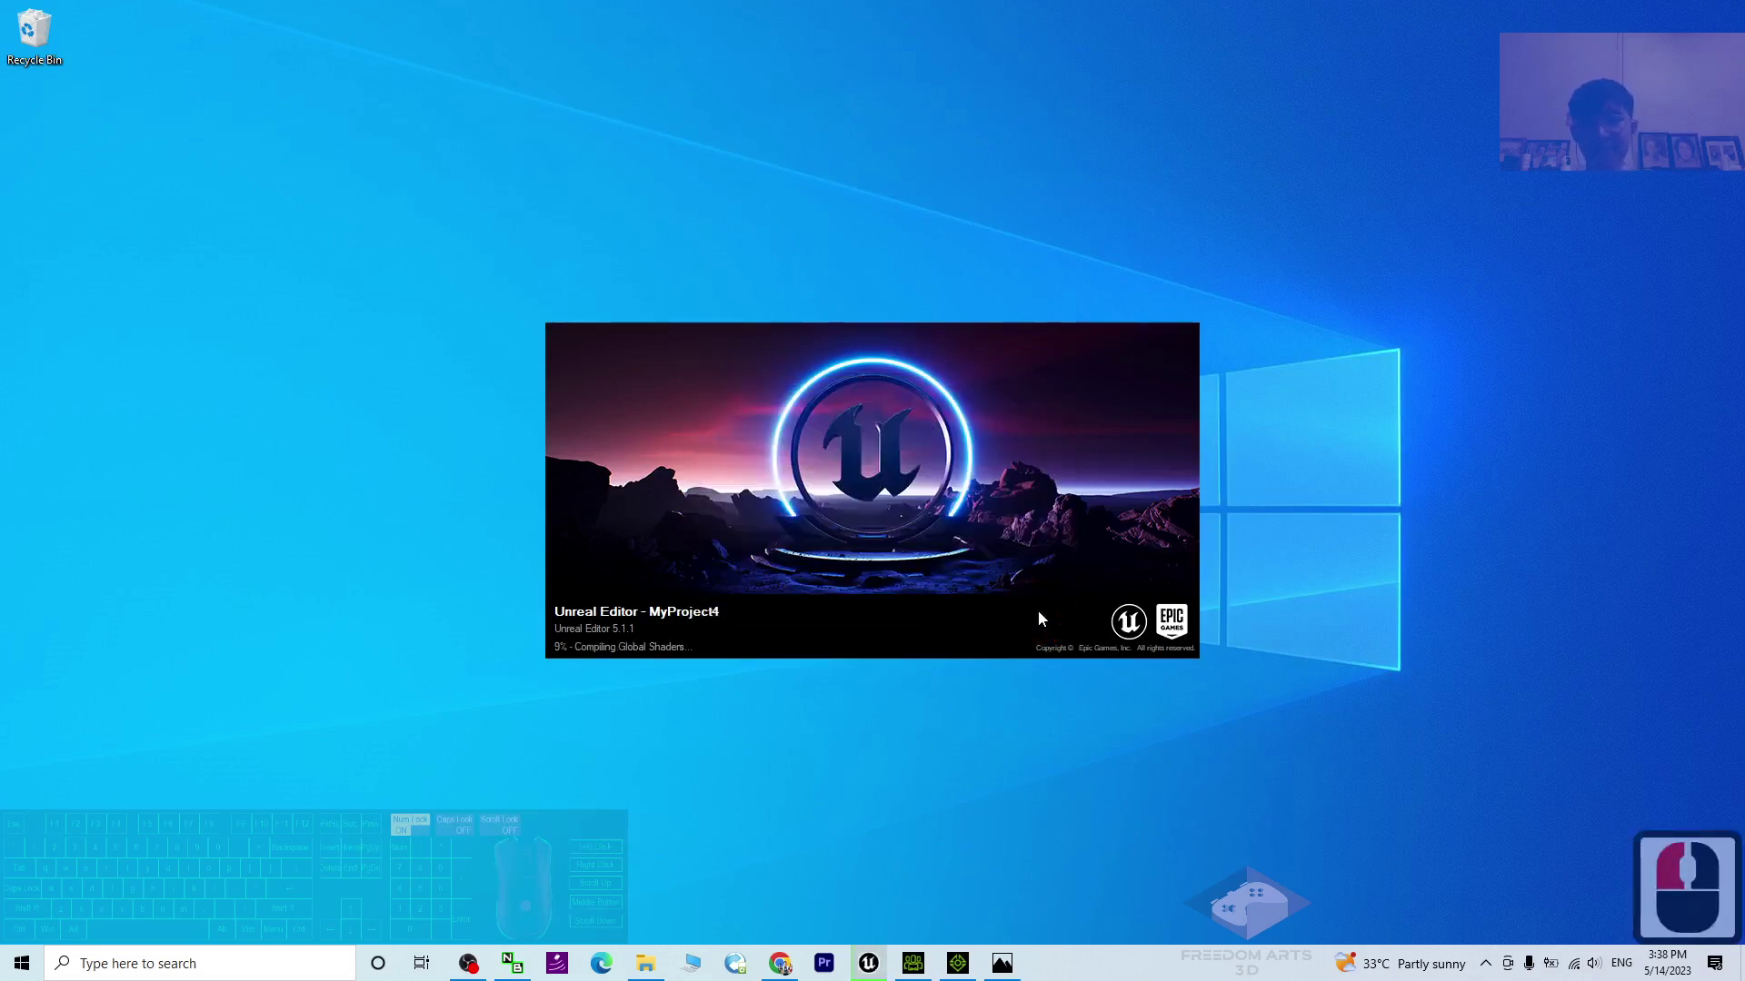
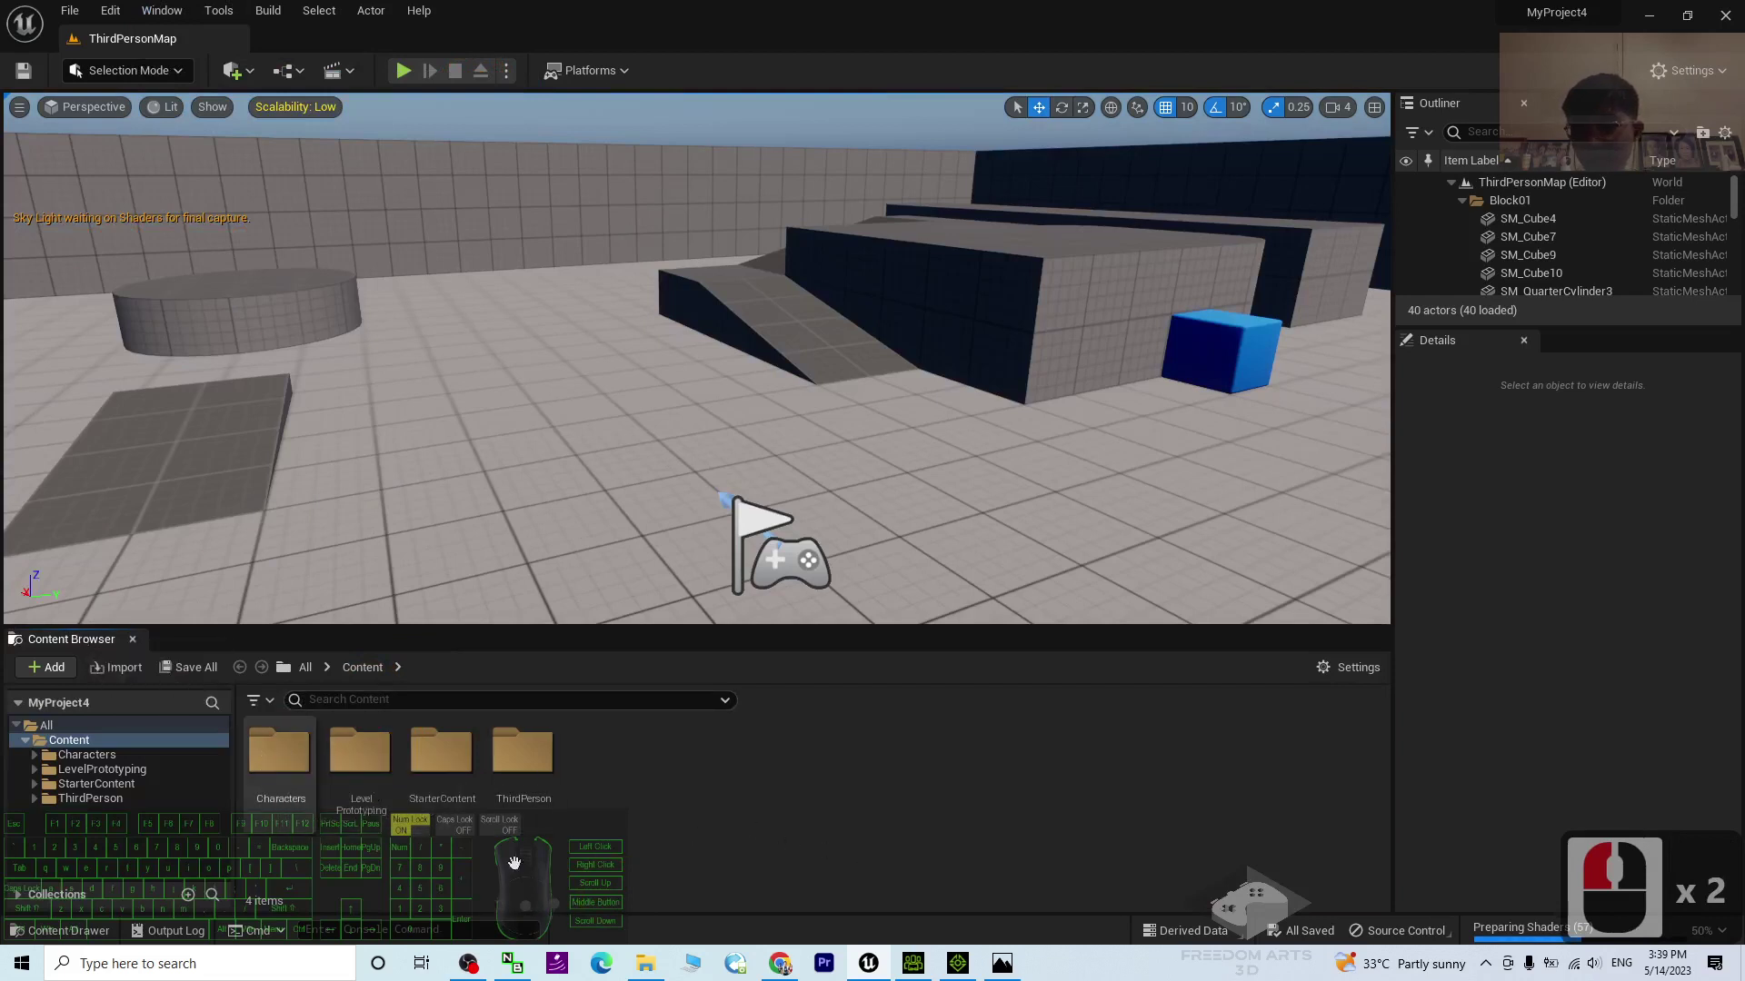
Step: Navigate the Content Browser into Characters > Mannequins, backing up once and reopening it
{"action": "left_click", "coordinate": [292, 758]}
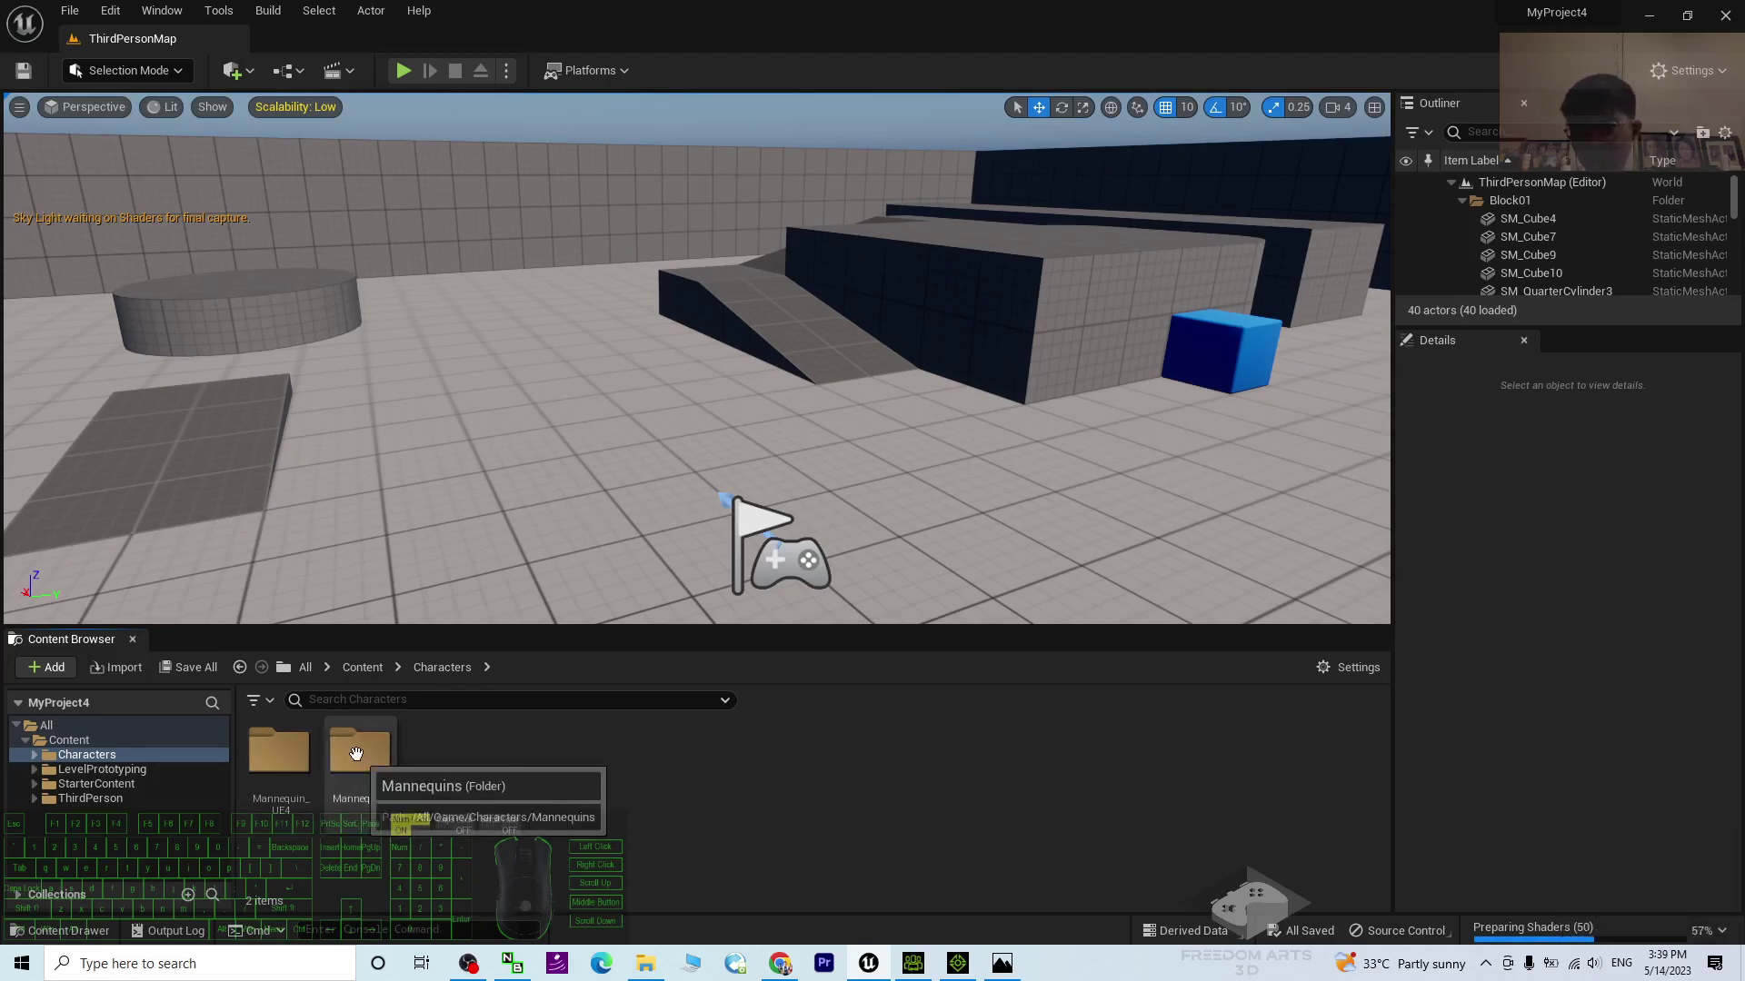
{"action": "left_click", "coordinate": [357, 745]}
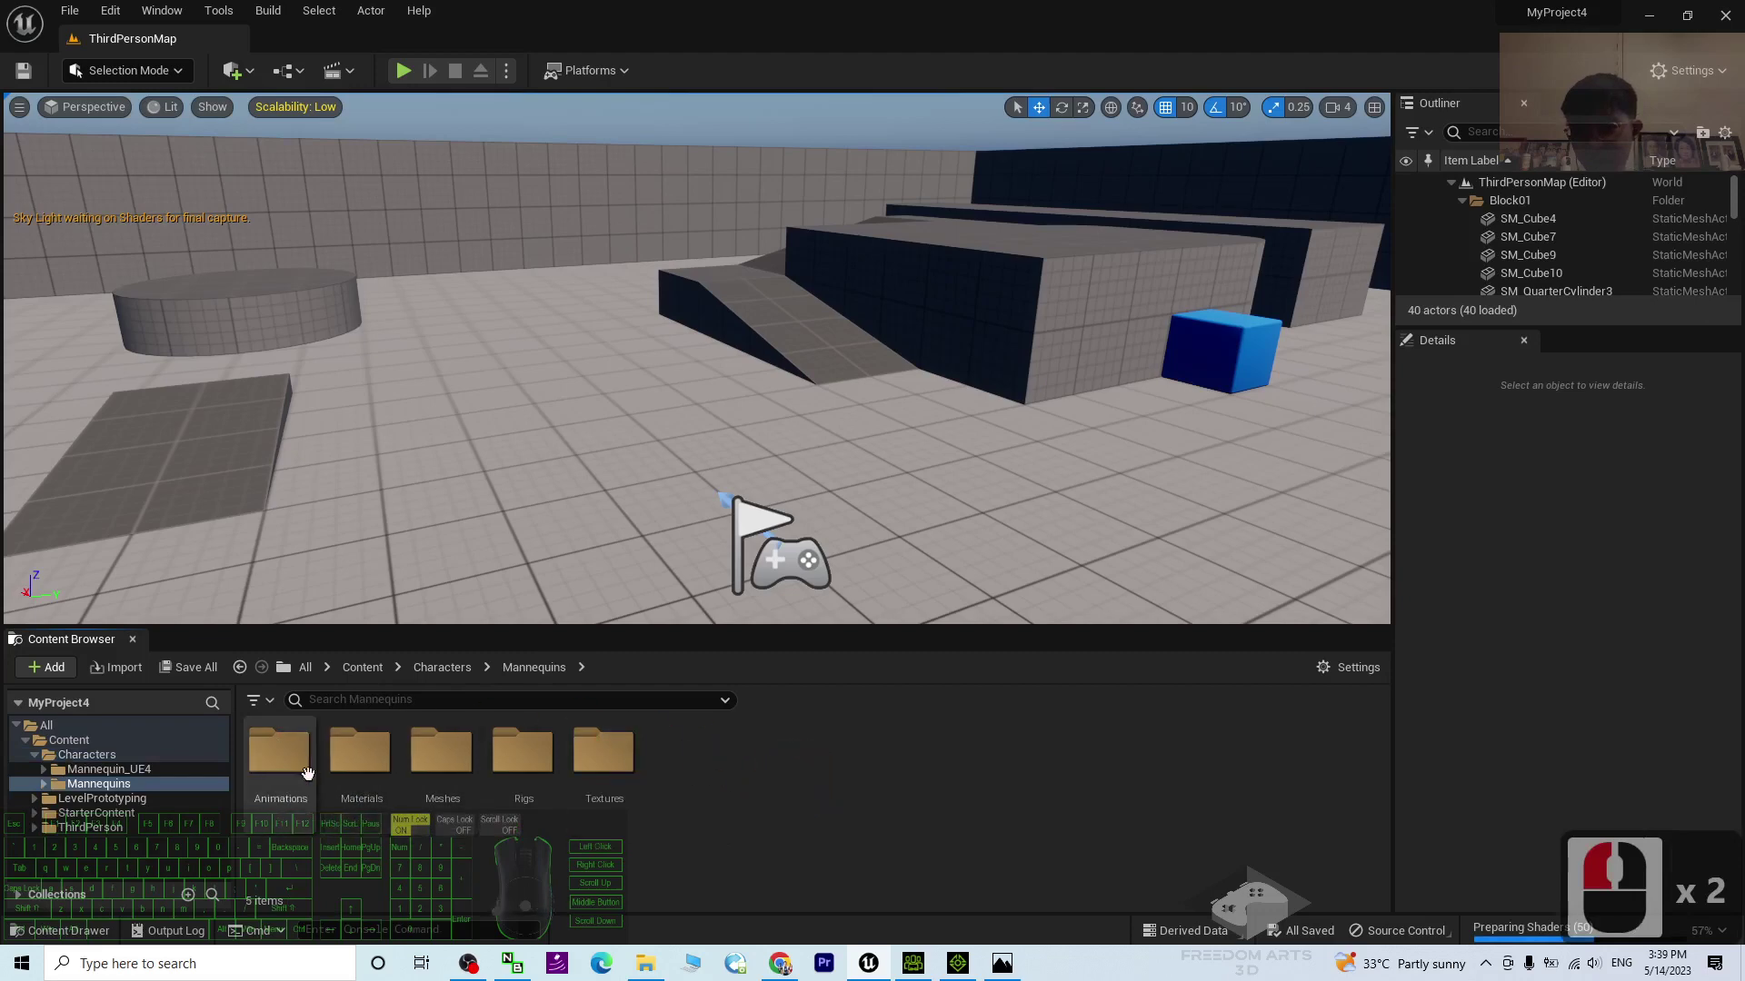
{"action": "left_click", "coordinate": [810, 835]}
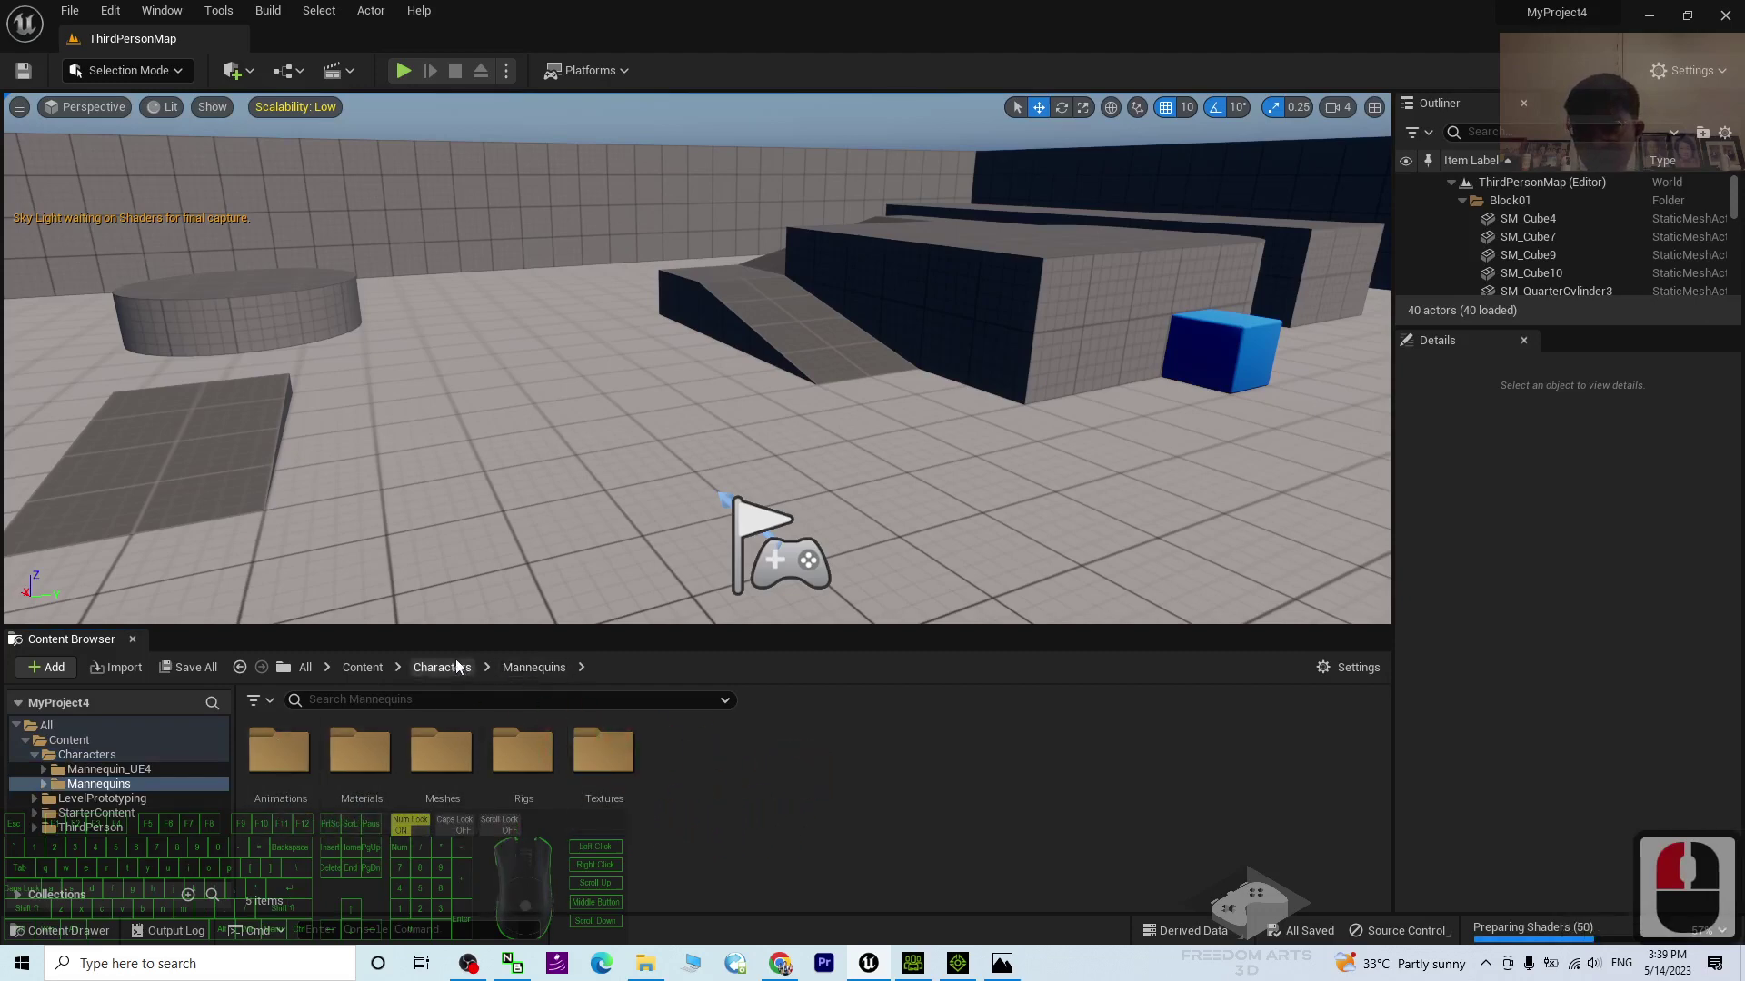
{"action": "left_click", "coordinate": [460, 666]}
{"action": "left_click", "coordinate": [397, 755]}
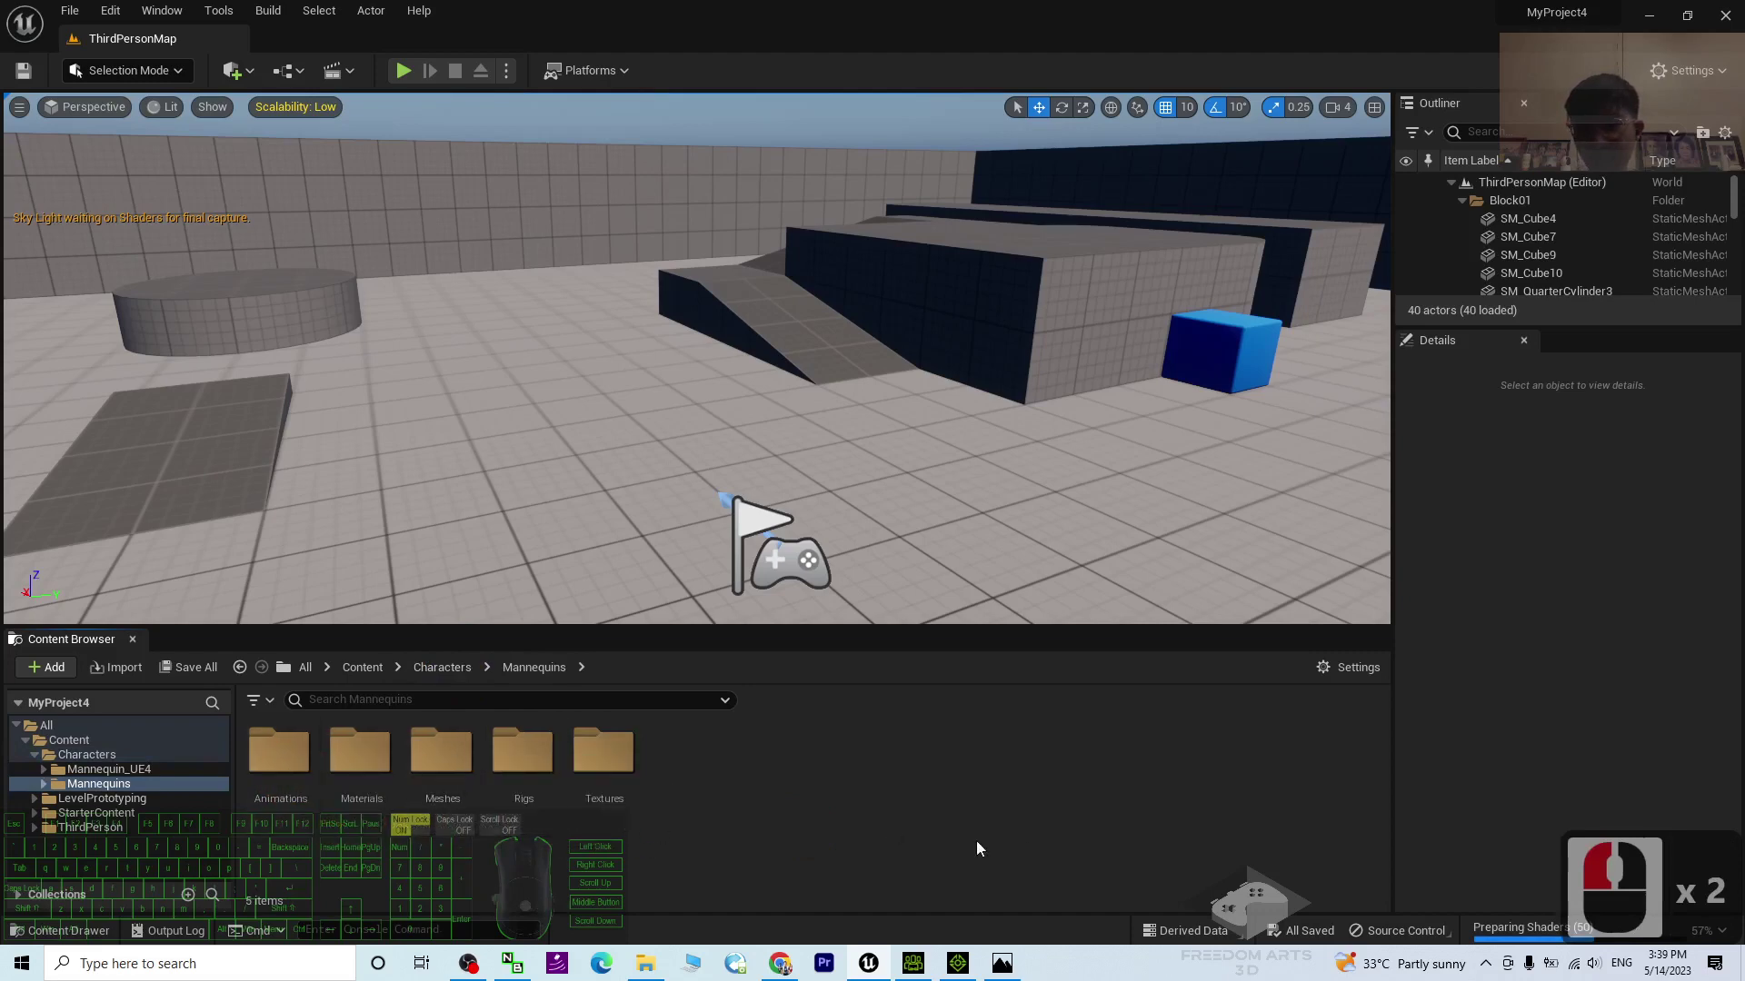
Step: Open the SKM_Quinn_Simple mannequin mesh from the Meshes folder for preview
{"action": "double_click", "coordinate": [455, 752]}
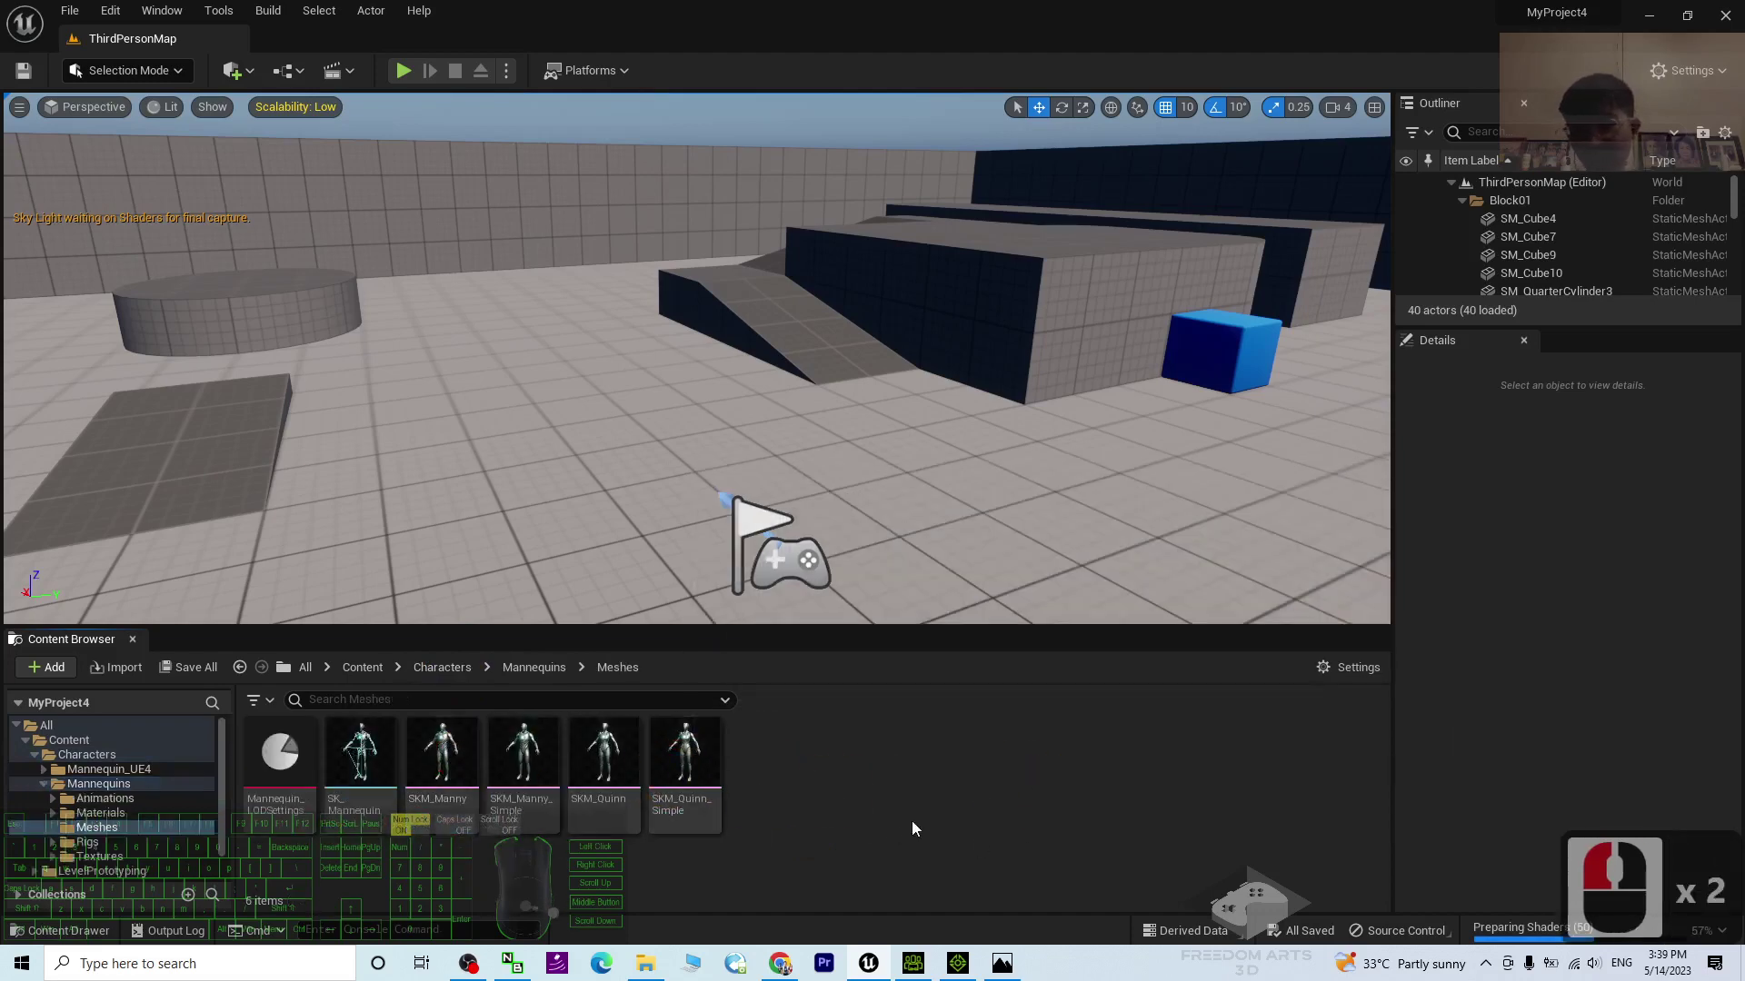
{"action": "double_click", "coordinate": [683, 754]}
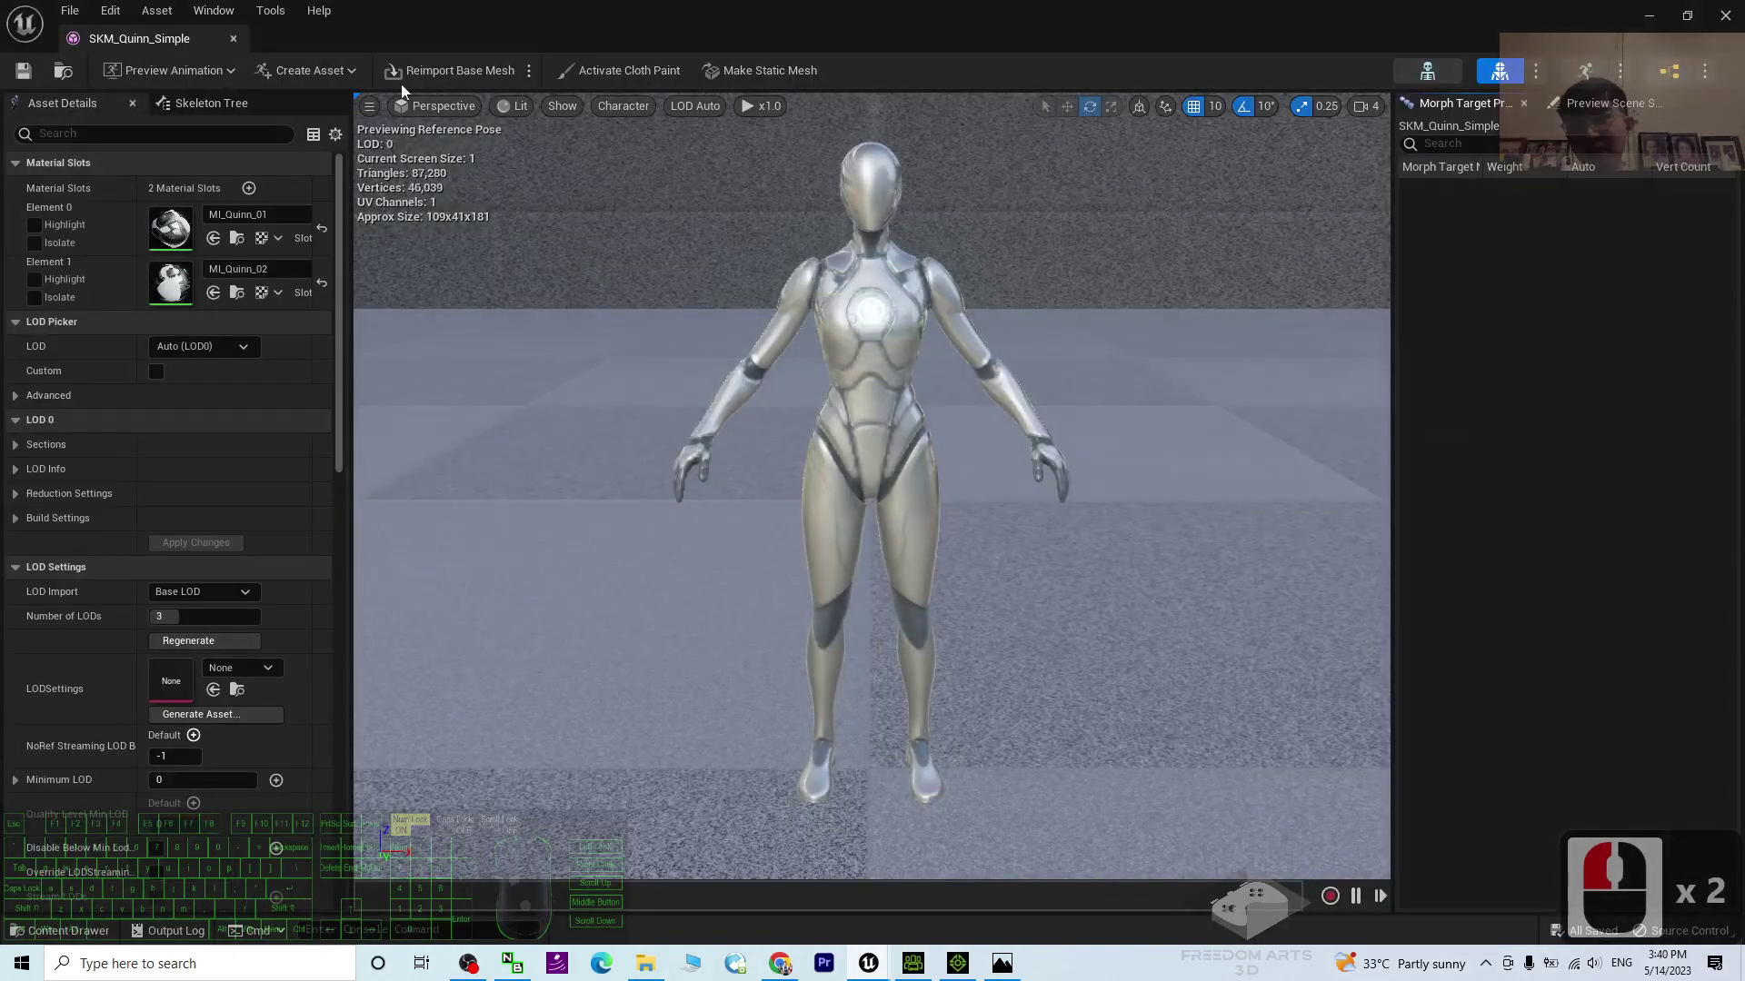
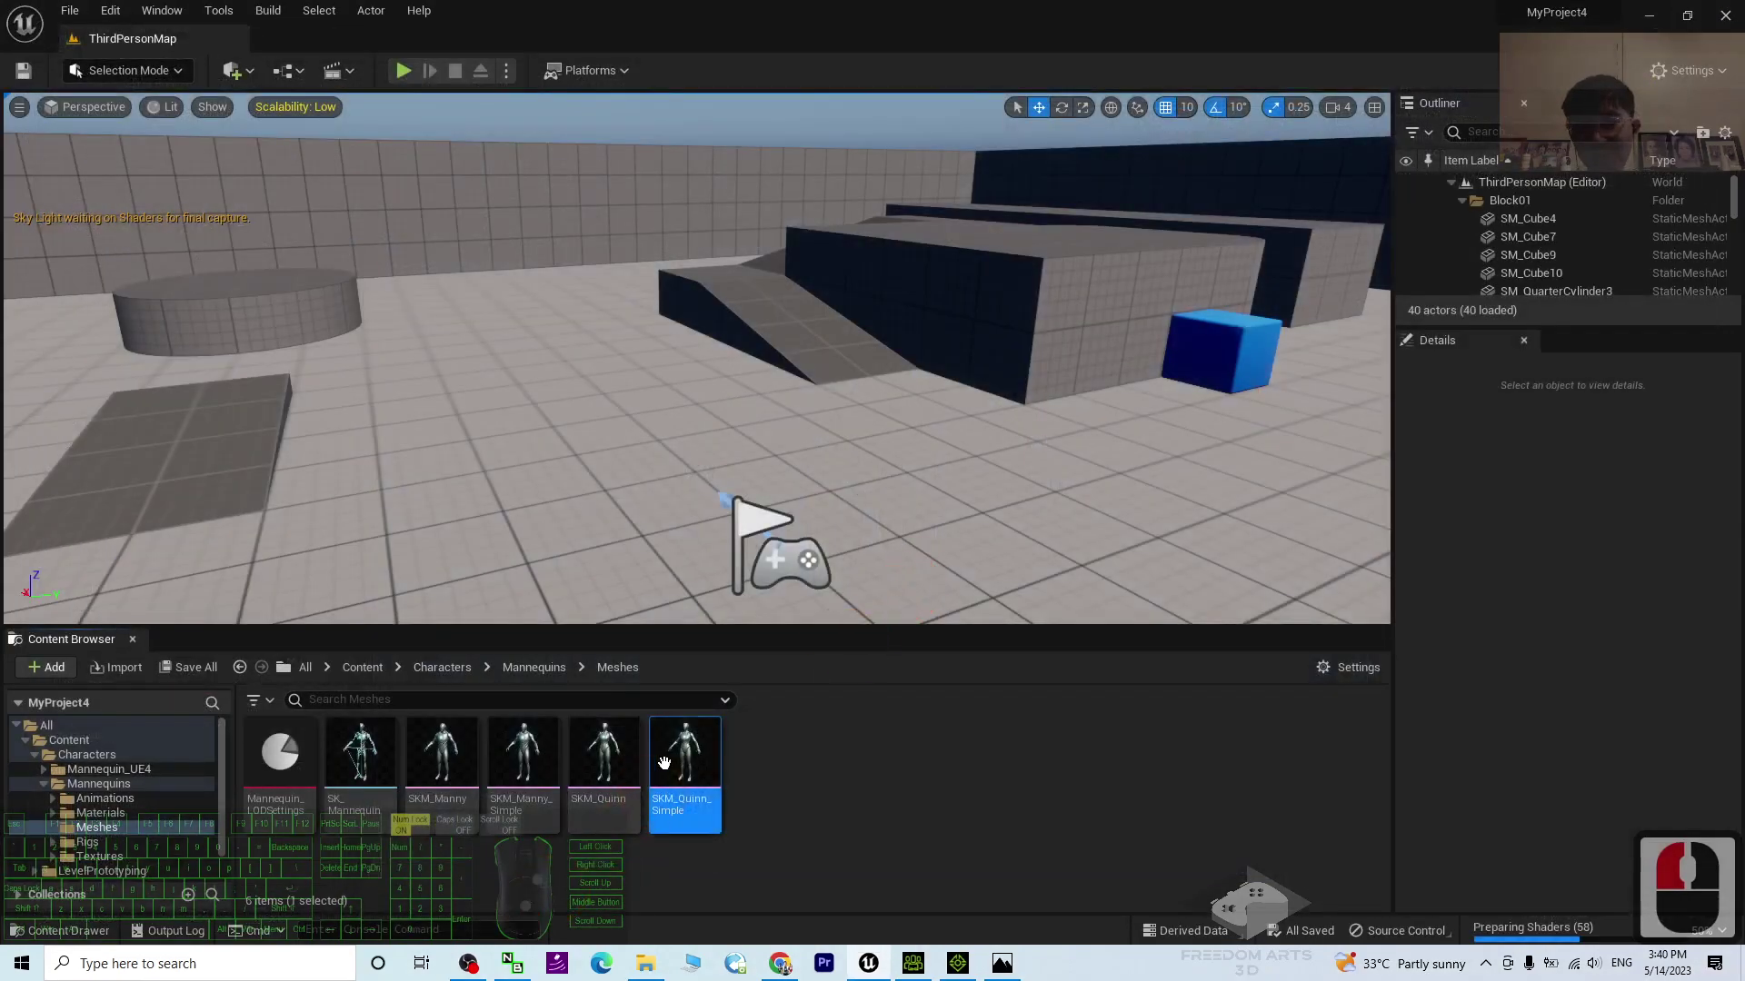
Step: Close the mannequin mesh preview and browse back to Mannequins > Animations
{"action": "left_click", "coordinate": [673, 771]}
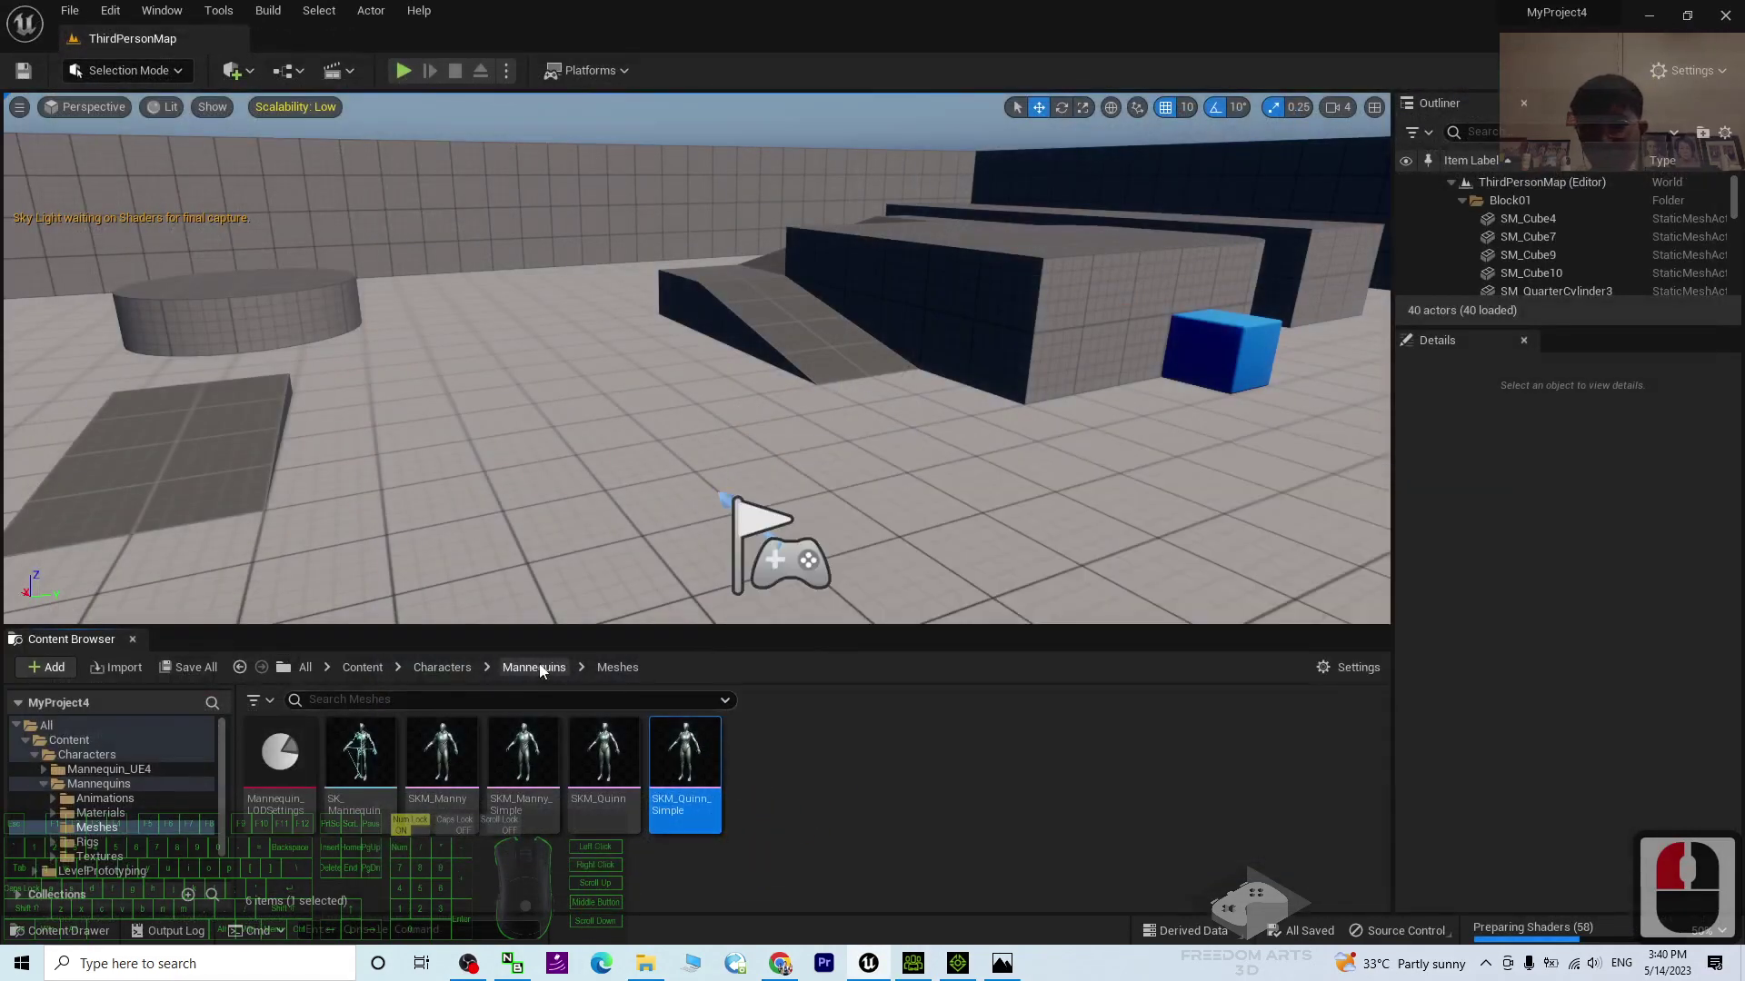
{"action": "left_click", "coordinate": [546, 670]}
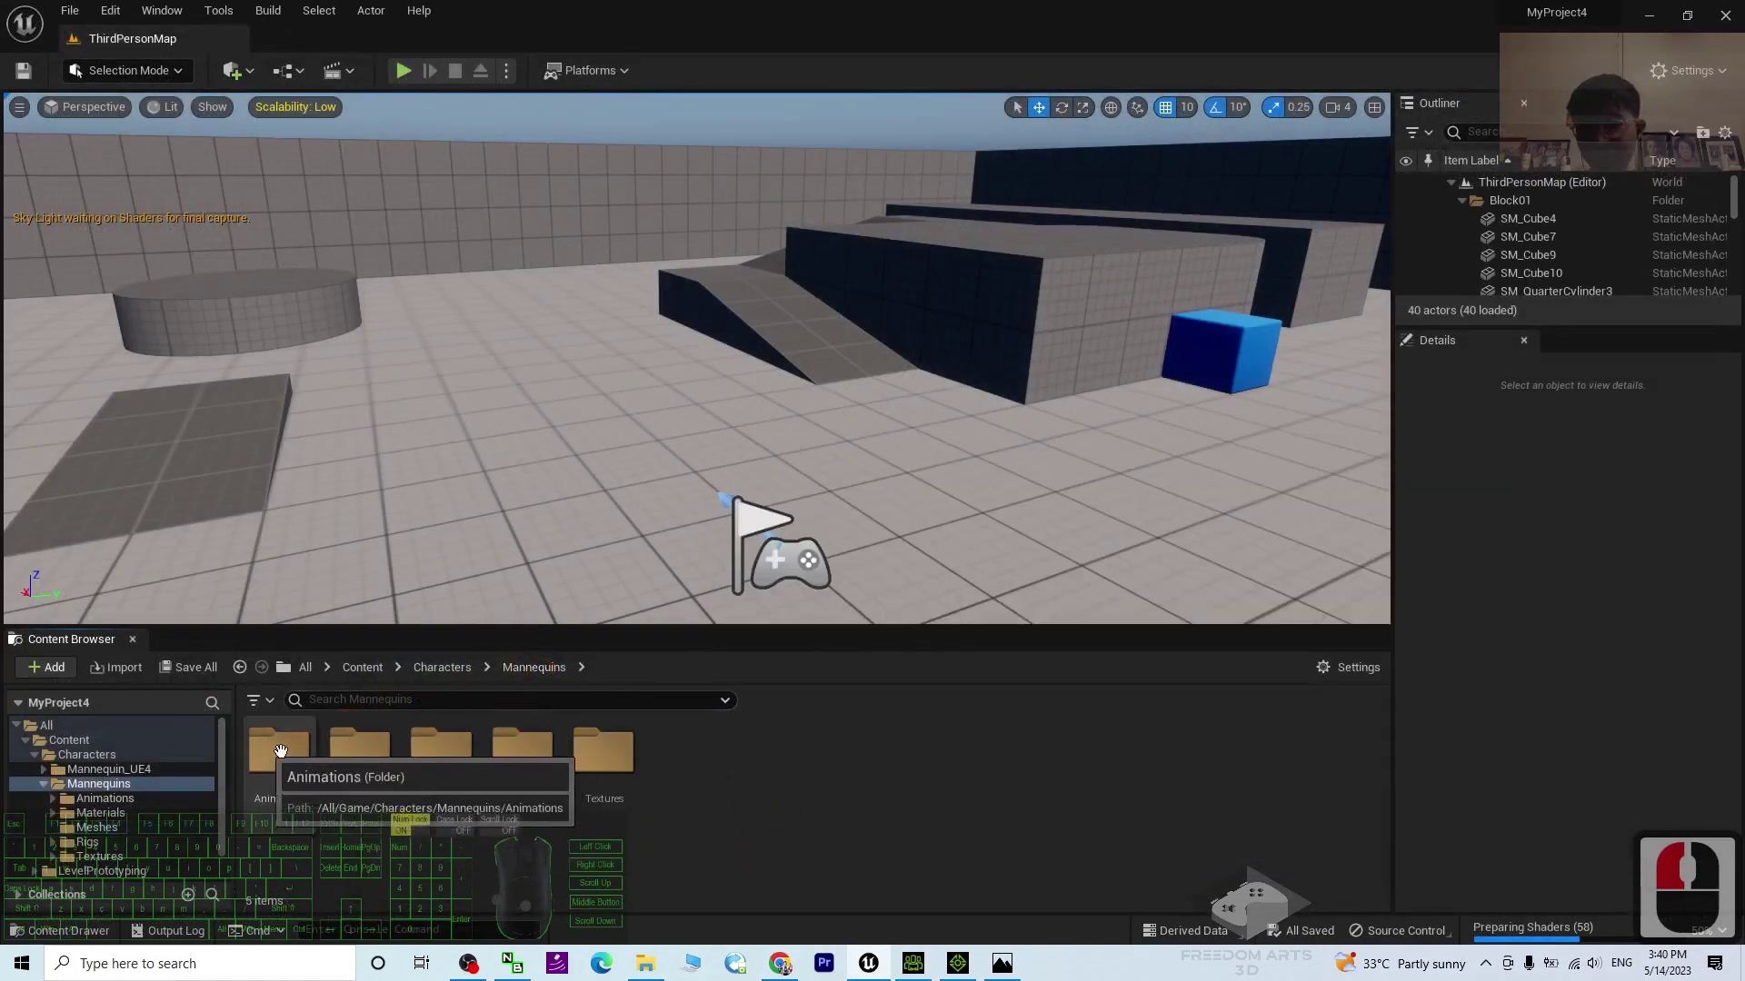
{"action": "left_click", "coordinate": [271, 738]}
Step: Show the Quinn animations folder and bring up the context menu on MF_Walk_Fwd
{"action": "left_click", "coordinate": [370, 752]}
{"action": "left_click", "coordinate": [496, 751]}
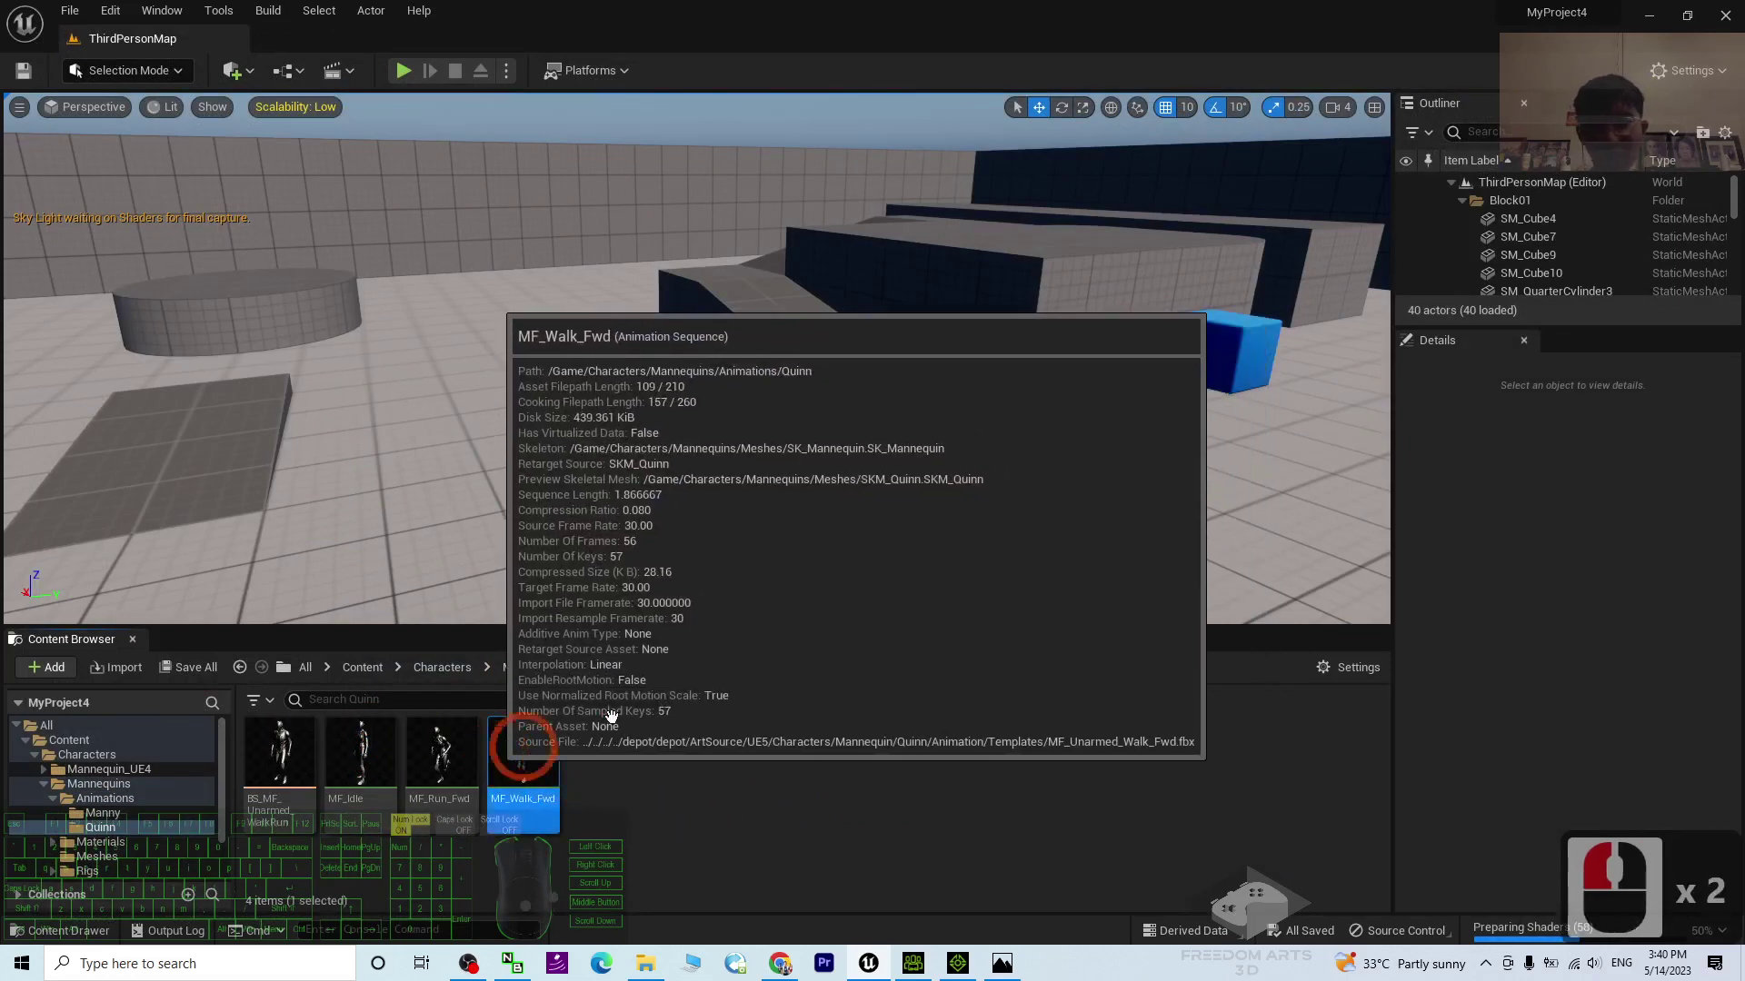
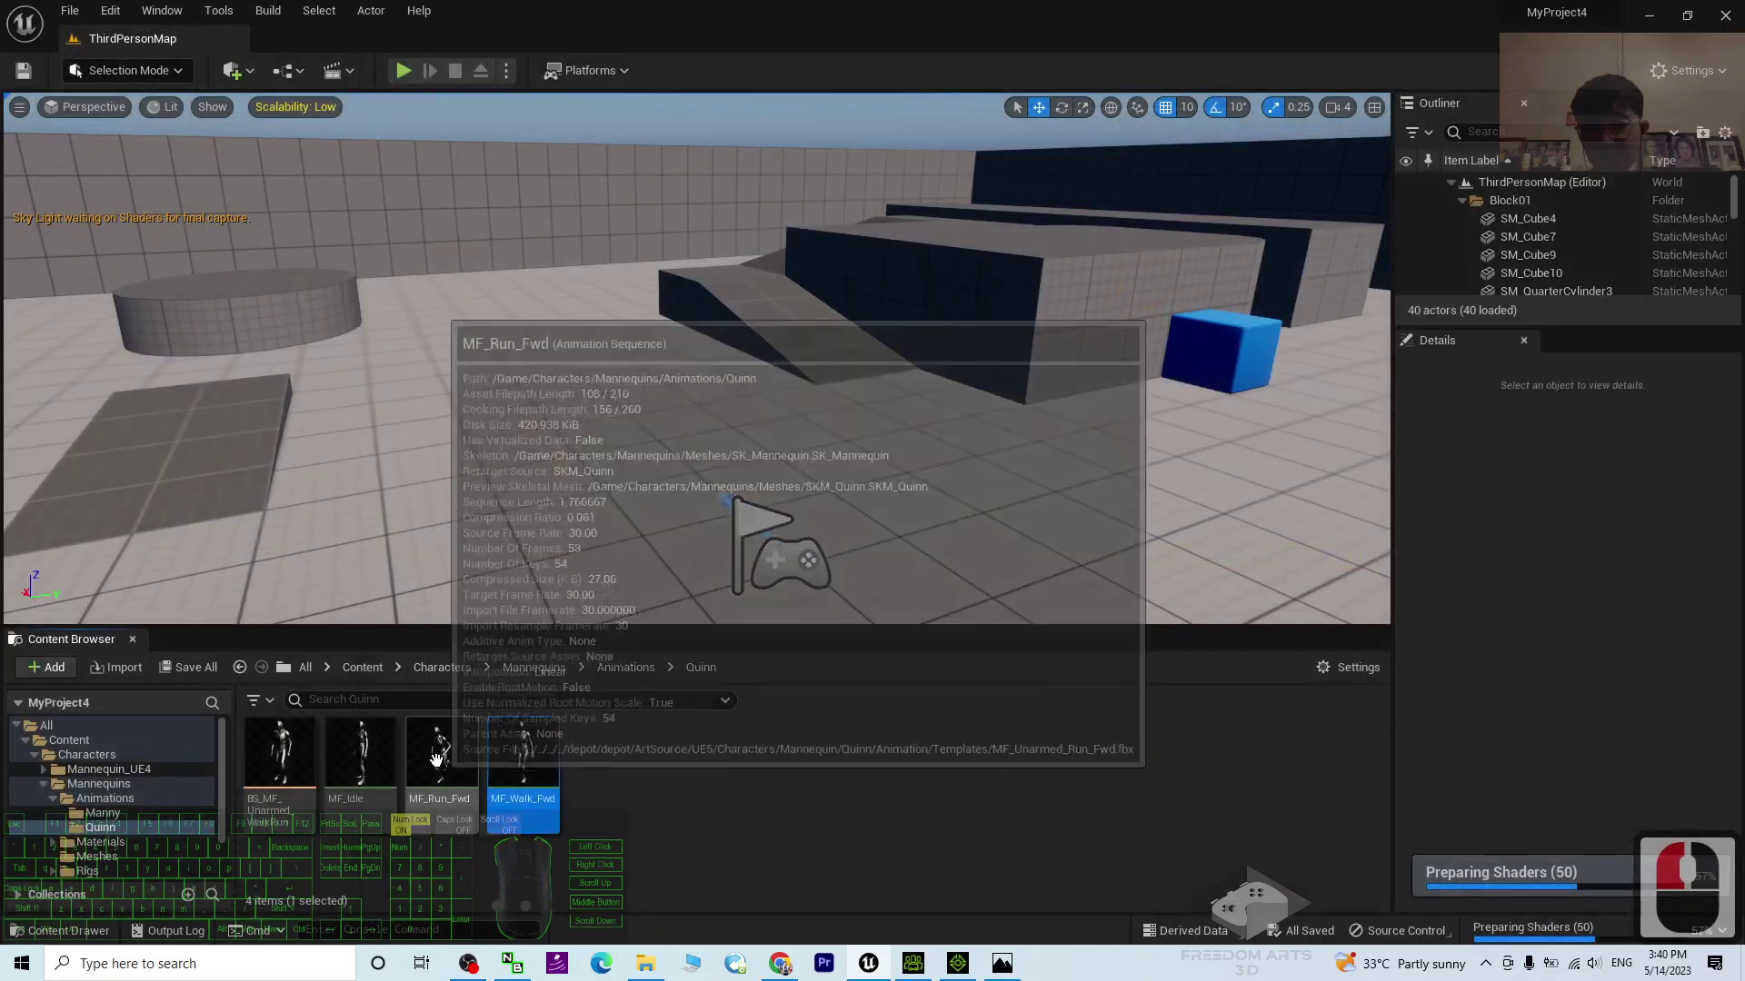
{"action": "right_click", "coordinate": [438, 758]}
Step: Create a new desktop folder named 'from UE' as the FBX export destination
{"action": "left_click", "coordinate": [1326, 679]}
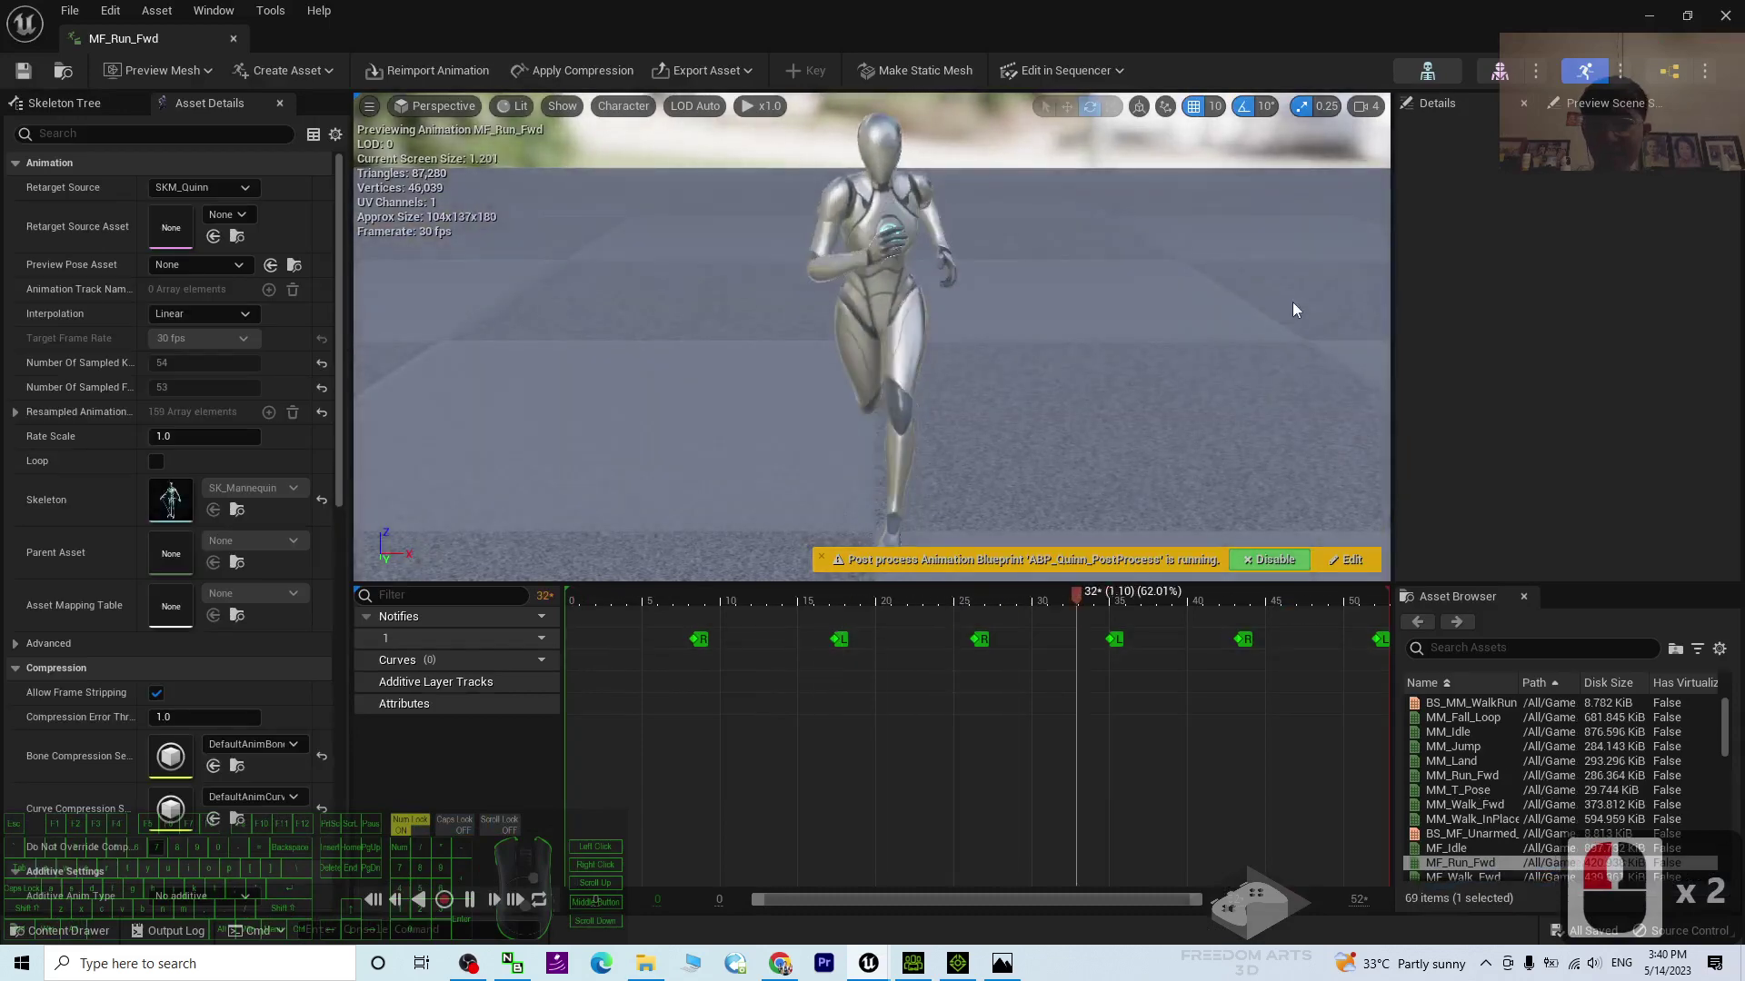
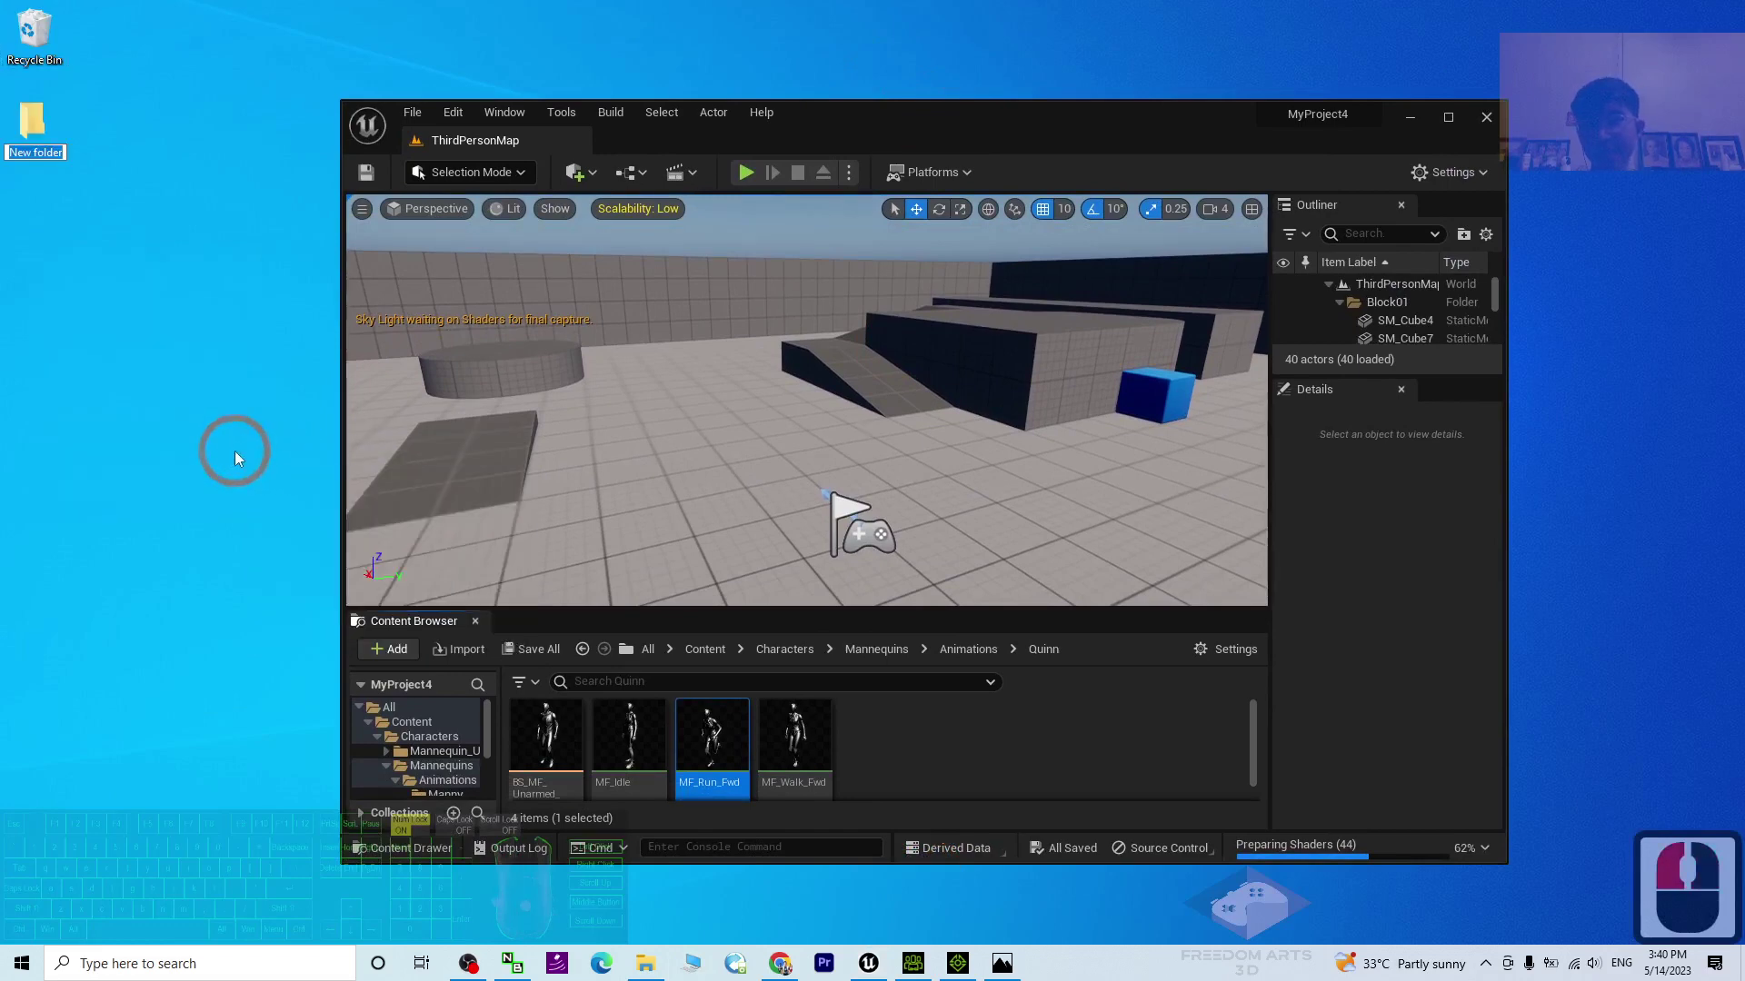
{"action": "type", "text": "frome"}
{"action": "key", "text": "Return"}
{"action": "key", "text": "Return"}
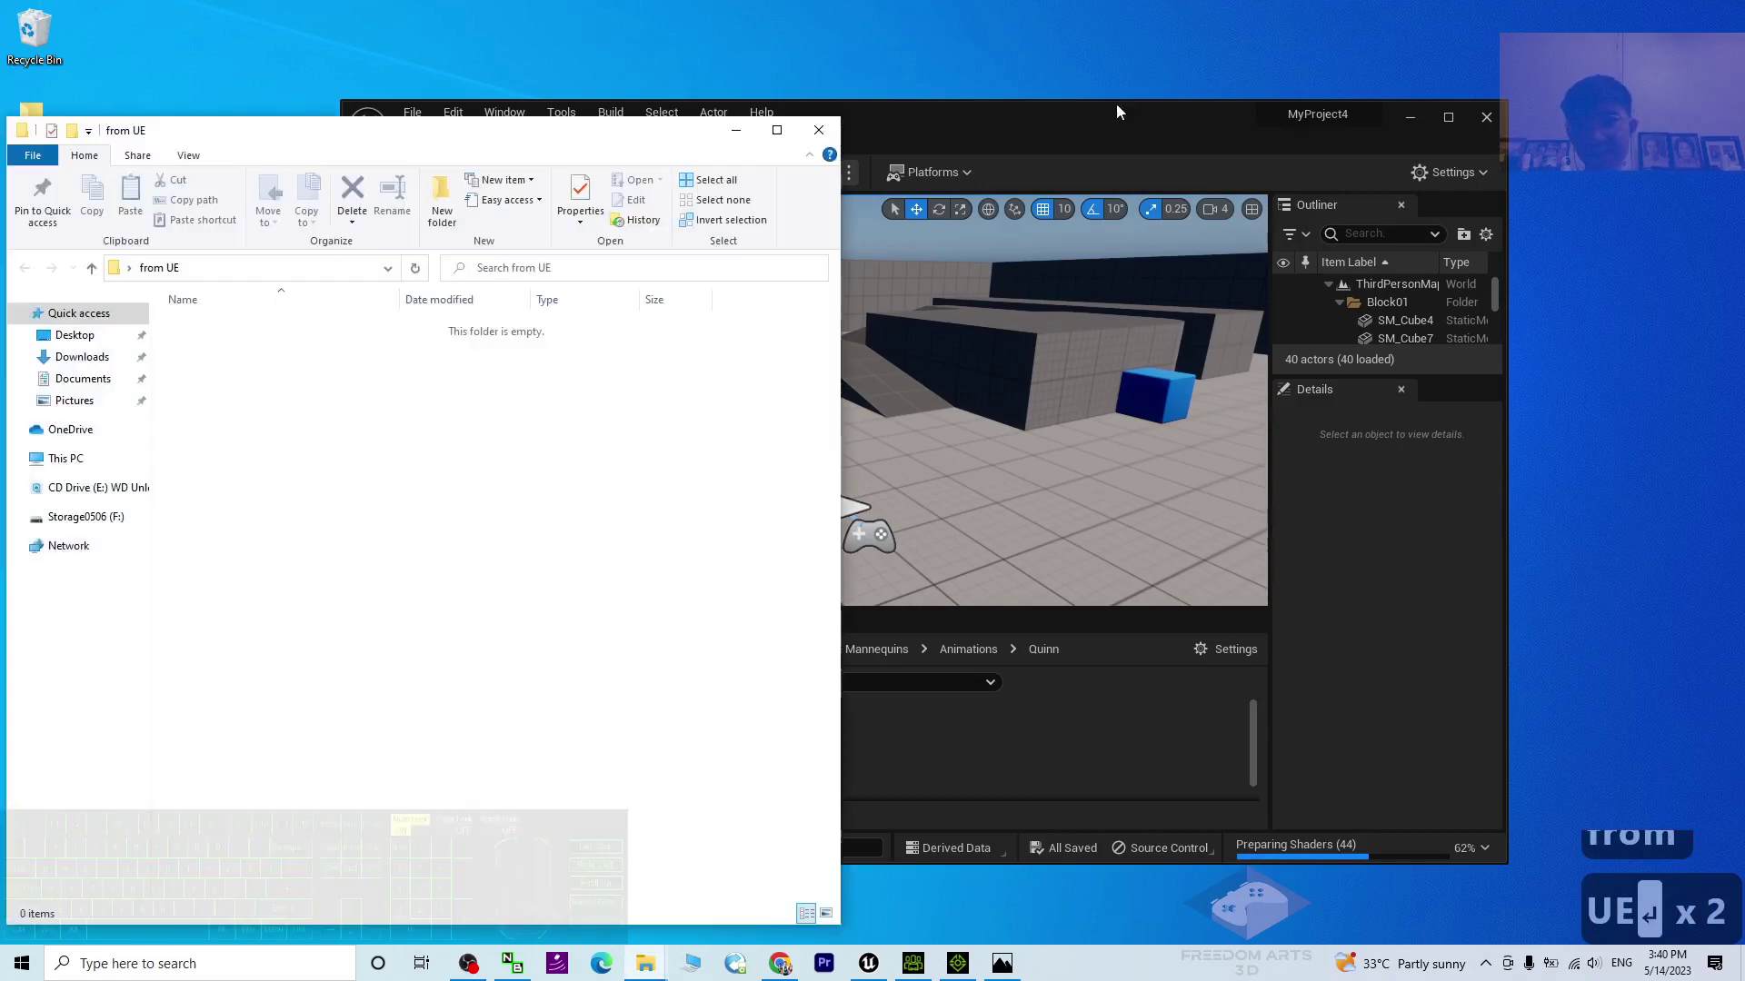
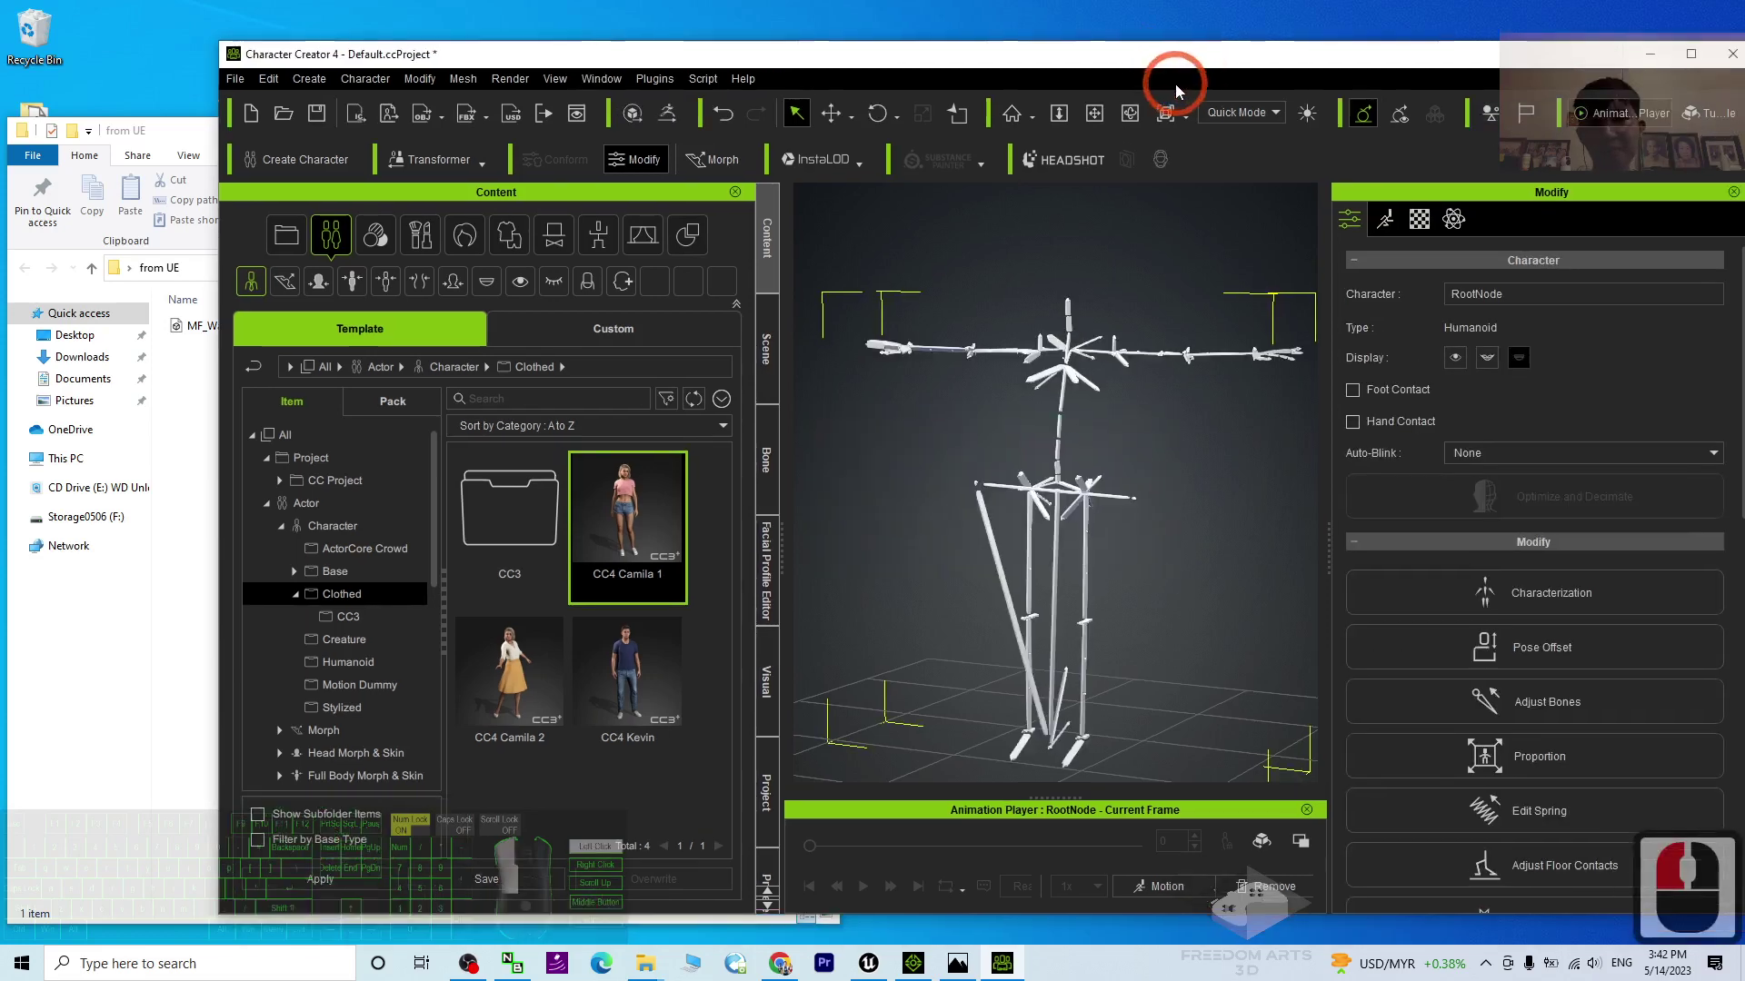
Step: Maximize Character Creator and show motion and calibration options on the imported skeleton
{"action": "left_click_drag", "start_coordinate": [1182, 90], "coordinate": [1162, 65]}
{"action": "left_click_drag", "start_coordinate": [1162, 66], "coordinate": [1143, 63]}
{"action": "left_click_drag", "start_coordinate": [1142, 62], "coordinate": [1093, 7]}
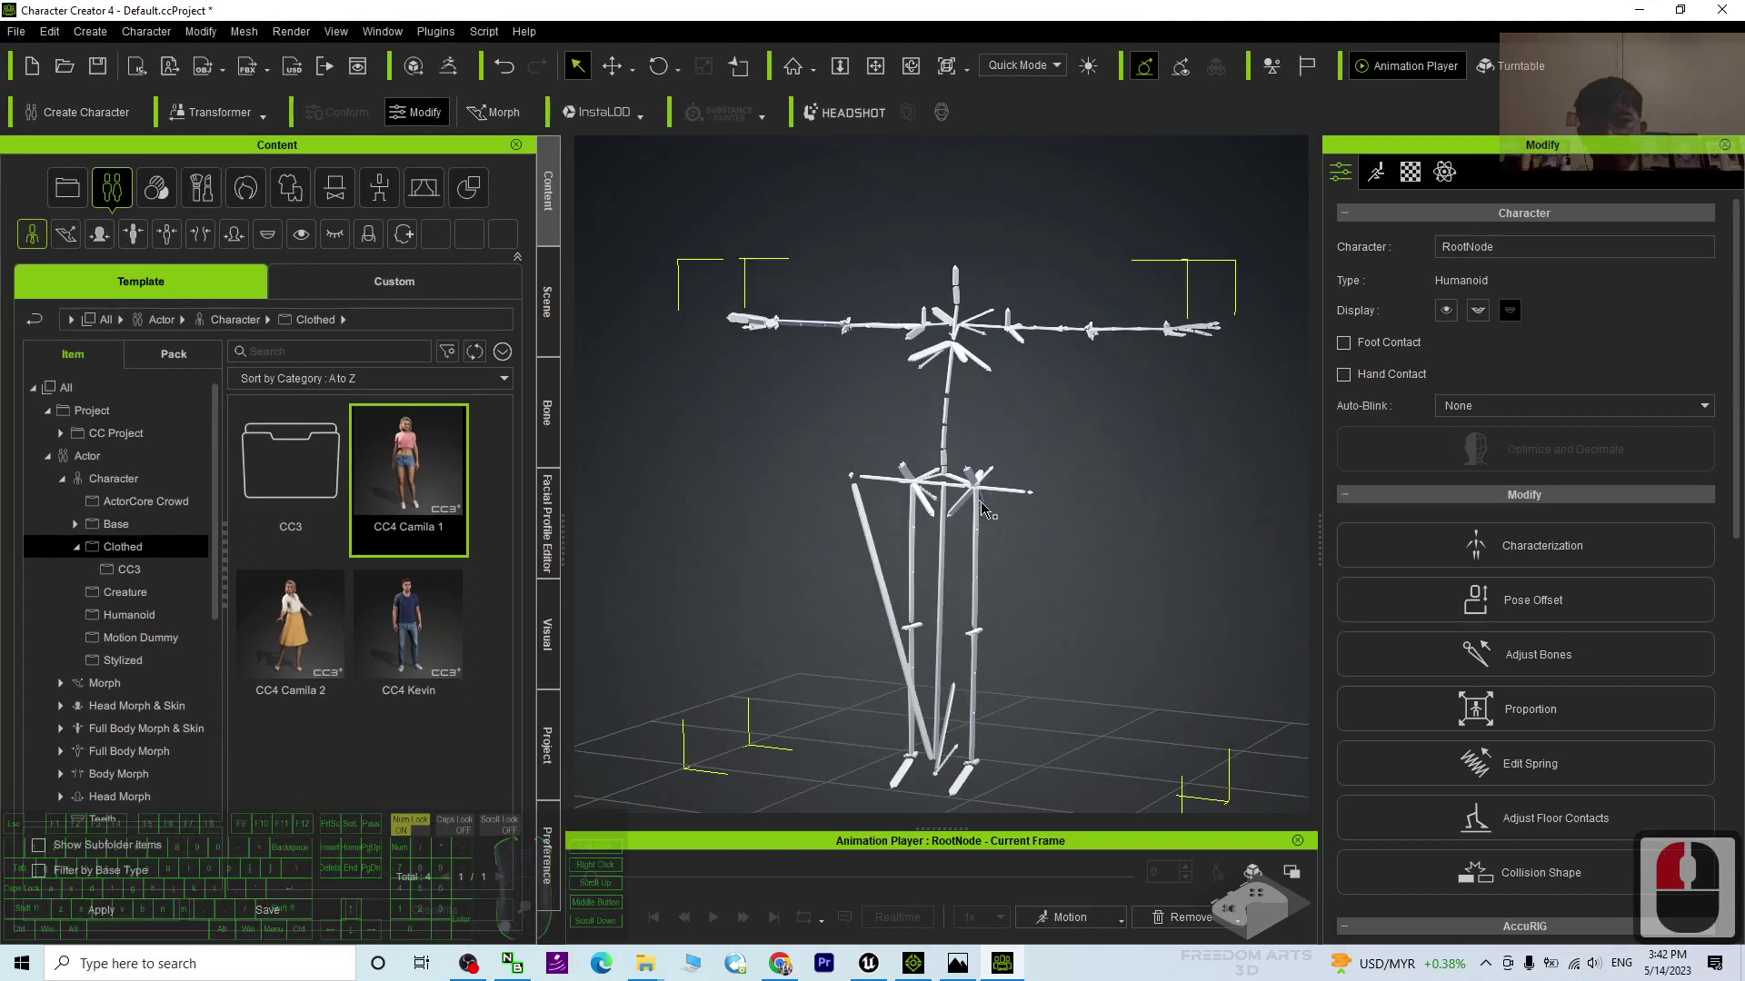
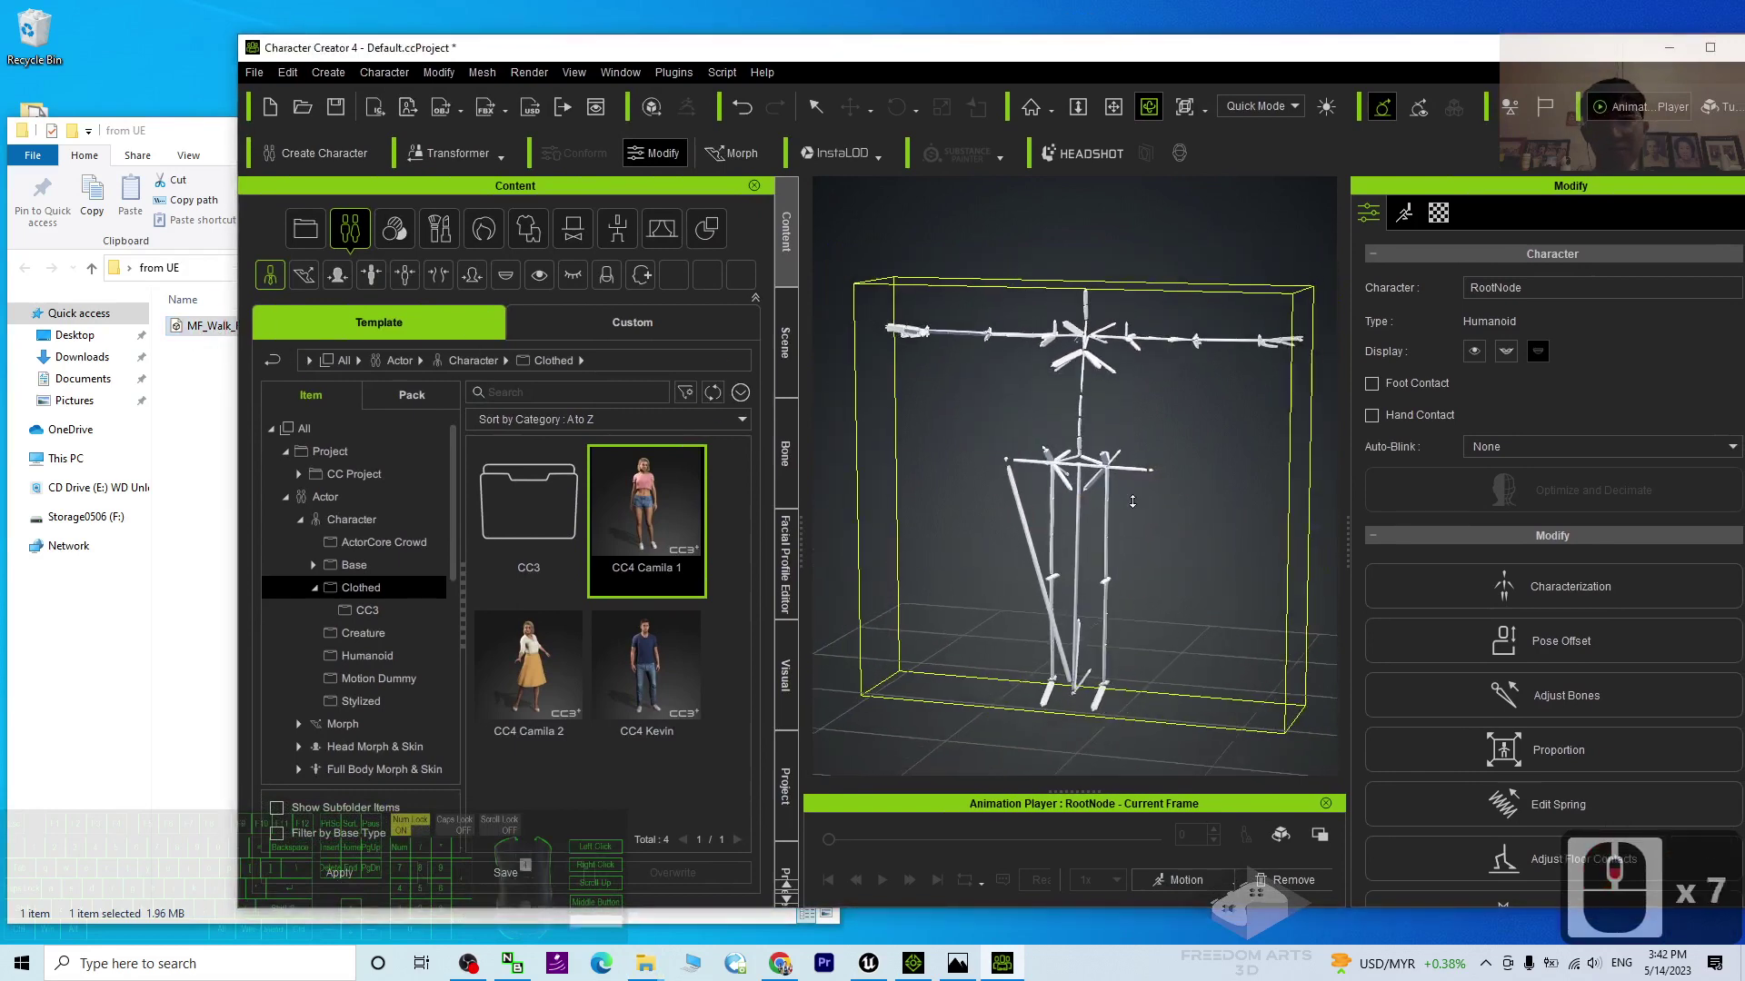
{"action": "right_click", "coordinate": [1239, 890]}
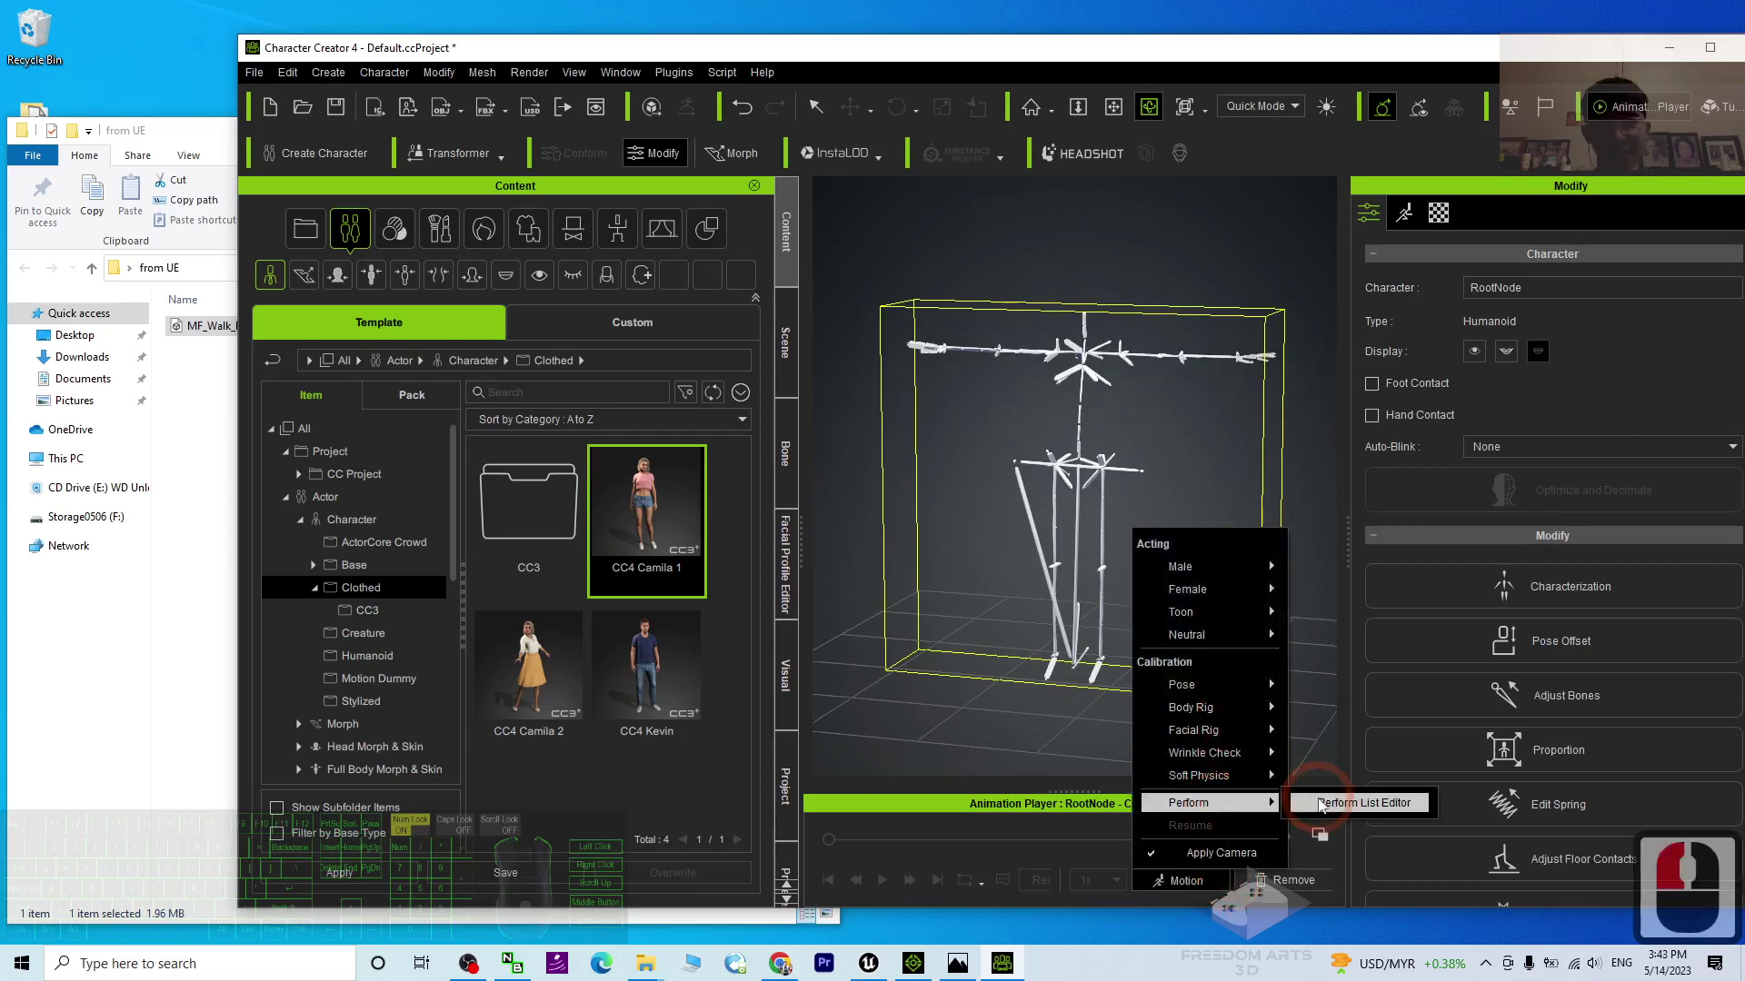
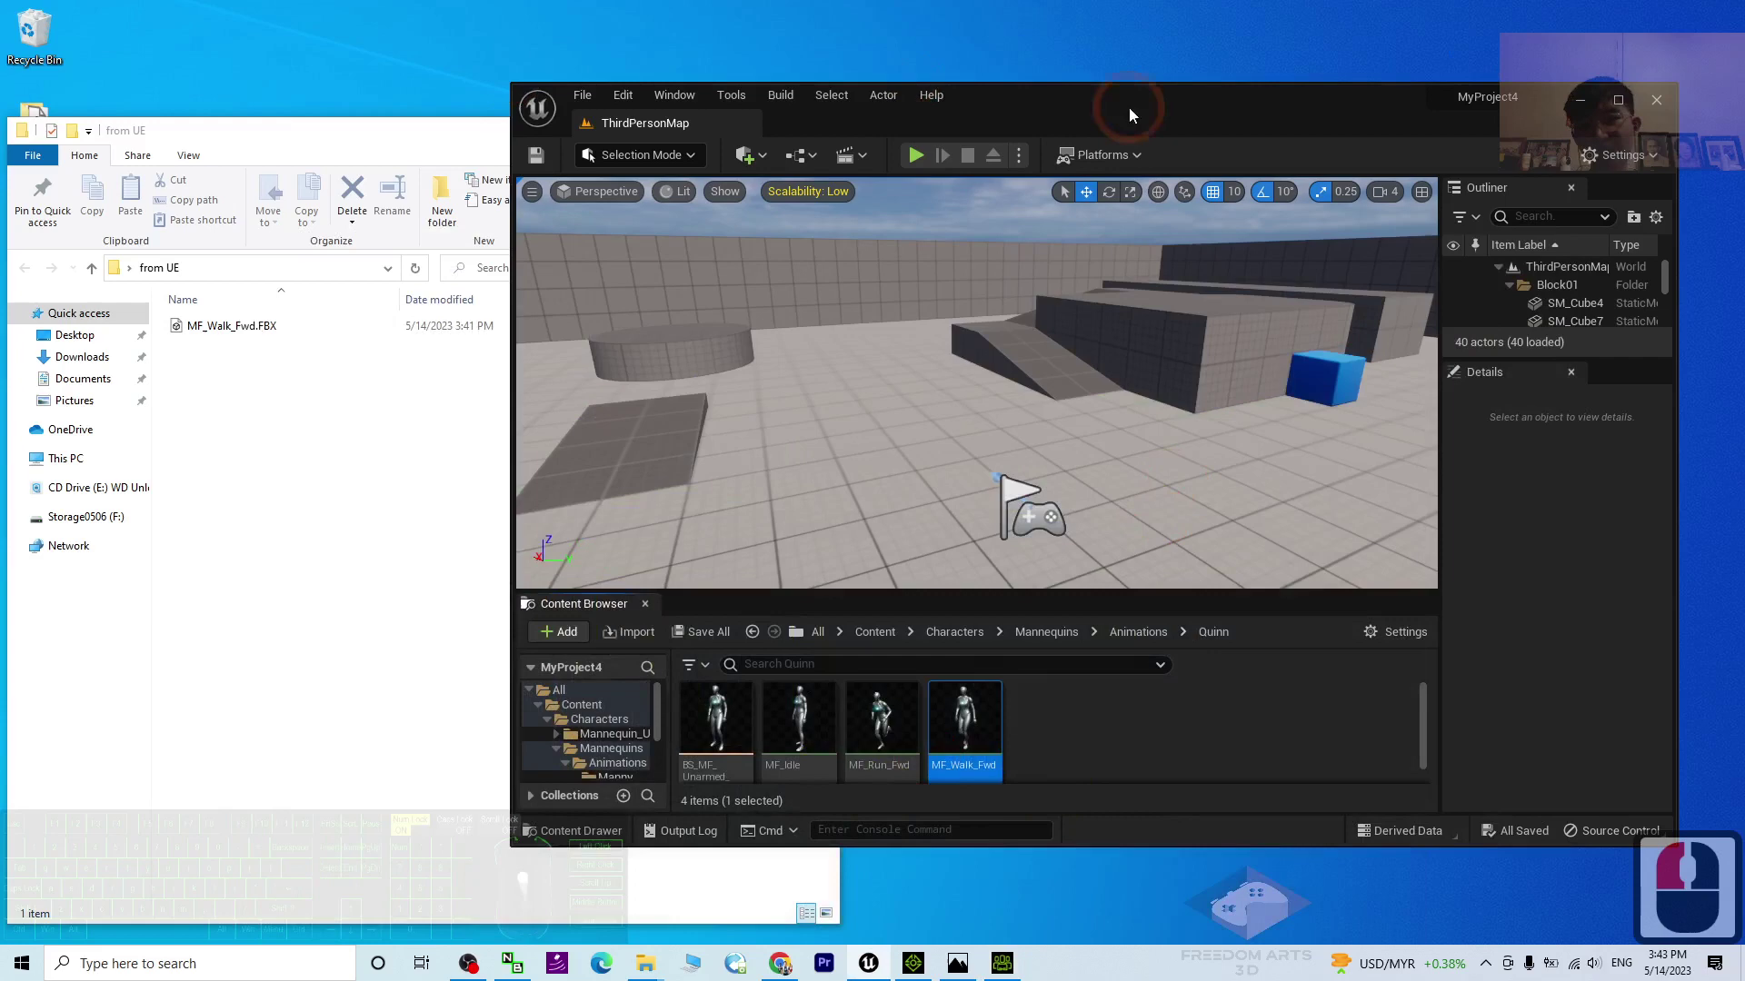
Step: Bring Unreal to the front full screen and browse to Mannequins > Meshes
{"action": "left_click", "coordinate": [1133, 101]}
{"action": "left_click", "coordinate": [1046, 82]}
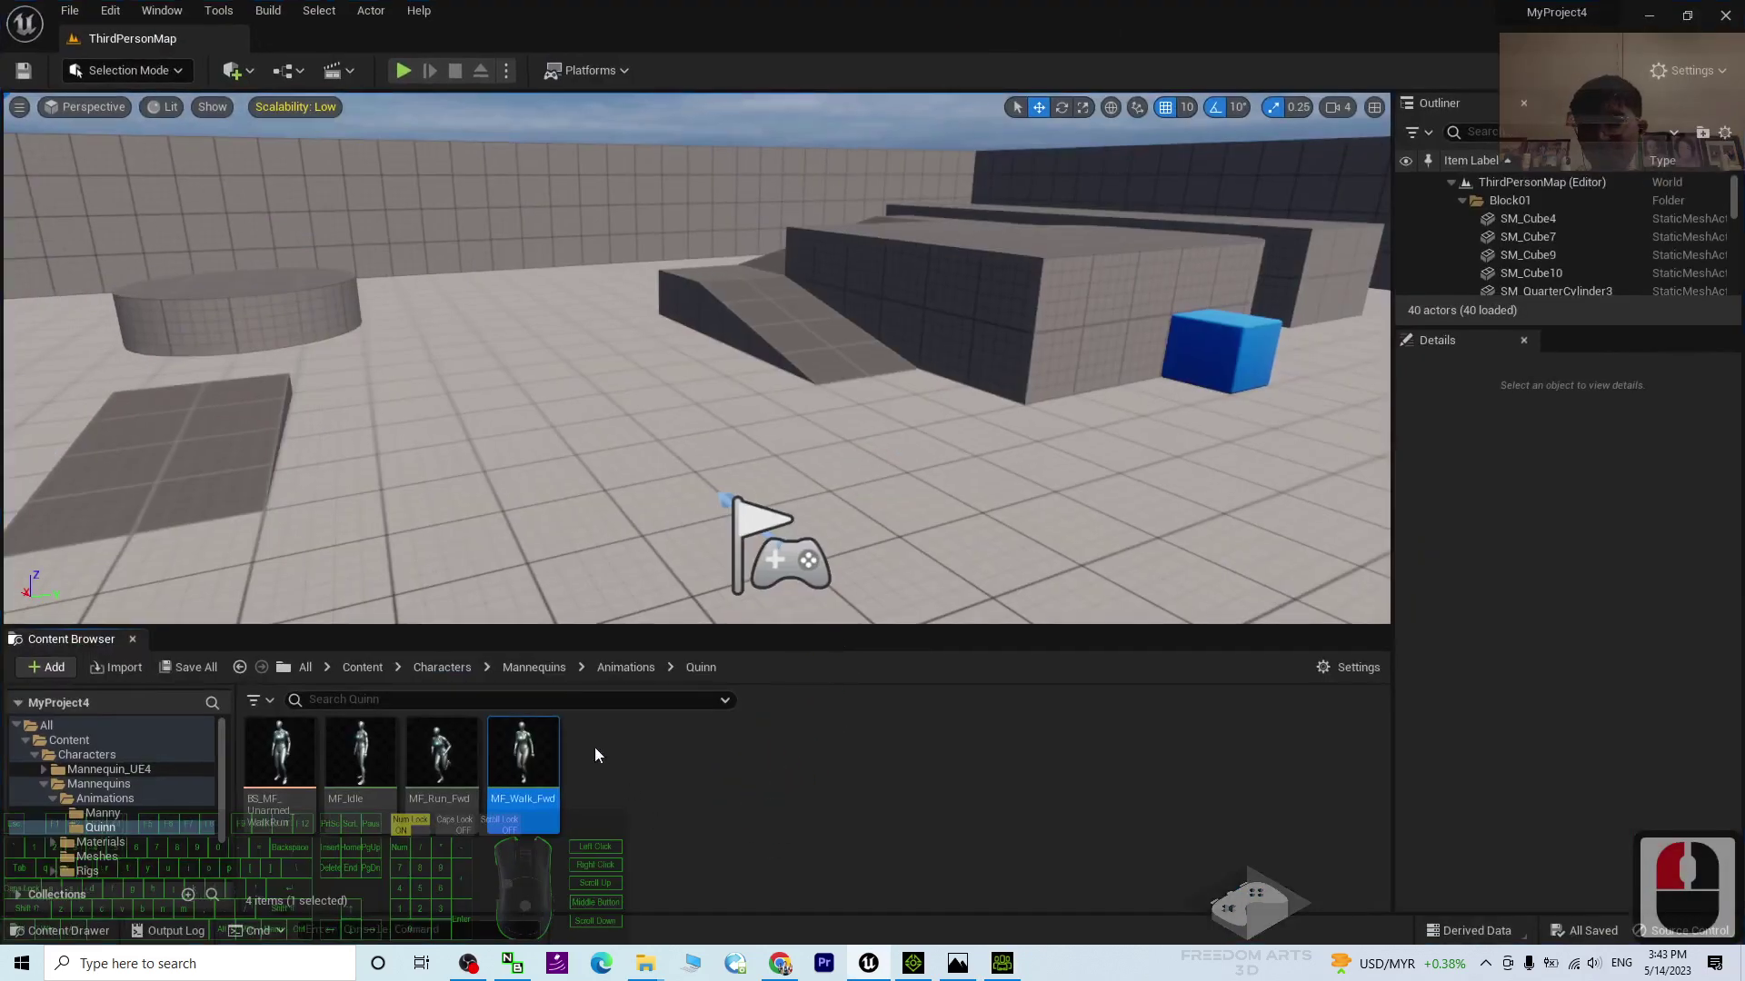
{"action": "left_click", "coordinate": [522, 683]}
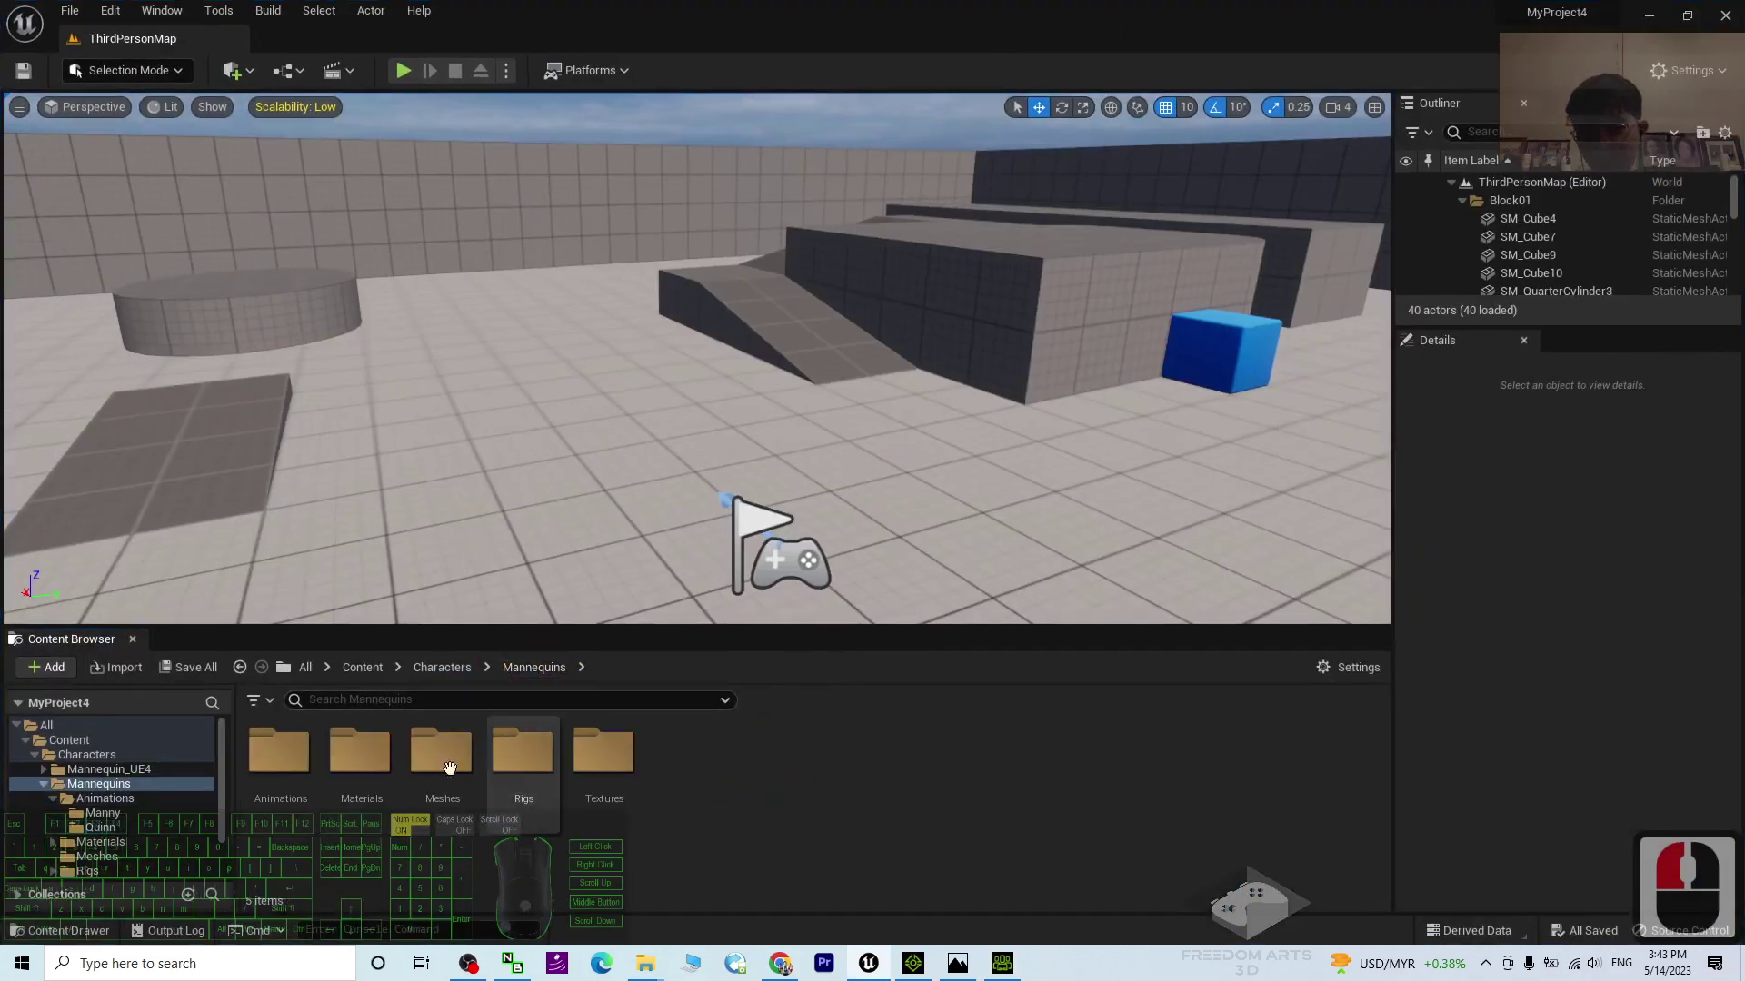
{"action": "left_click", "coordinate": [554, 675]}
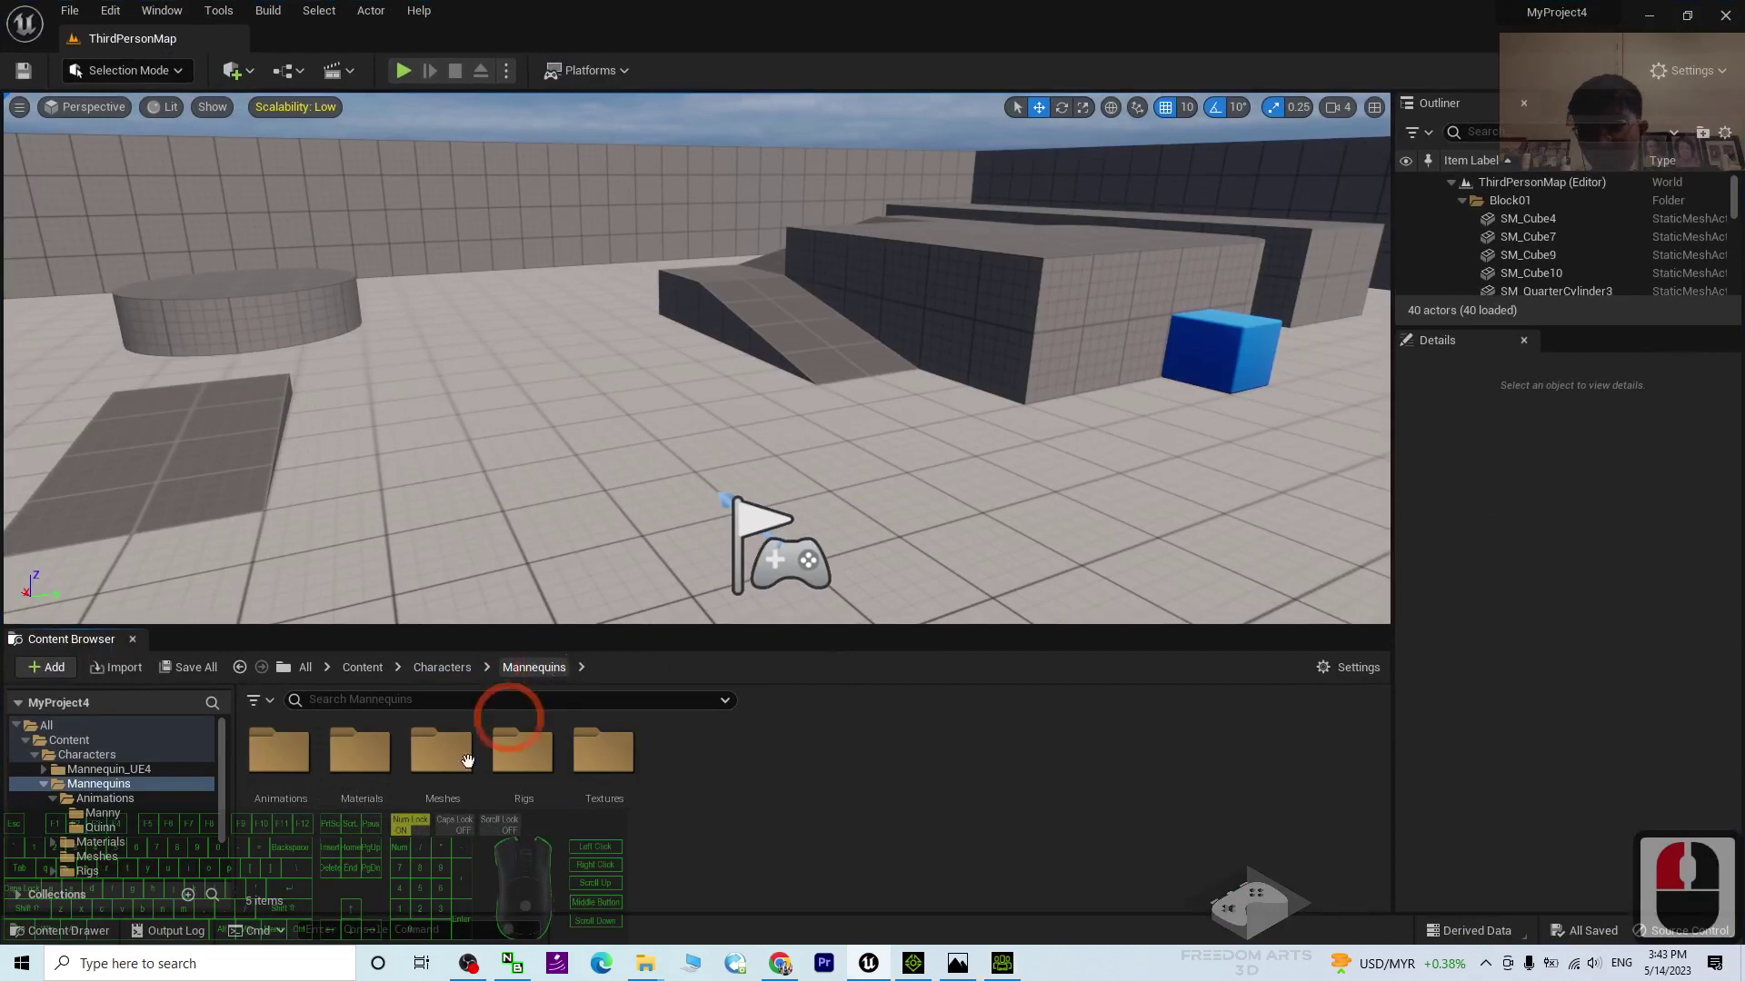
Step: Reopen SKM_Quinn_Simple in a floating mesh editor window
{"action": "left_click_drag", "start_coordinate": [438, 757], "coordinate": [954, 9]}
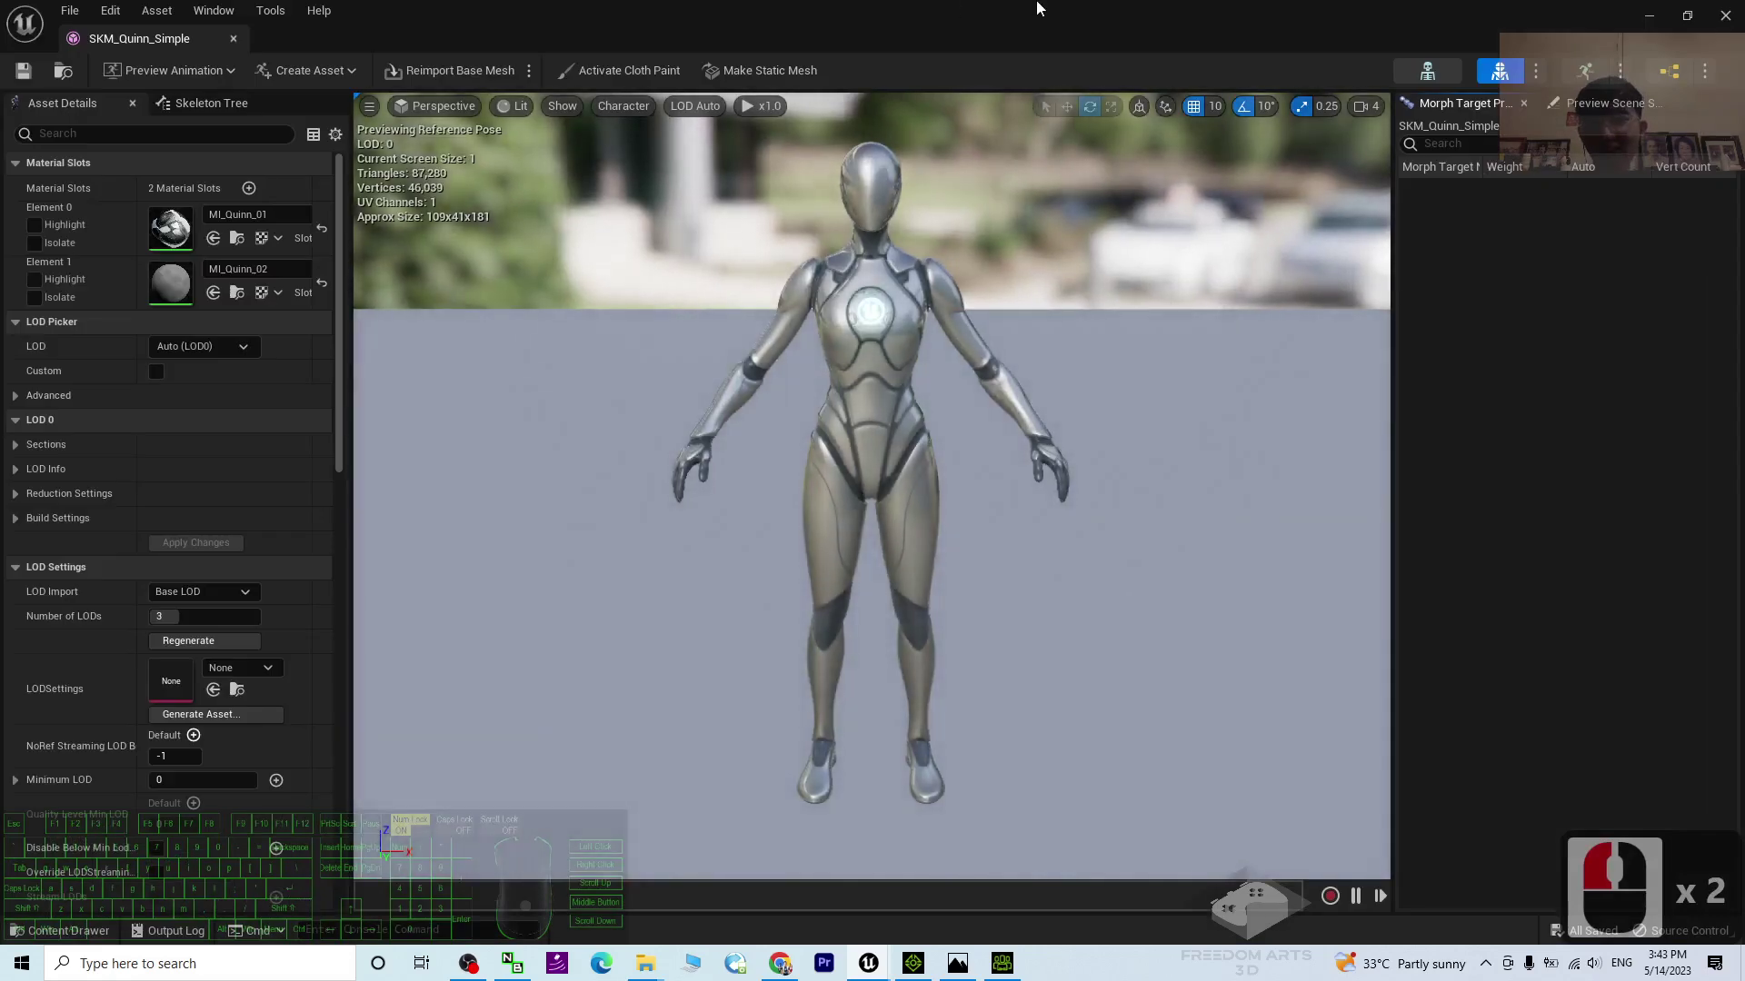
{"action": "left_click", "coordinate": [997, 257]}
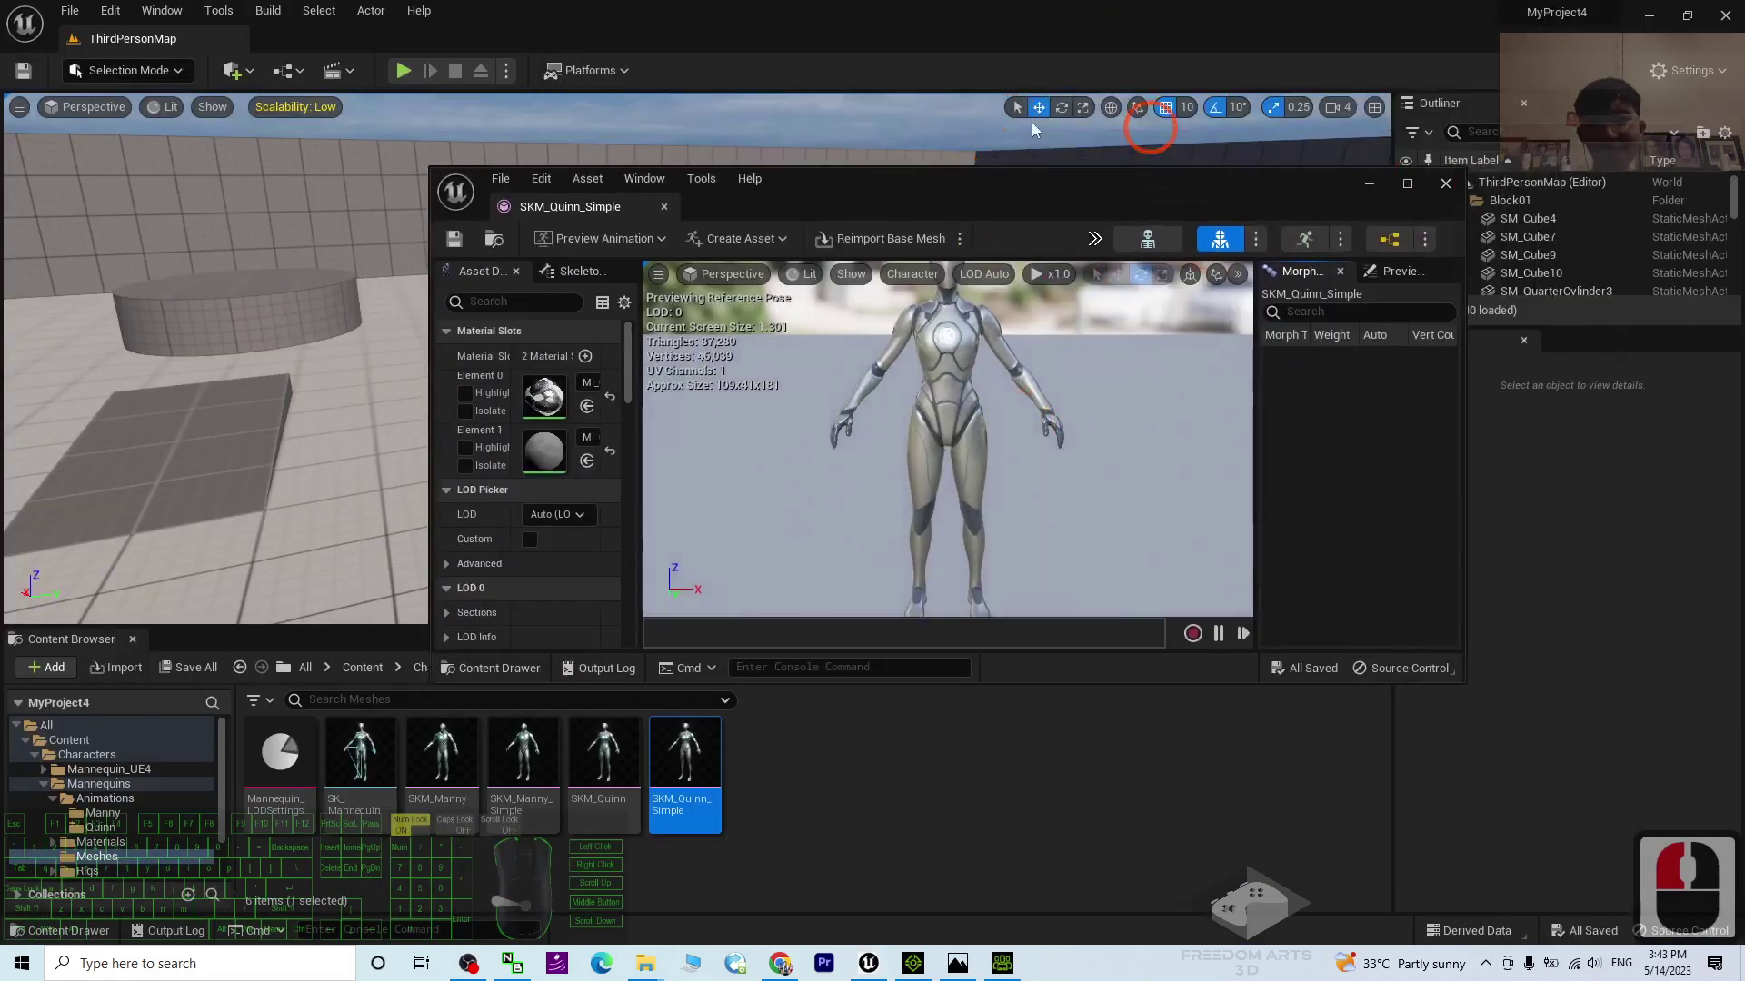
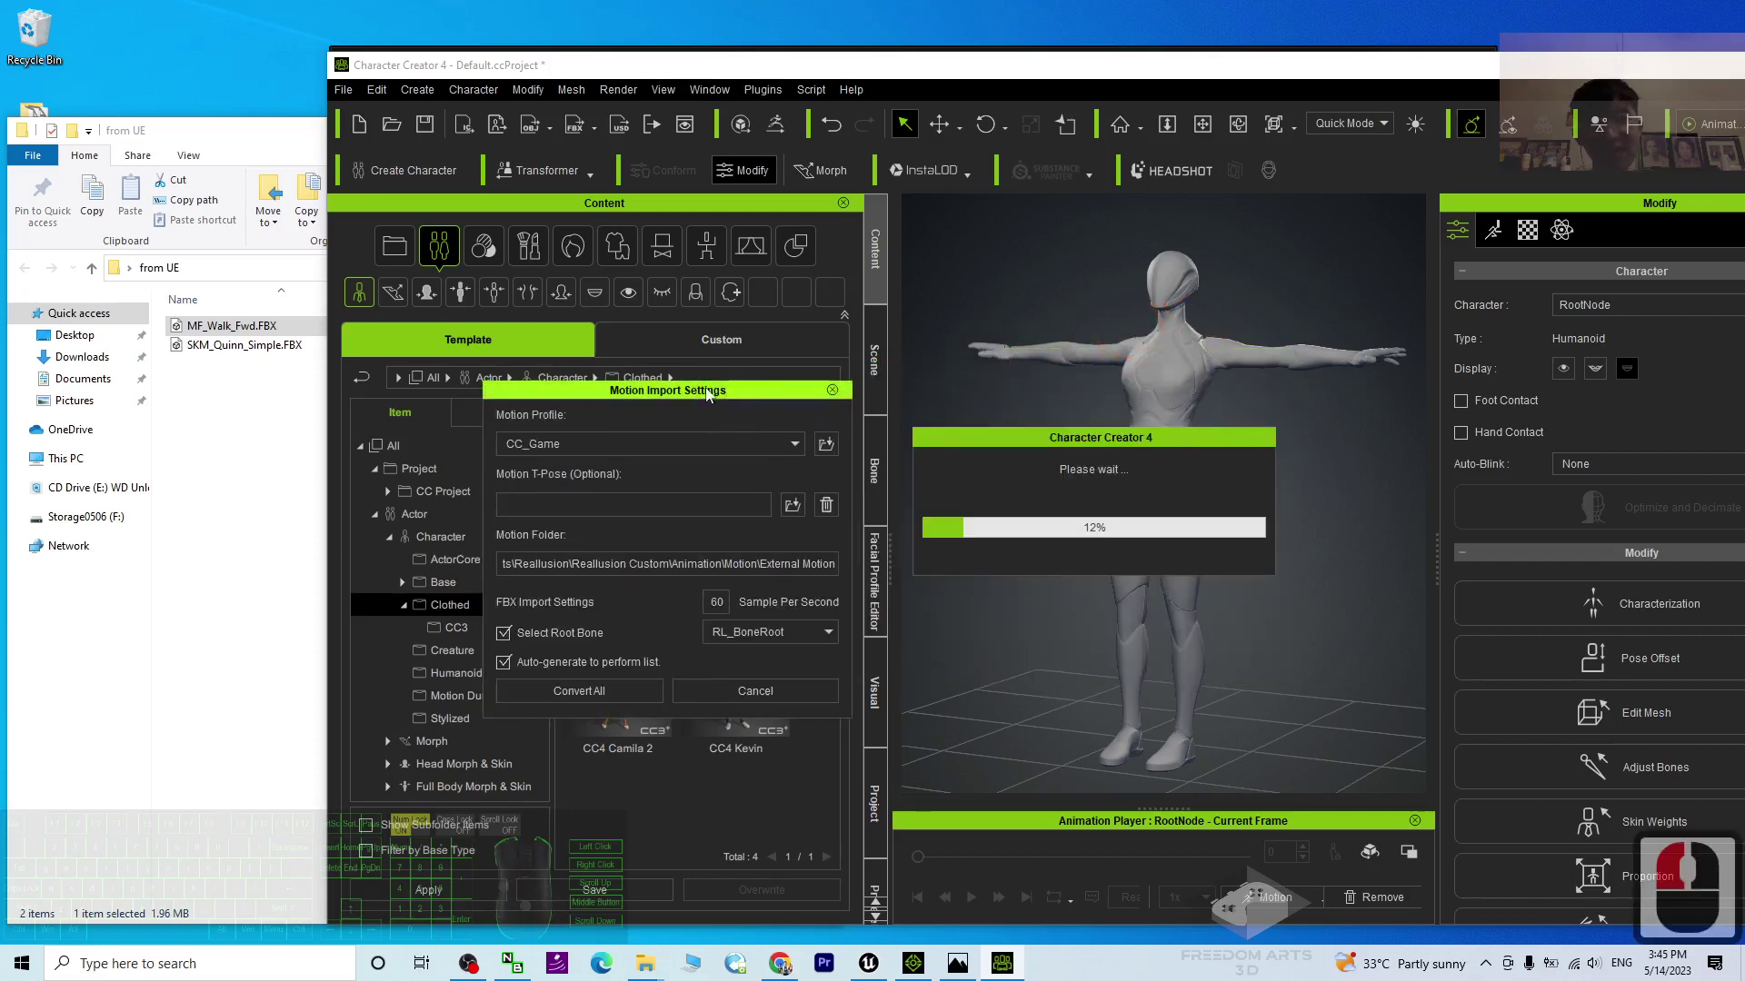
Step: Set Motion Profile to Current Character, Convert All, and select the walking mannequin
{"action": "left_click_drag", "start_coordinate": [1081, 384], "coordinate": [1060, 433]}
{"action": "left_click_drag", "start_coordinate": [897, 492], "coordinate": [845, 472]}
{"action": "left_click", "coordinate": [911, 488]}
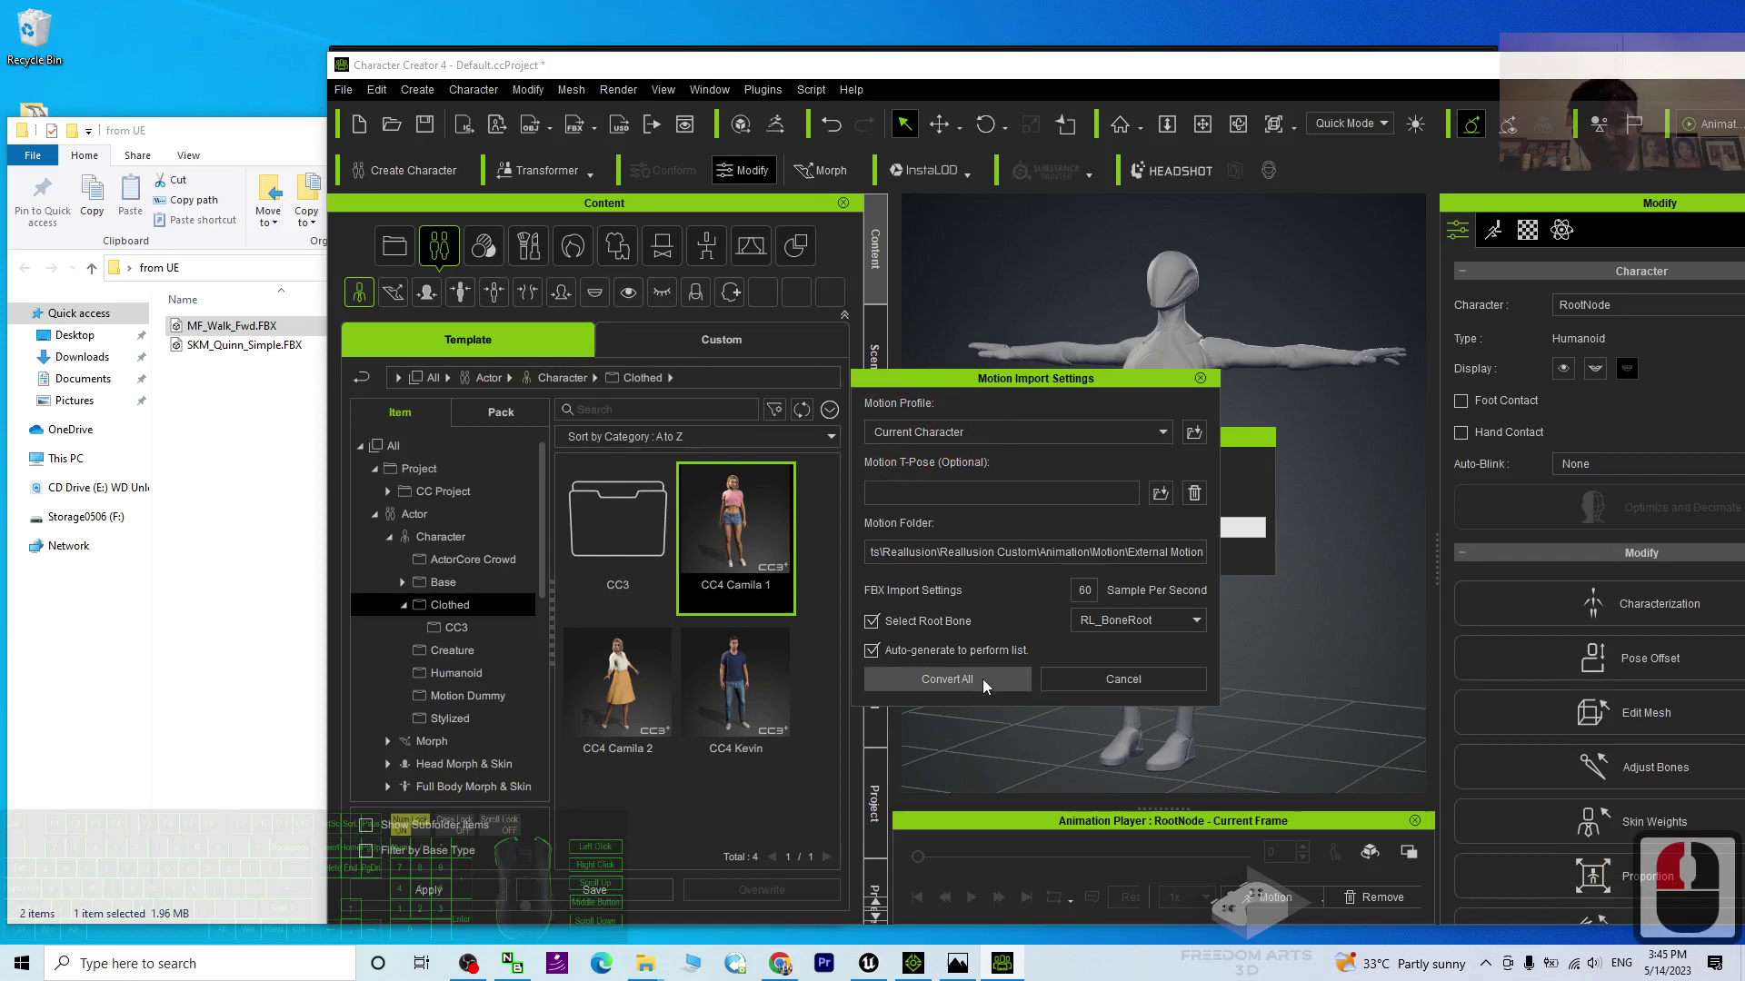
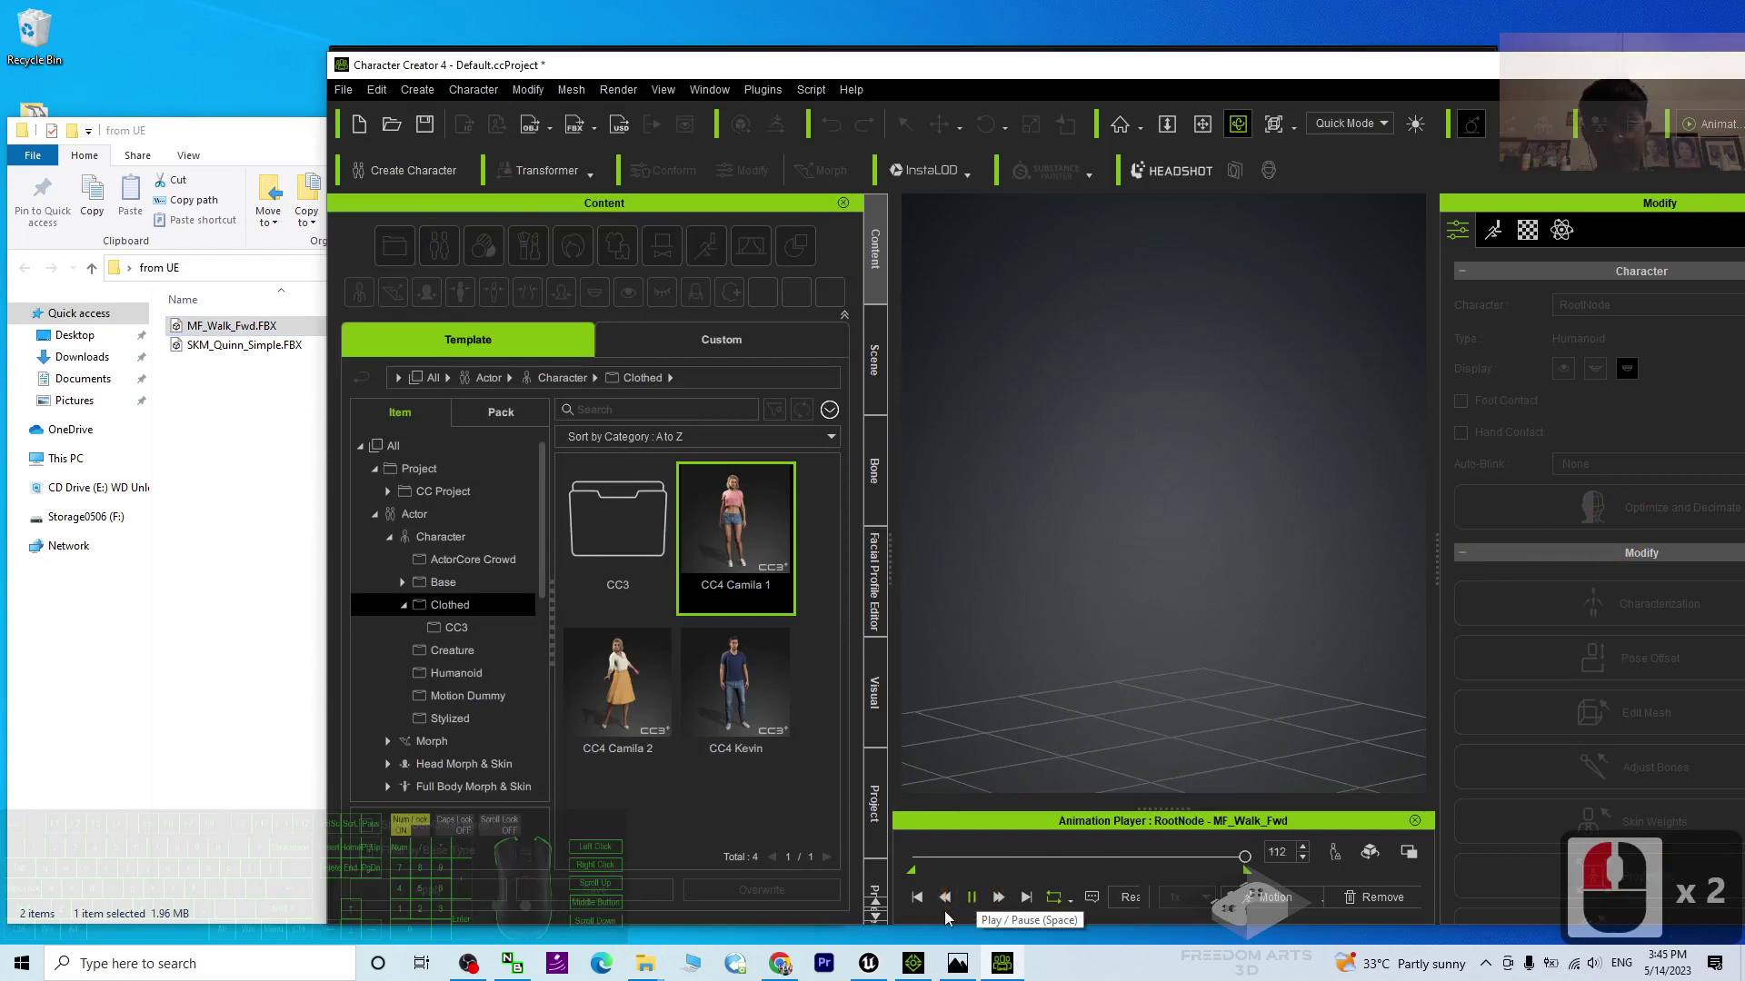
{"action": "left_click", "coordinate": [929, 908]}
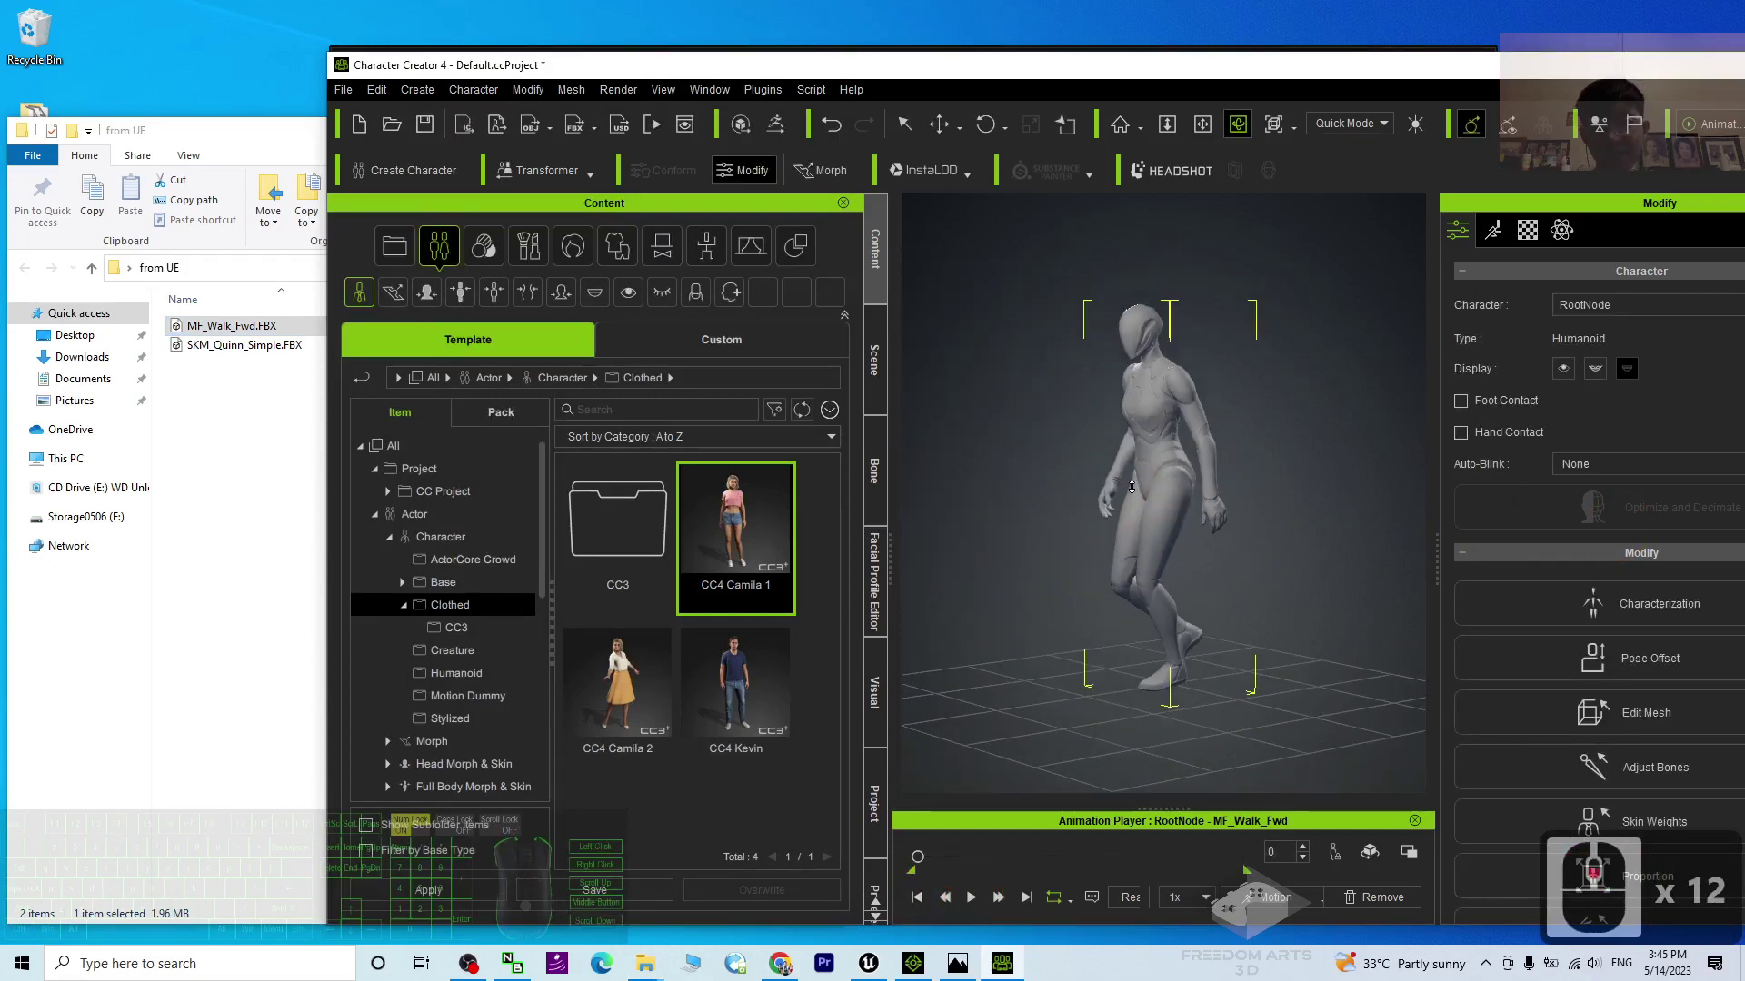
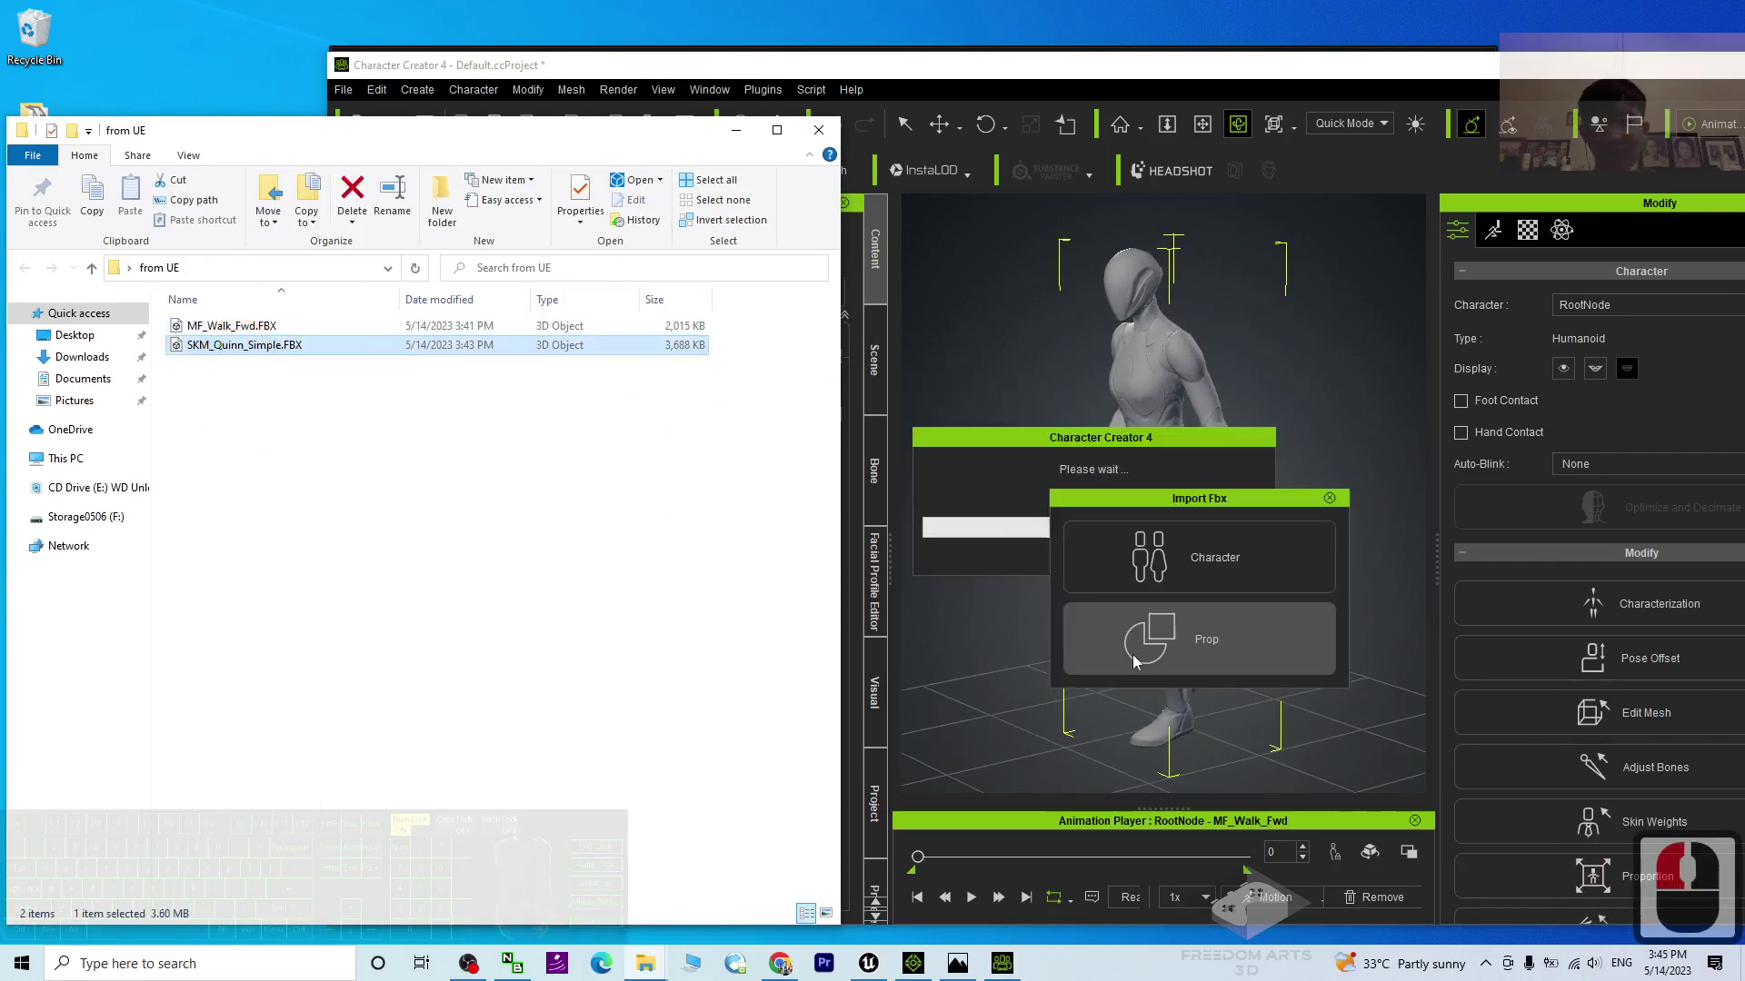
Step: Import the Quinn mesh as Humanoid (Non-Standard) and load MF_Walk_Fwd onto it full screen
{"action": "left_click_drag", "start_coordinate": [1208, 583], "coordinate": [1196, 570]}
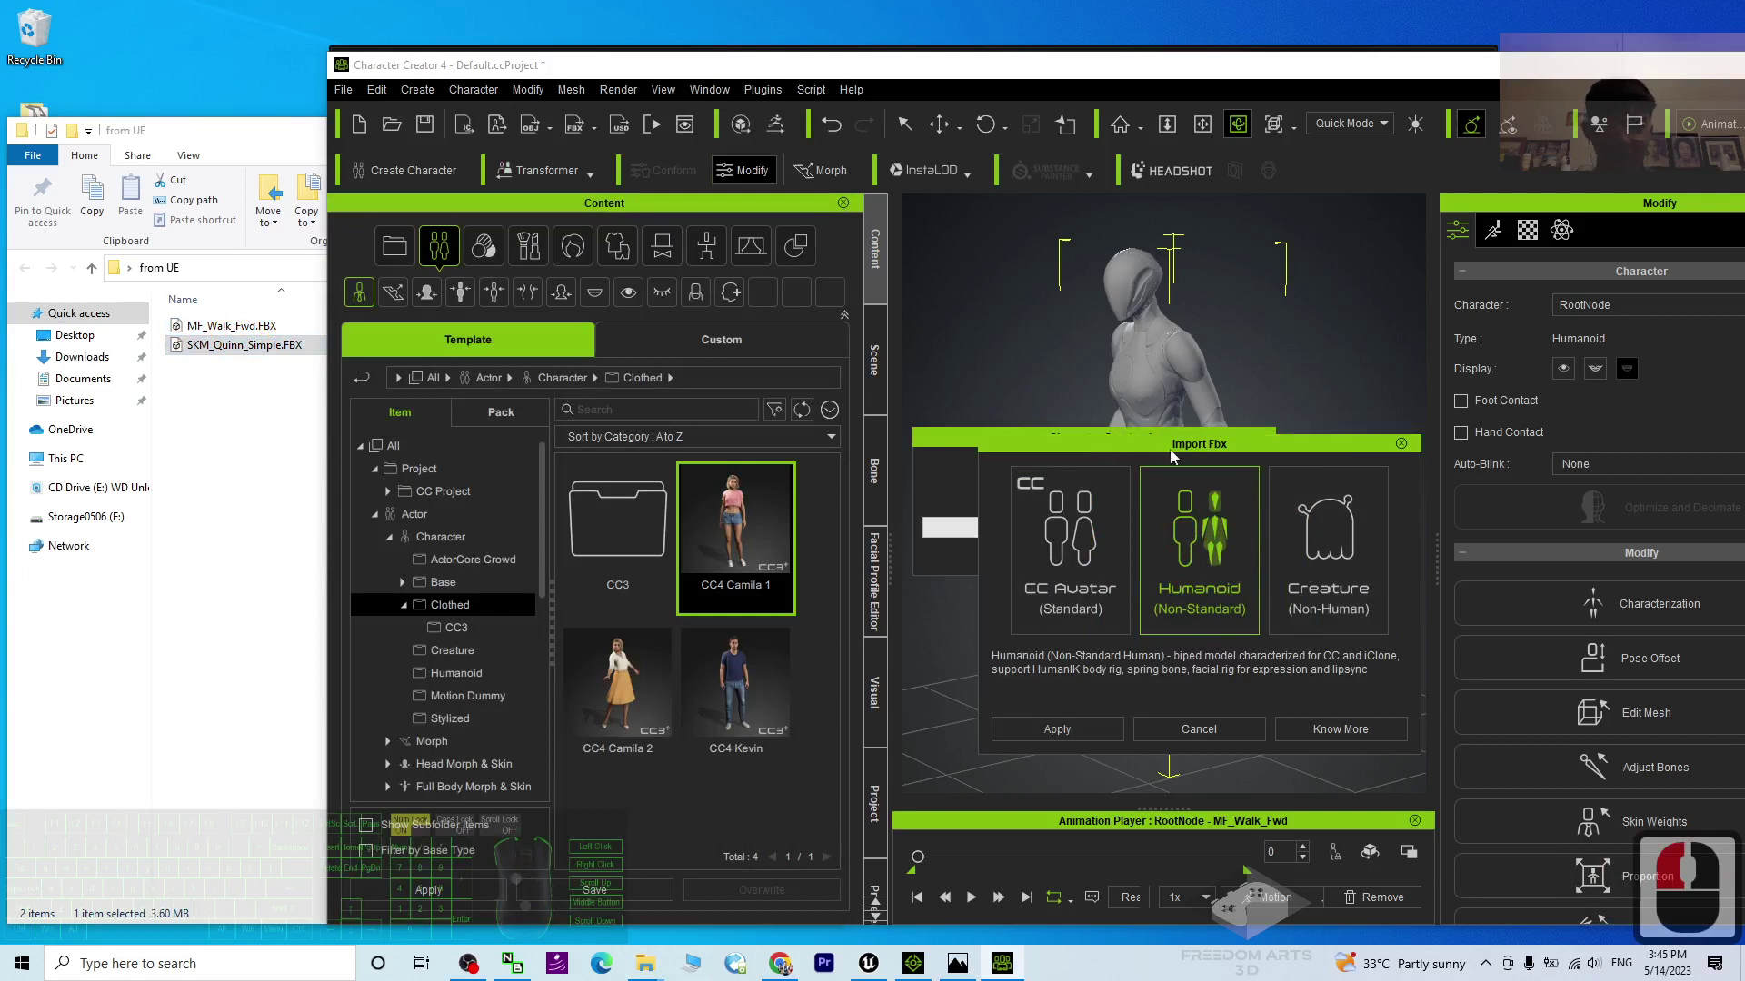
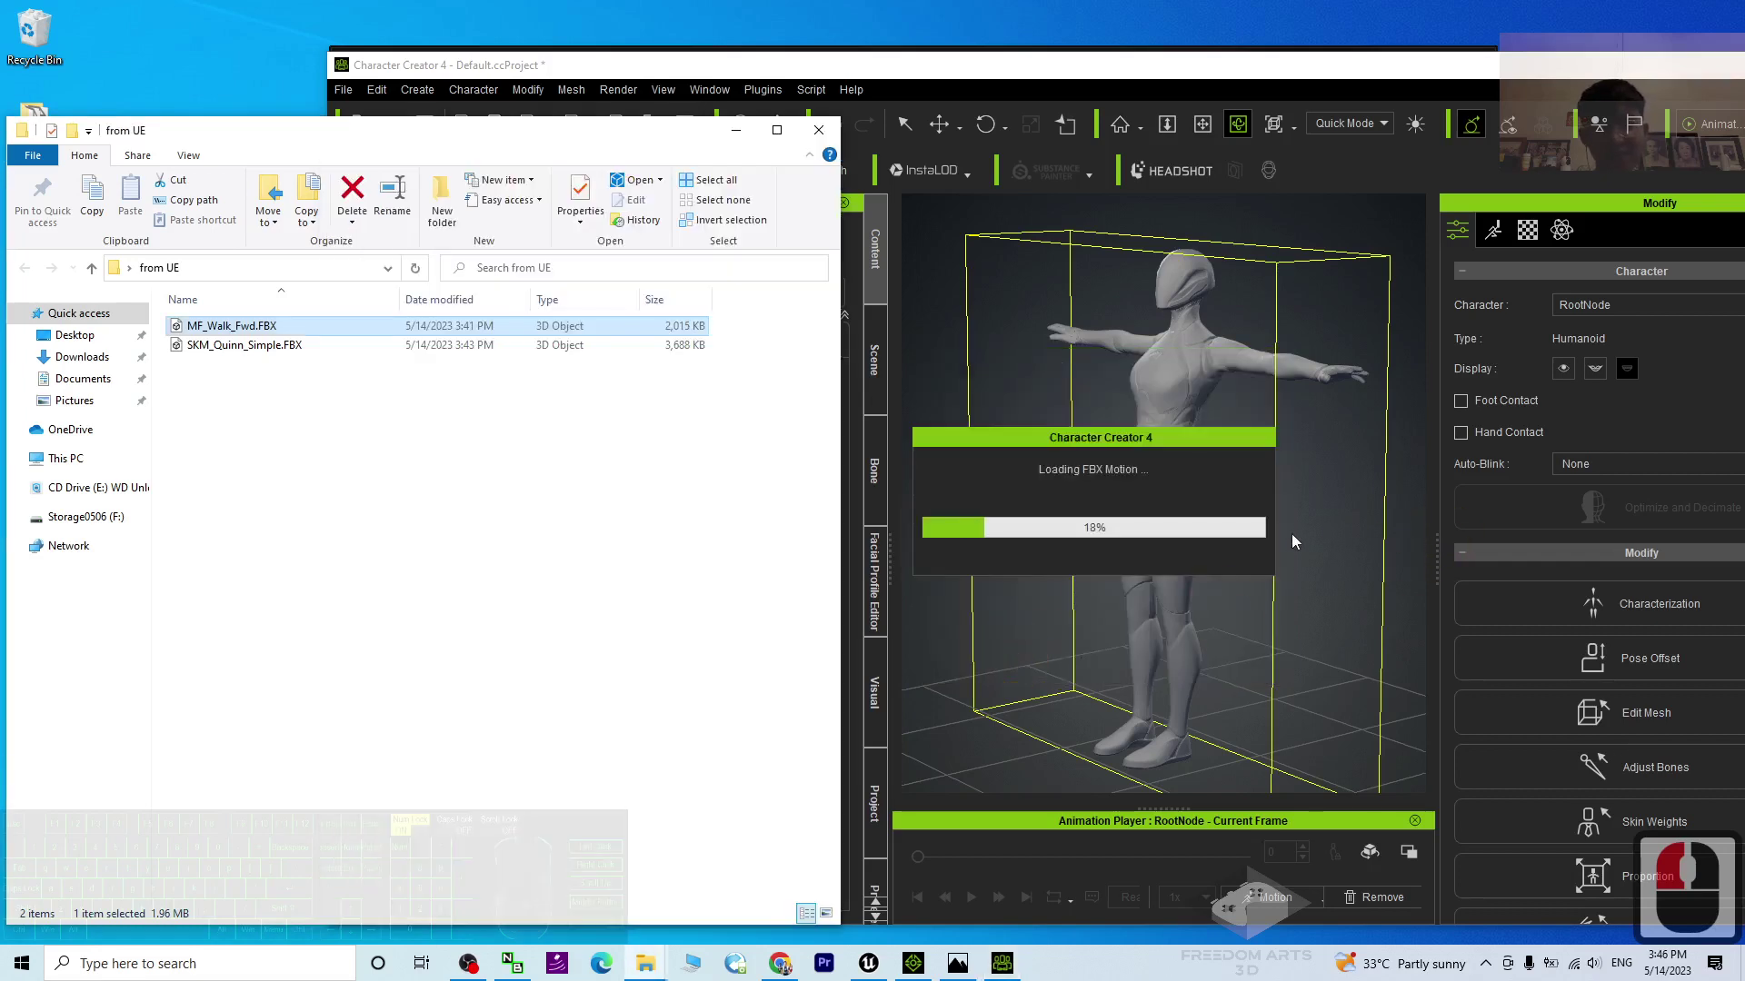
{"action": "left_click_drag", "start_coordinate": [1315, 79], "coordinate": [1223, 54]}
{"action": "left_click", "coordinate": [721, 924]}
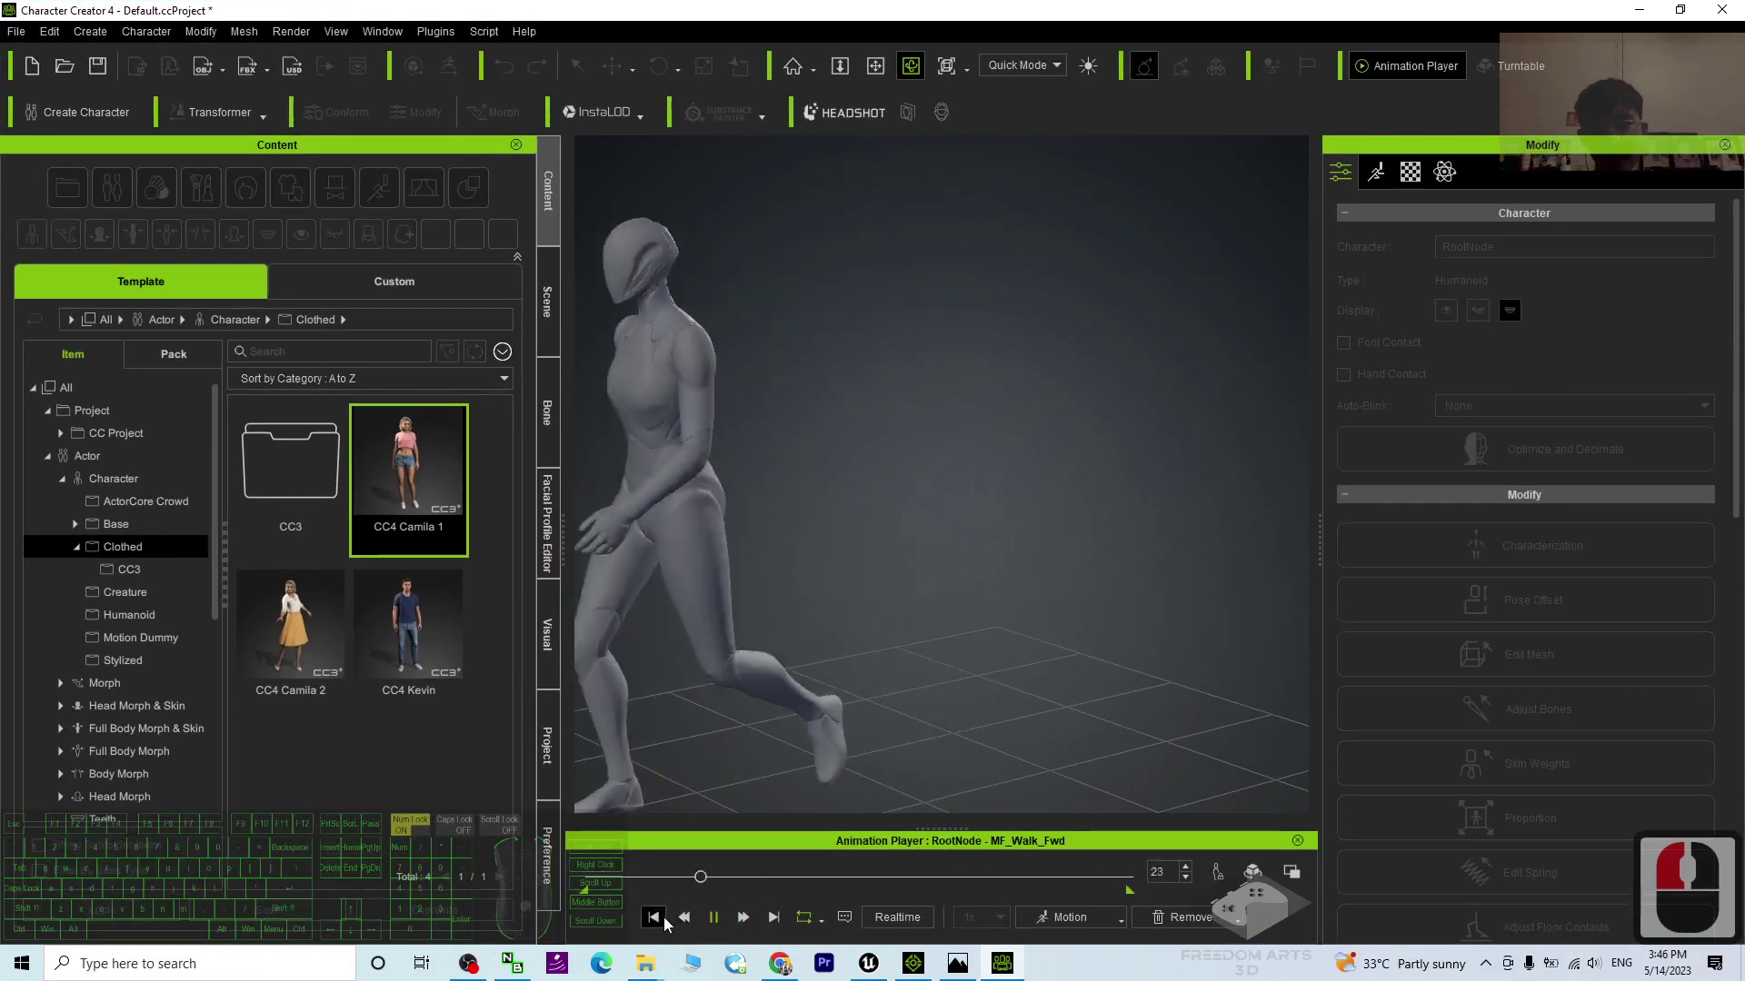
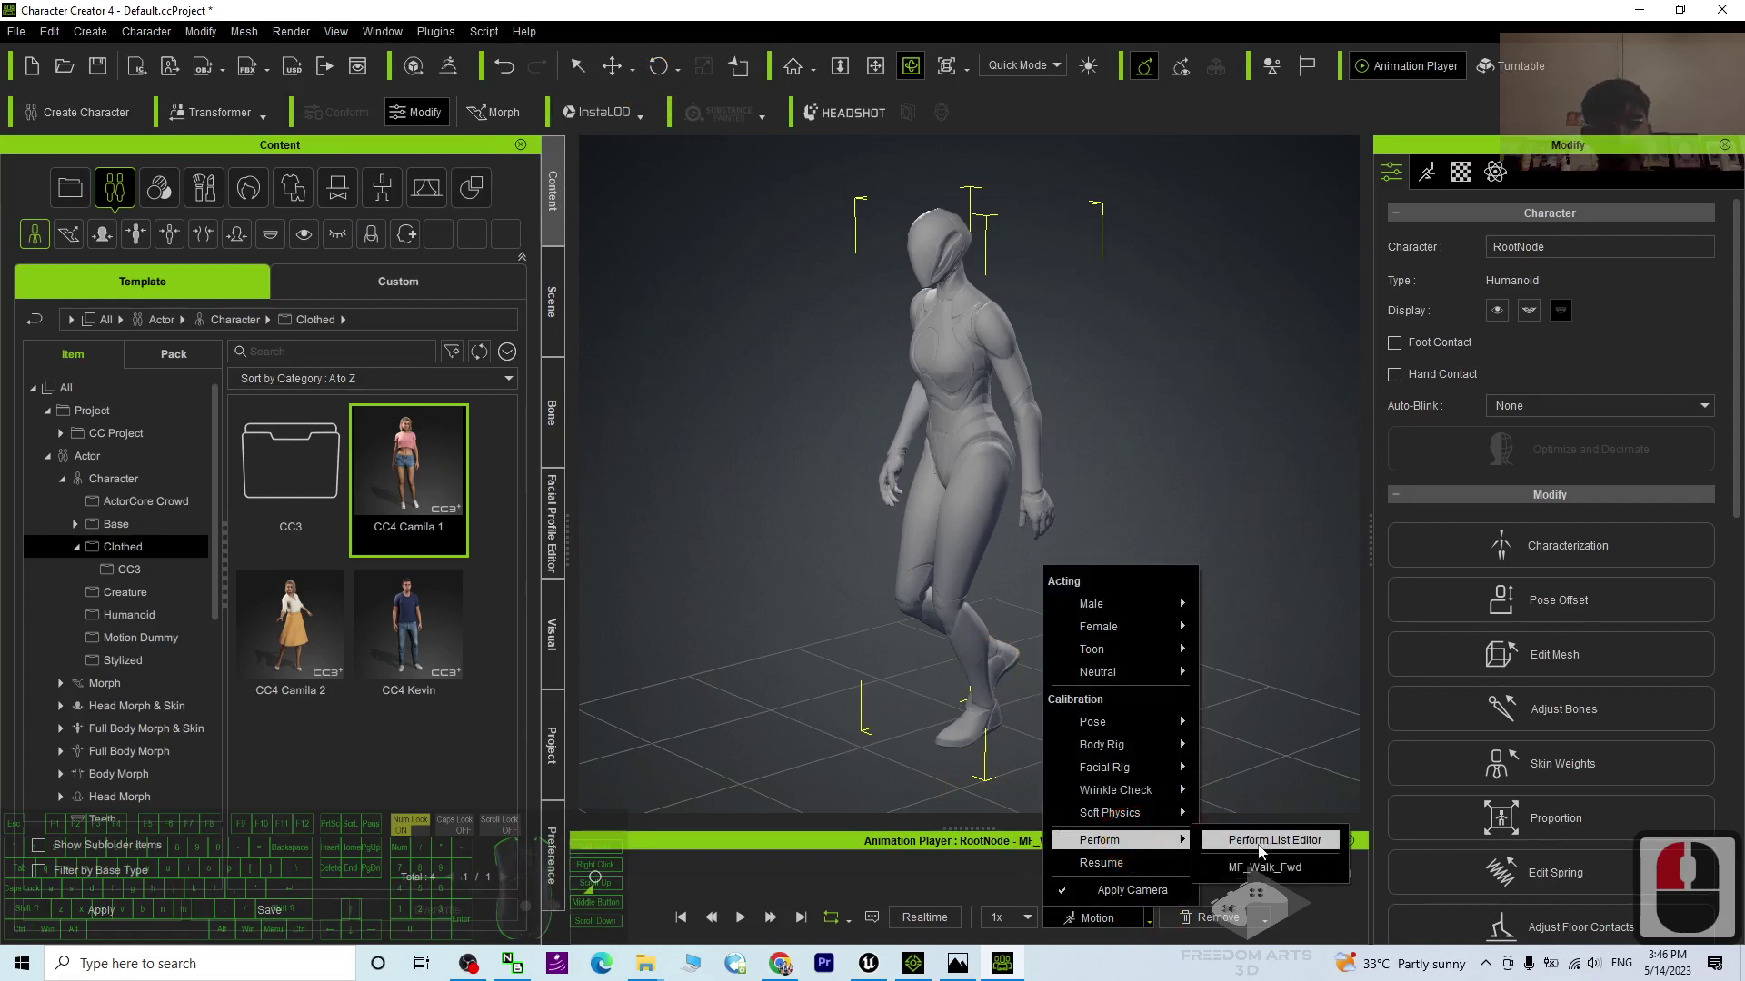
Step: Select the MF_Walk_Fwd External Motion file path in the Perform List Editor
{"action": "left_click_drag", "start_coordinate": [1279, 853], "coordinate": [777, 697]}
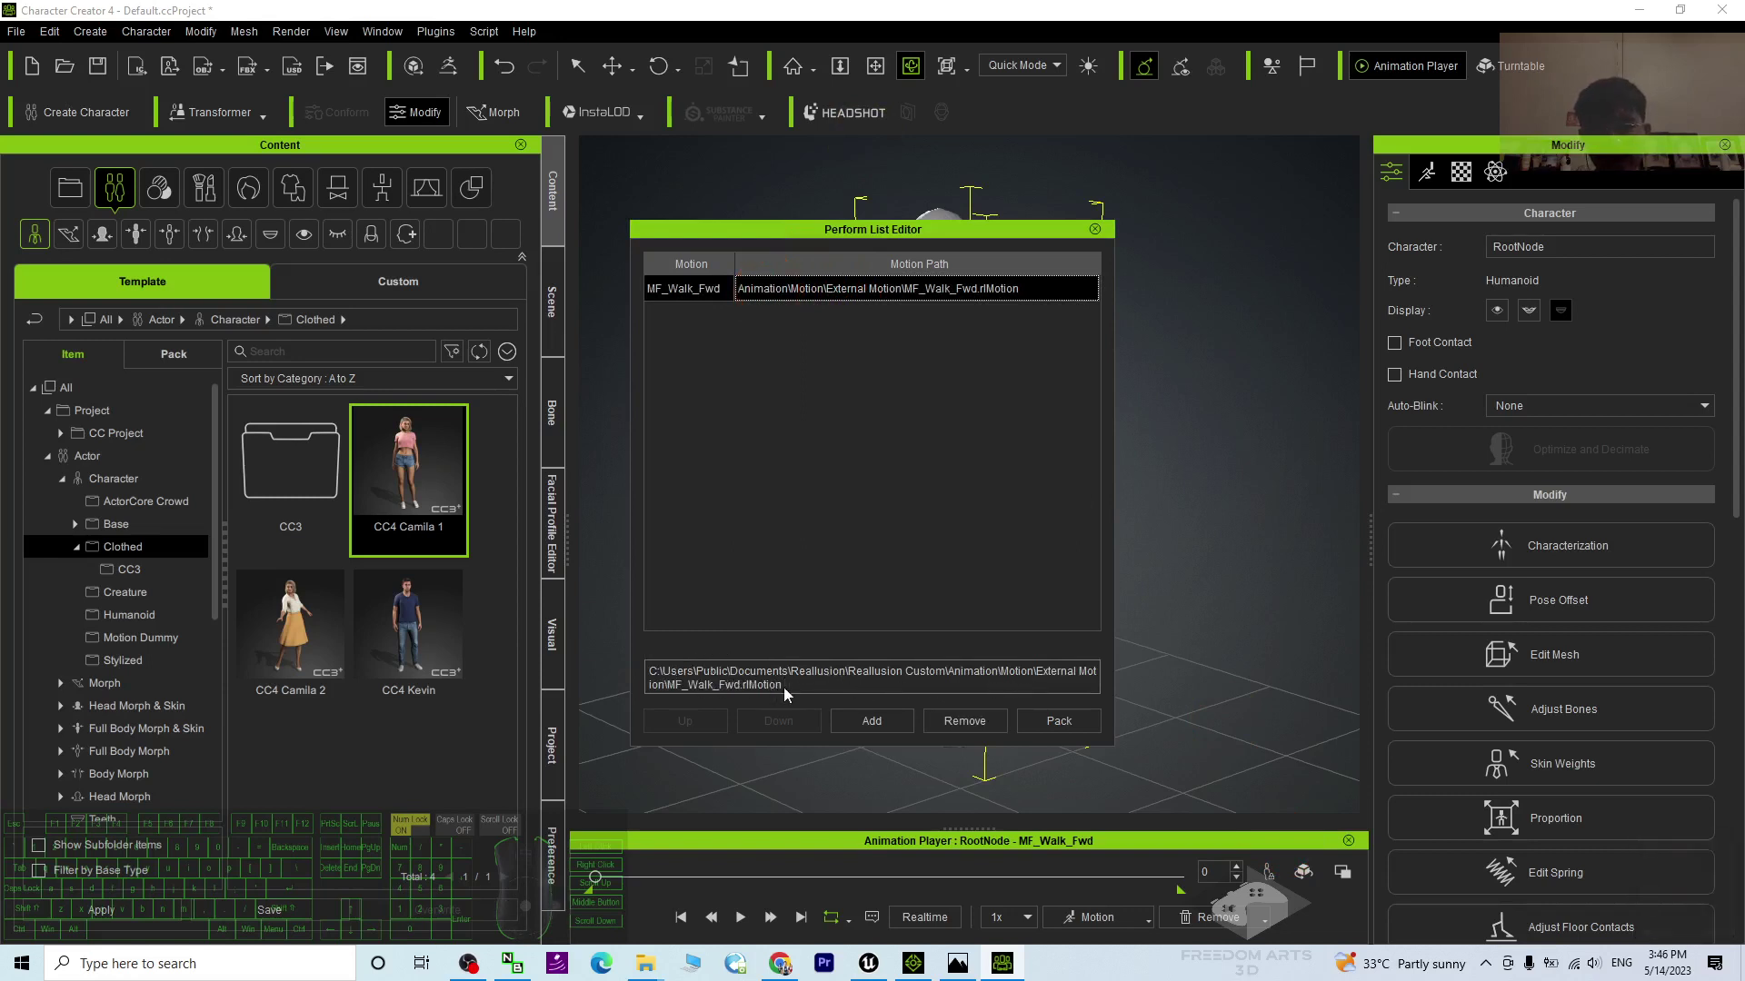
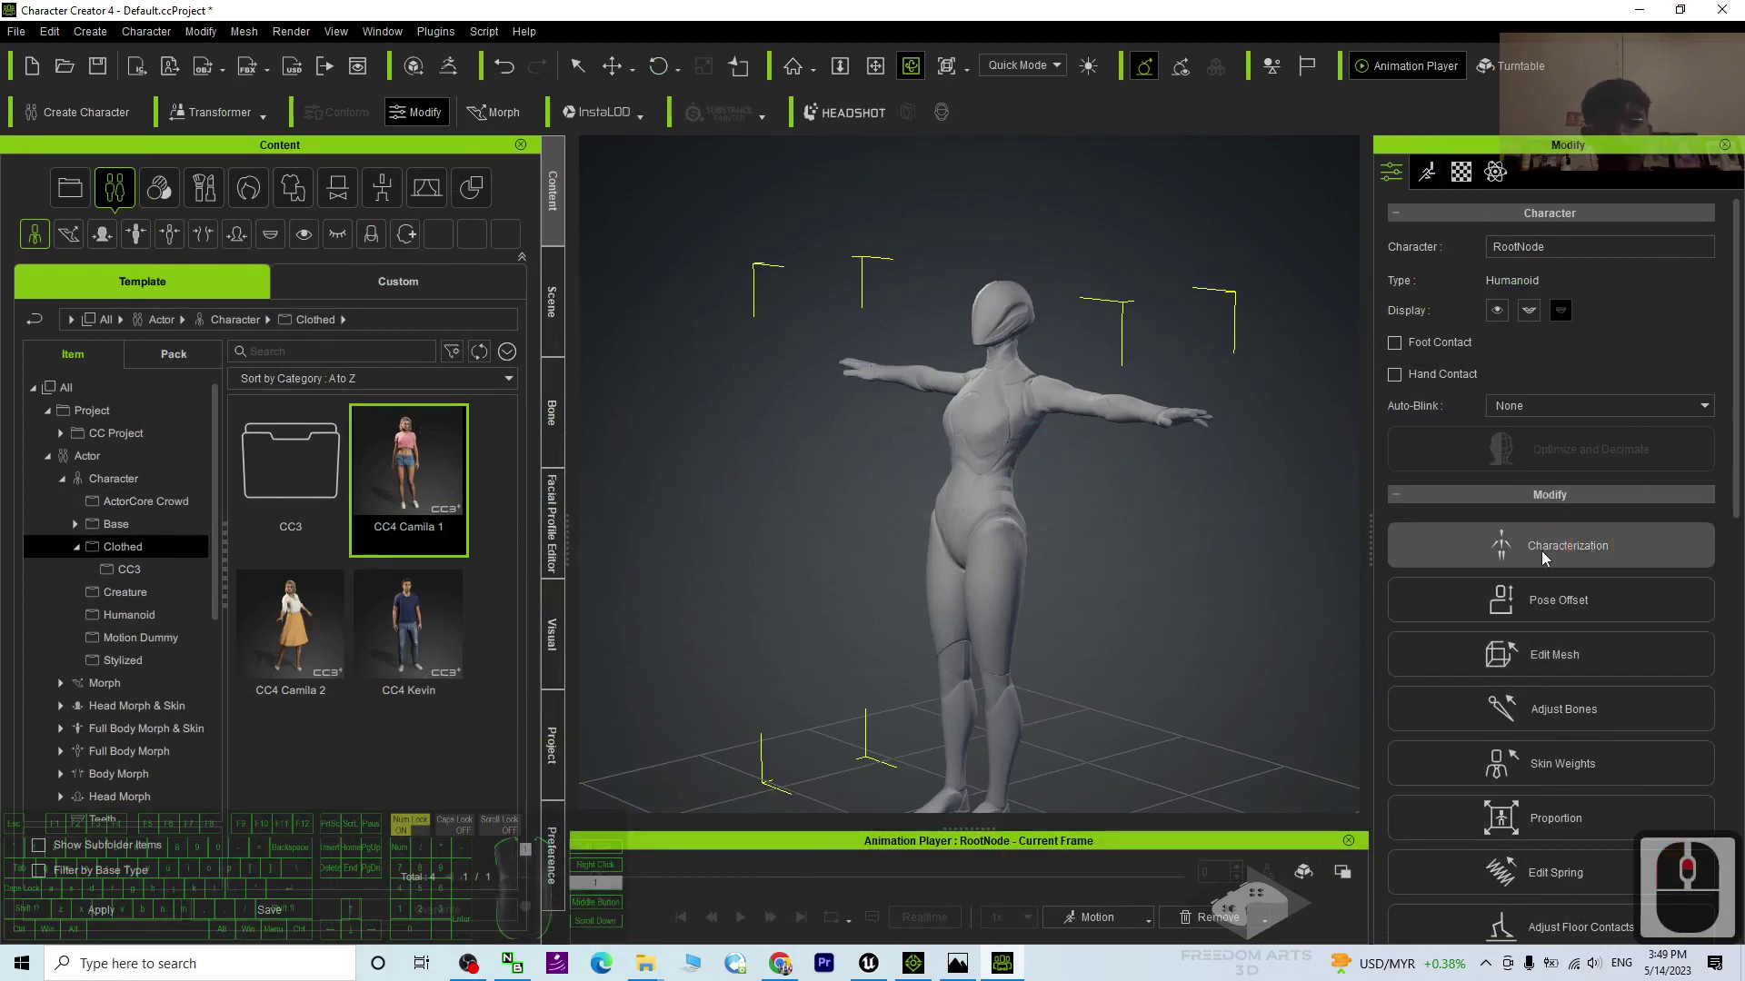
Step: Open the Quinn character's Characterization panel and turn HumanIK off
{"action": "left_click_drag", "start_coordinate": [1542, 564], "coordinate": [1580, 561]}
{"action": "key", "text": "c"}
{"action": "key", "text": "c"}
{"action": "key", "text": "c"}
{"action": "left_click", "coordinate": [1079, 517]}
{"action": "key", "text": "c"}
{"action": "key", "text": "c"}
{"action": "key", "text": "c"}
{"action": "key", "text": "c"}
Step: Face the character, select the hip bone and switch to the rotate tool
{"action": "left_click_drag", "start_coordinate": [1077, 511], "coordinate": [992, 453]}
{"action": "scroll", "scroll_direction": "down", "scroll_amount": 3}
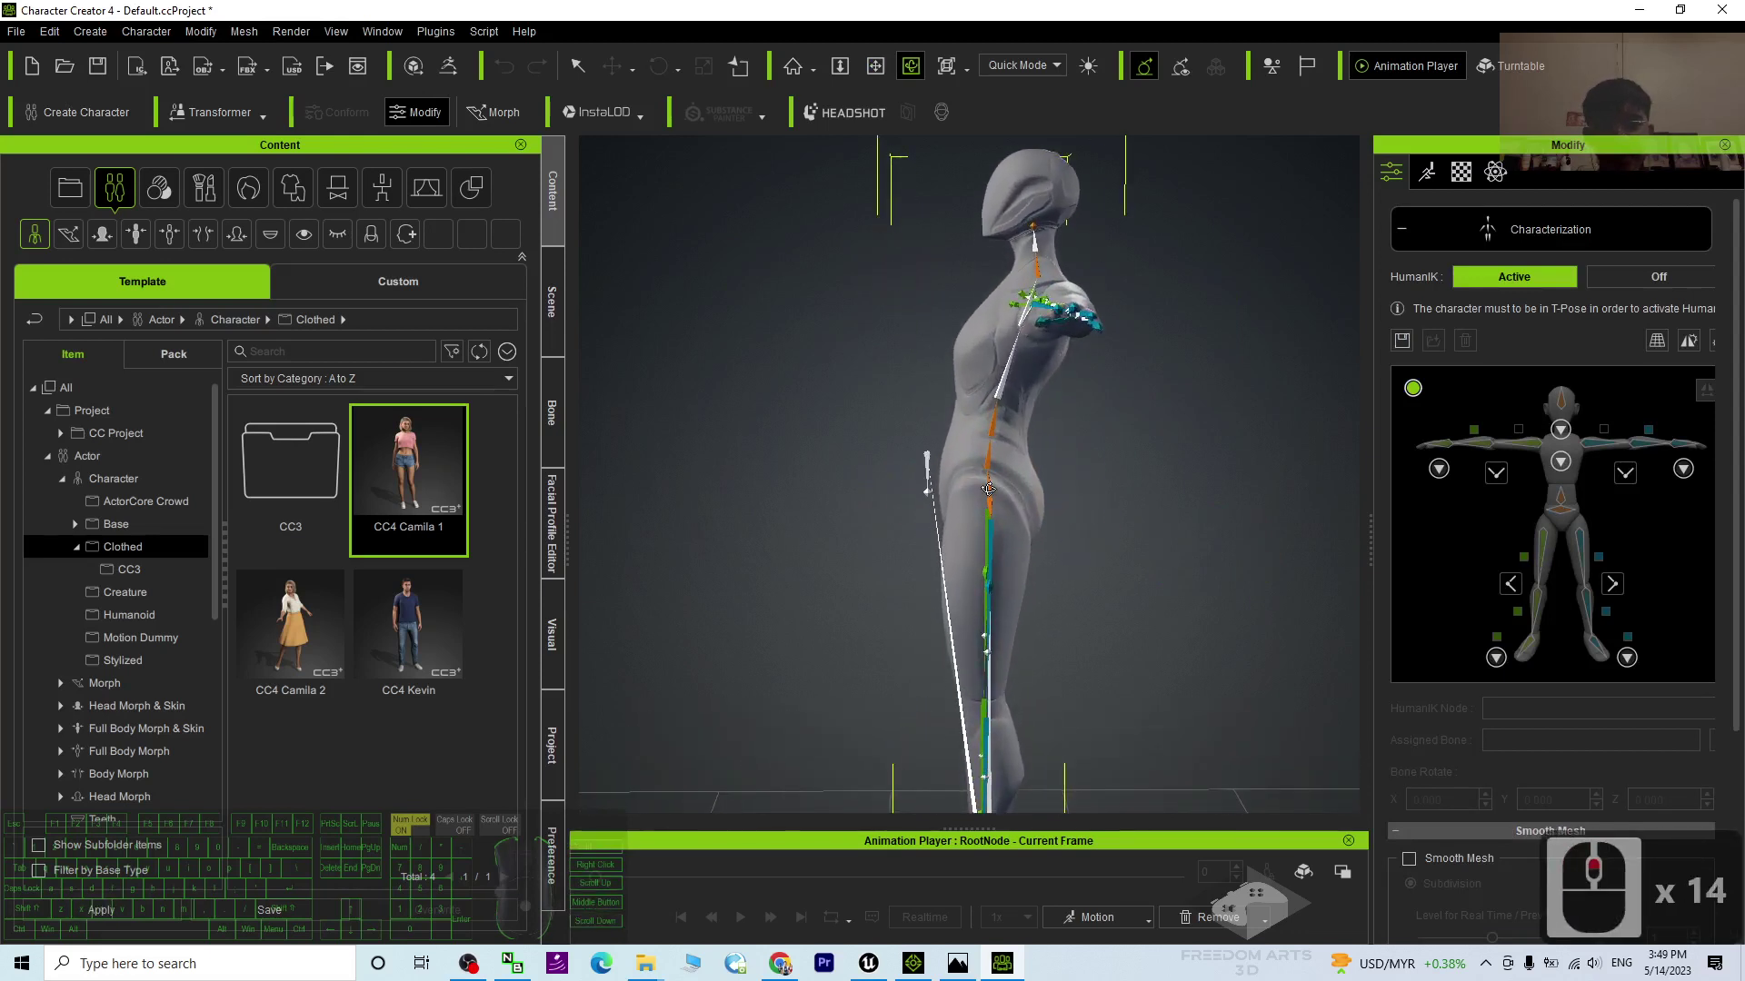
{"action": "right_click", "coordinate": [993, 488]}
{"action": "right_click", "coordinate": [1027, 485]}
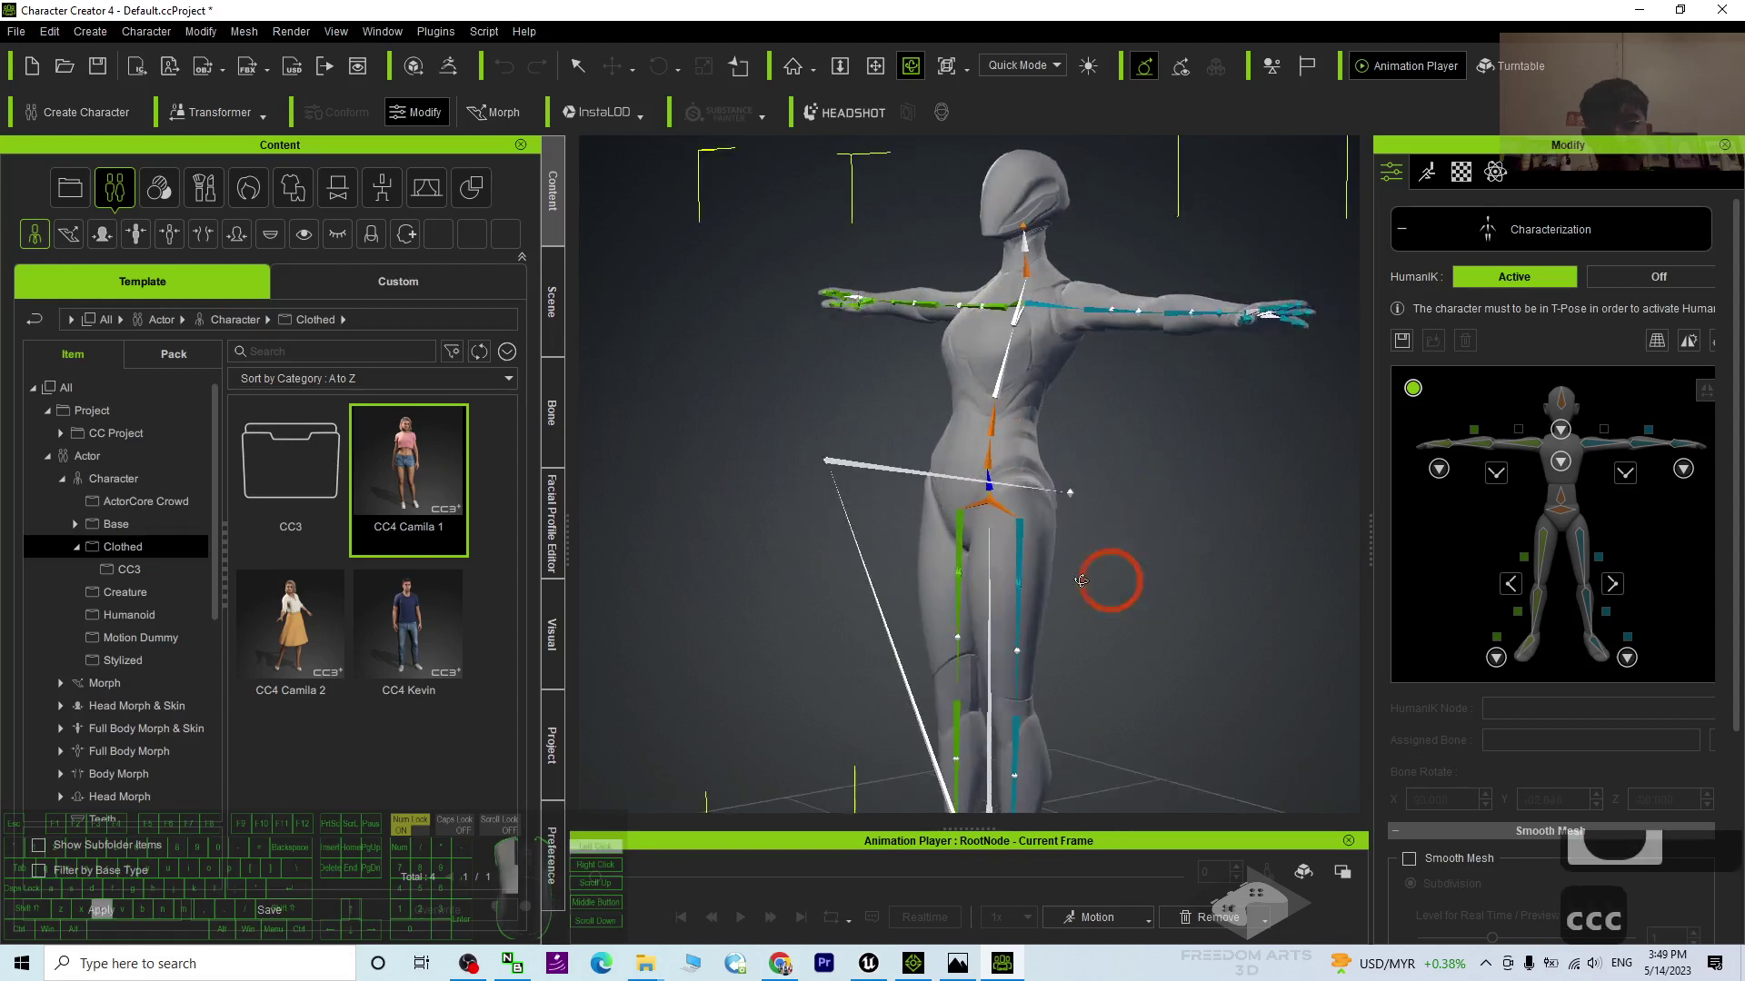
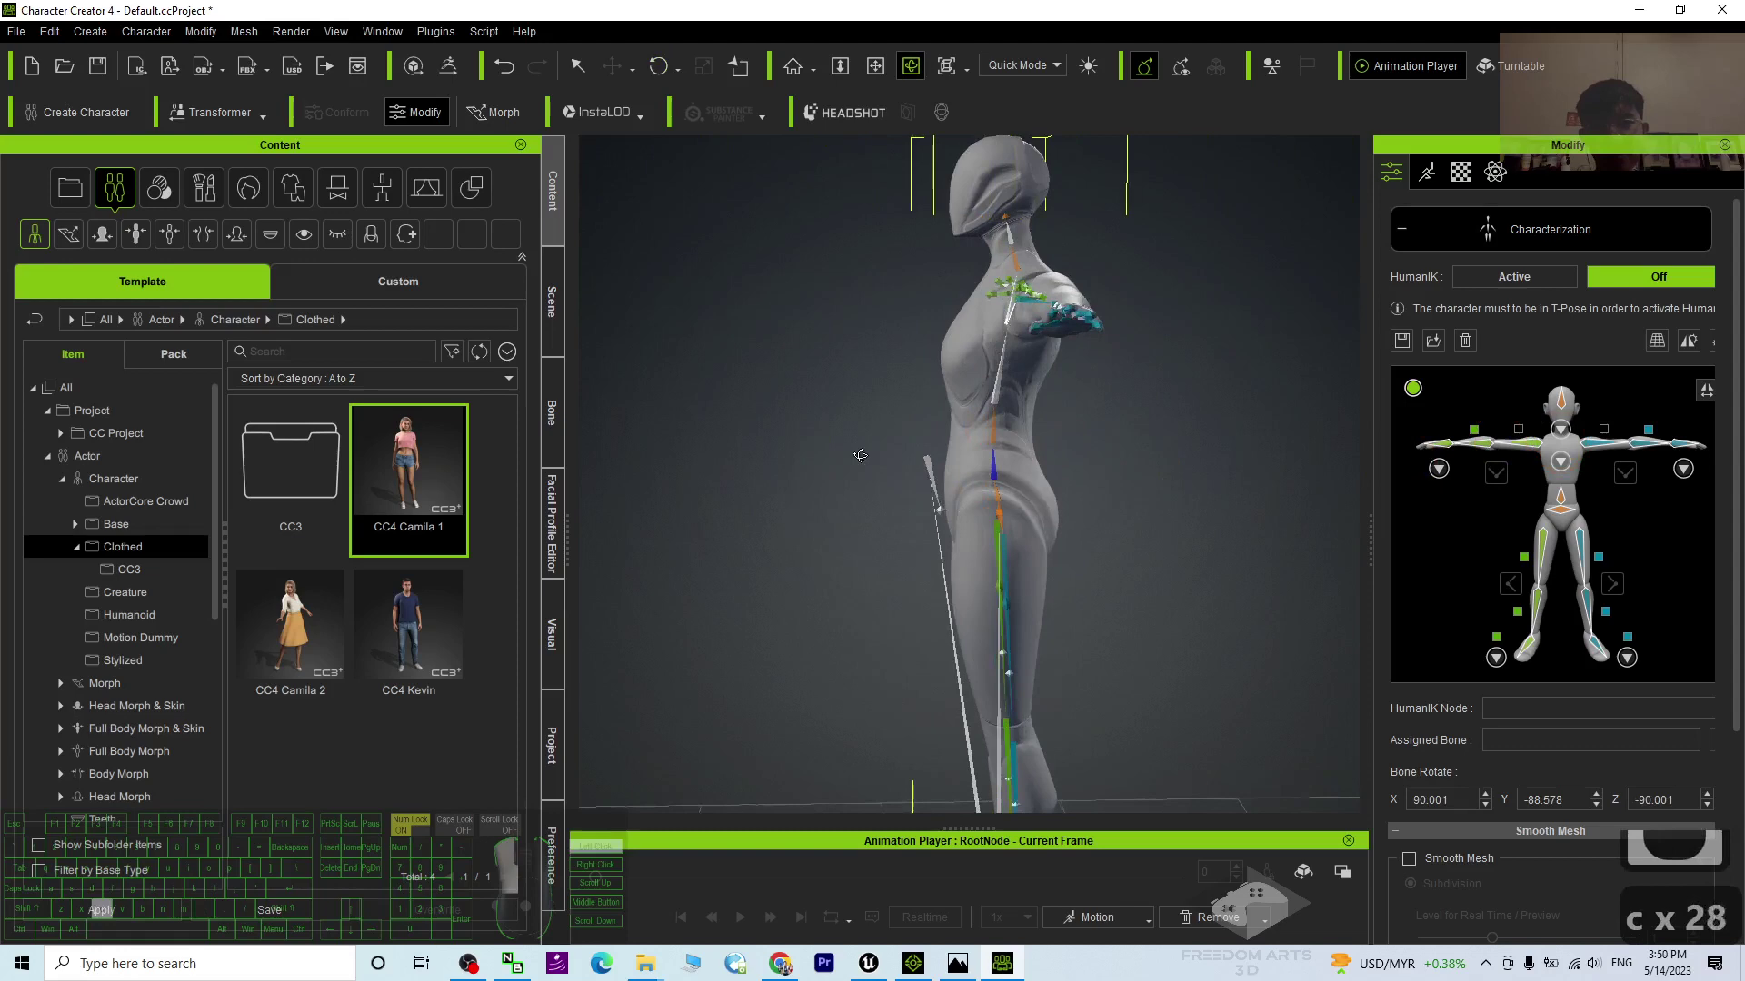
{"action": "left_click_drag", "start_coordinate": [856, 437], "coordinate": [943, 389]}
{"action": "key", "text": "c"}
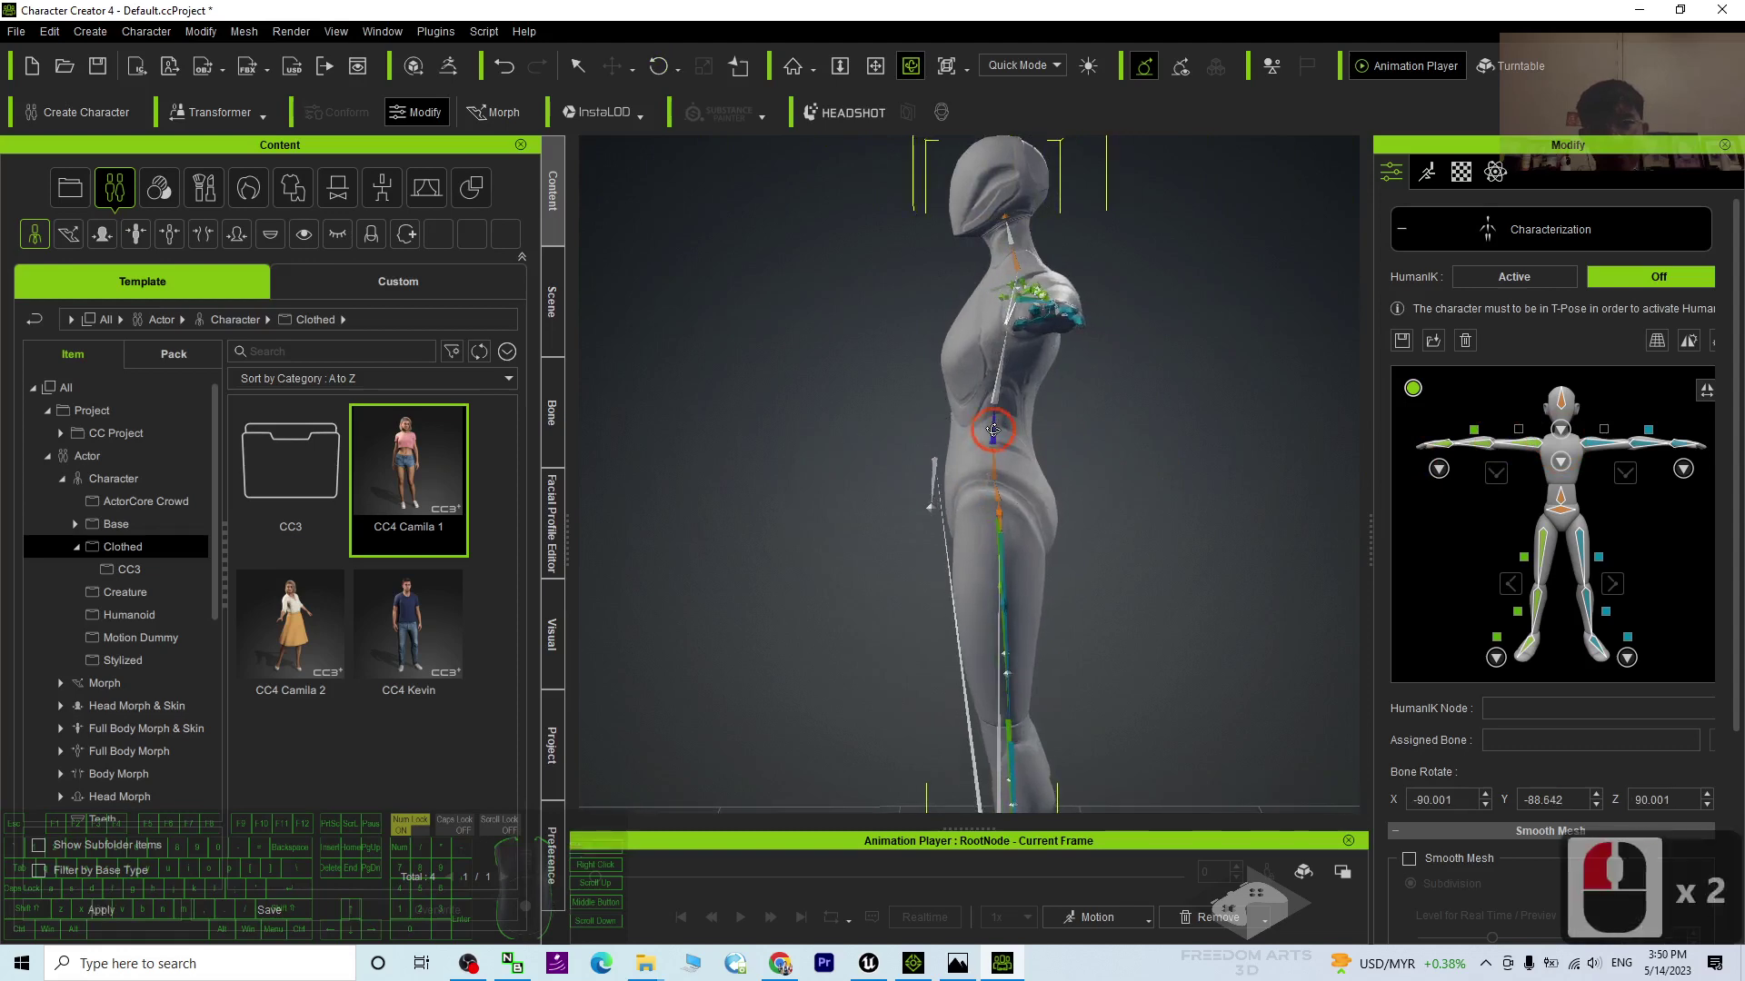
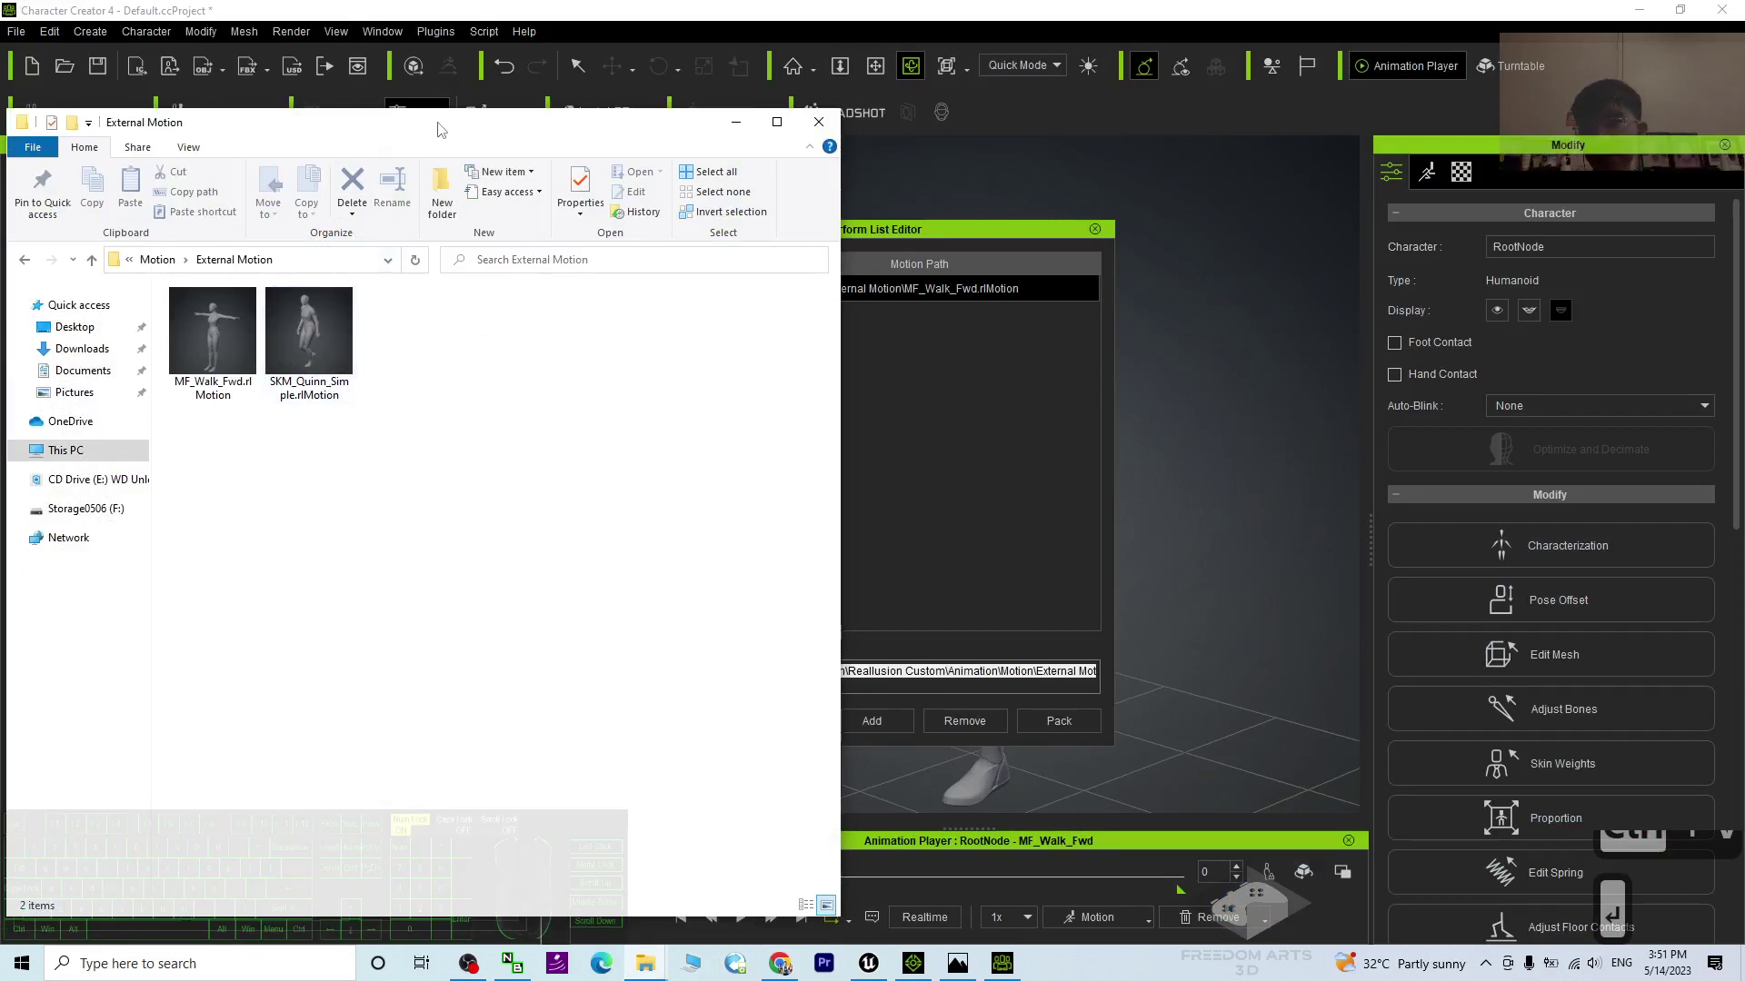
Step: Scroll the External Motion folder listing to check the saved rlMotion files
{"action": "scroll", "scroll_direction": "down", "scroll_amount": 3}
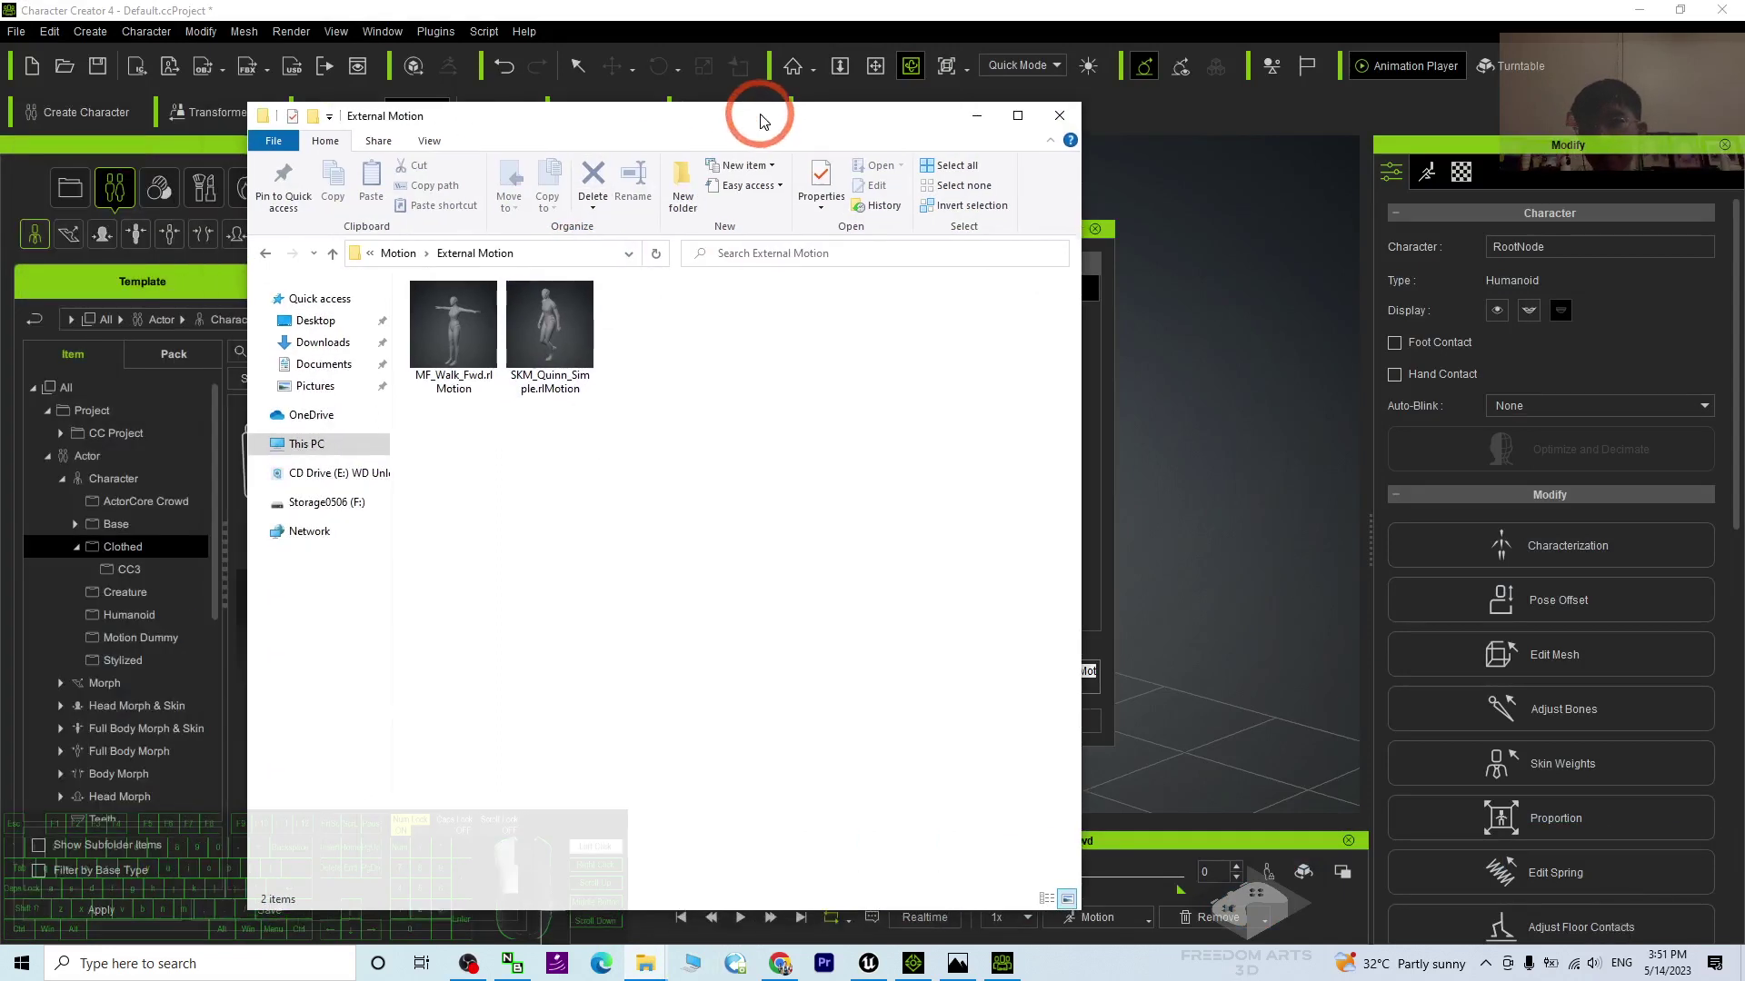
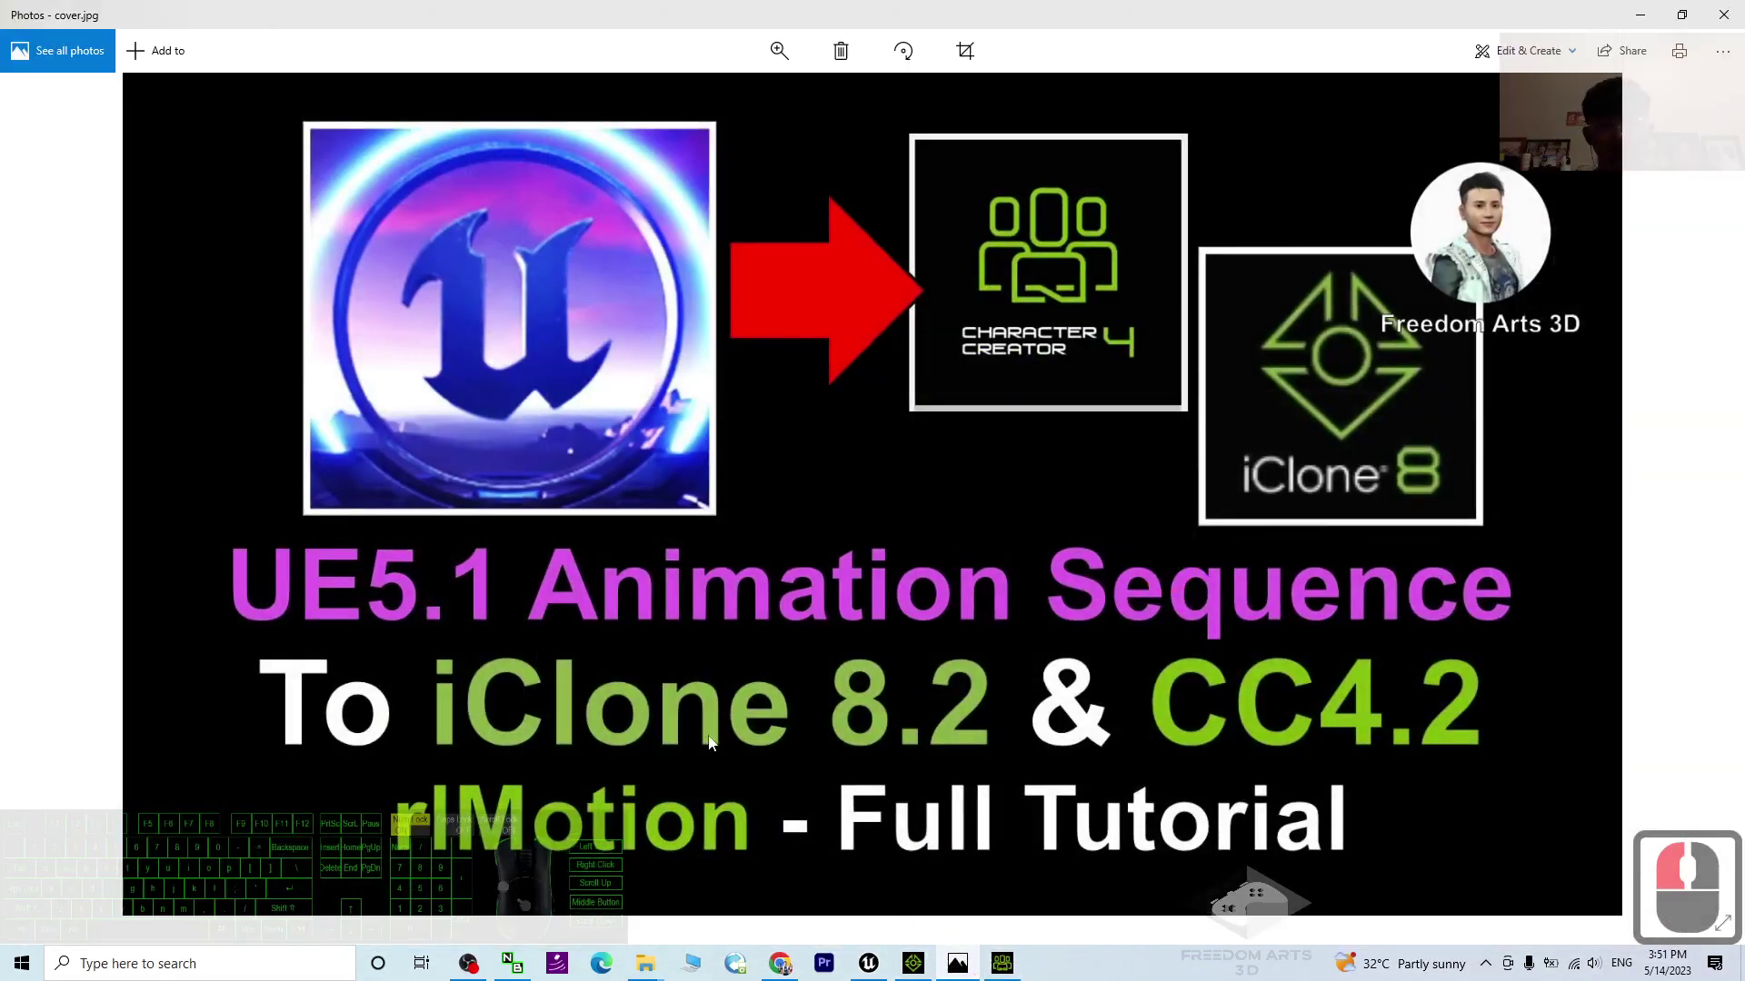
Step: Drag within the Photos window showing the tutorial cover image
{"action": "left_click_drag", "start_coordinate": [576, 641], "coordinate": [609, 558]}
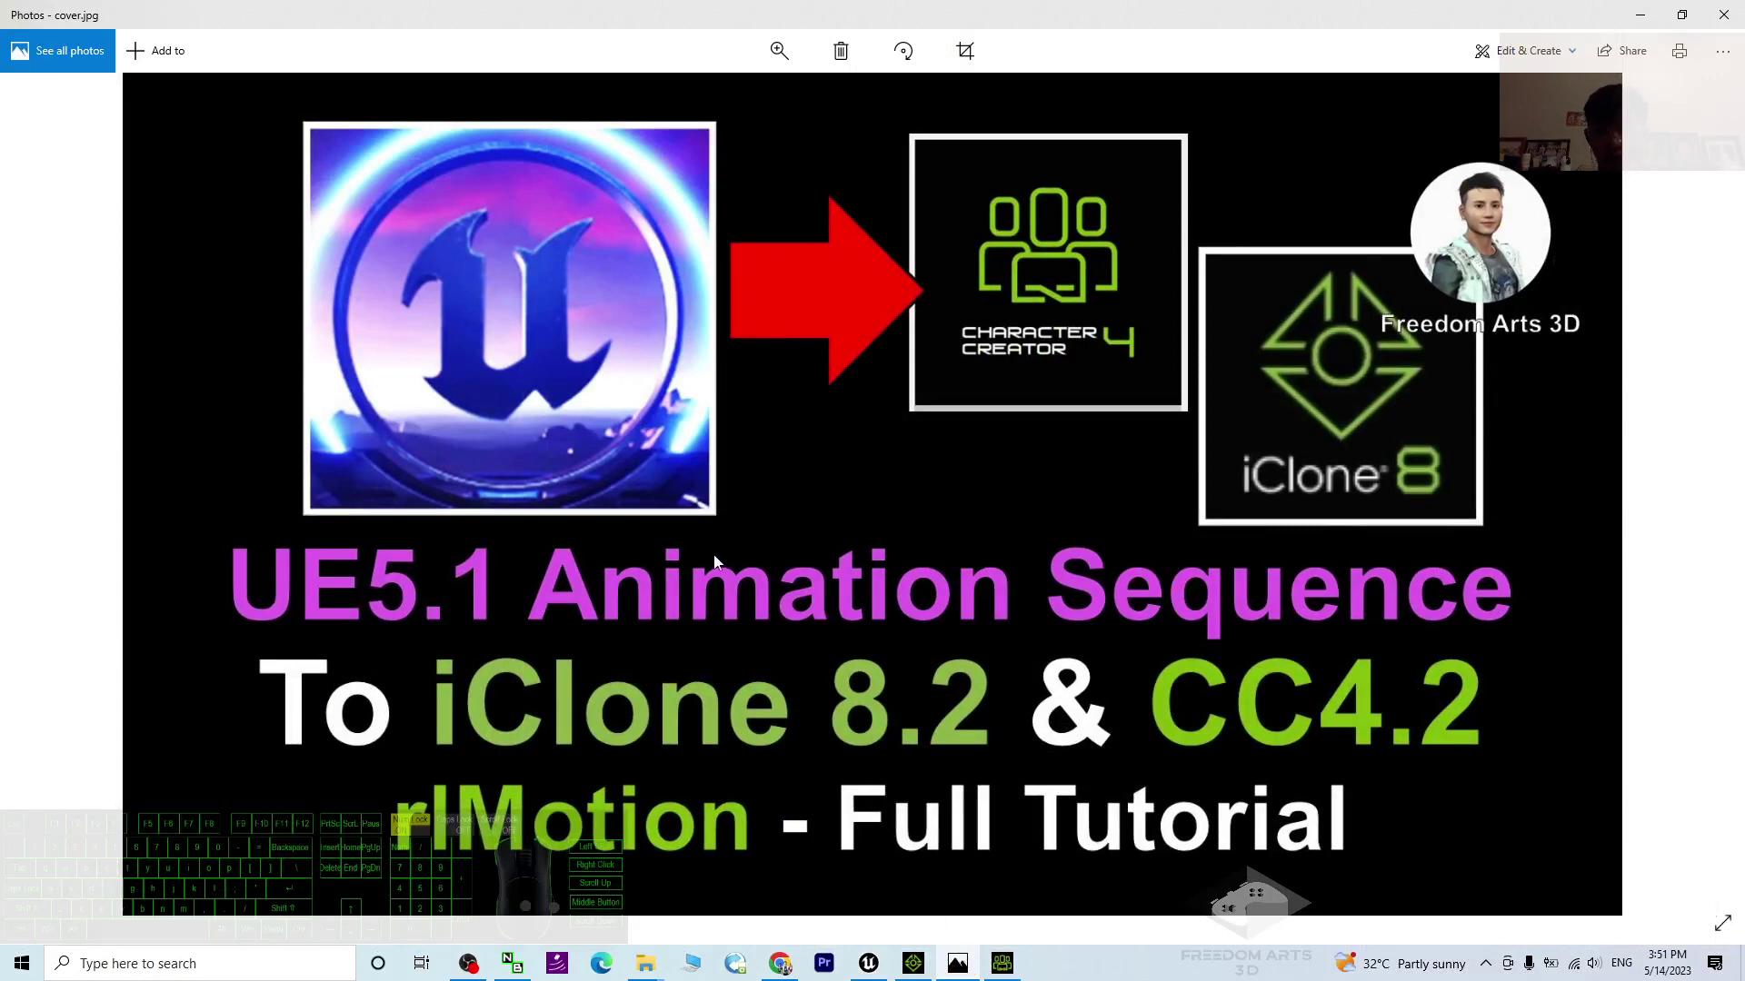
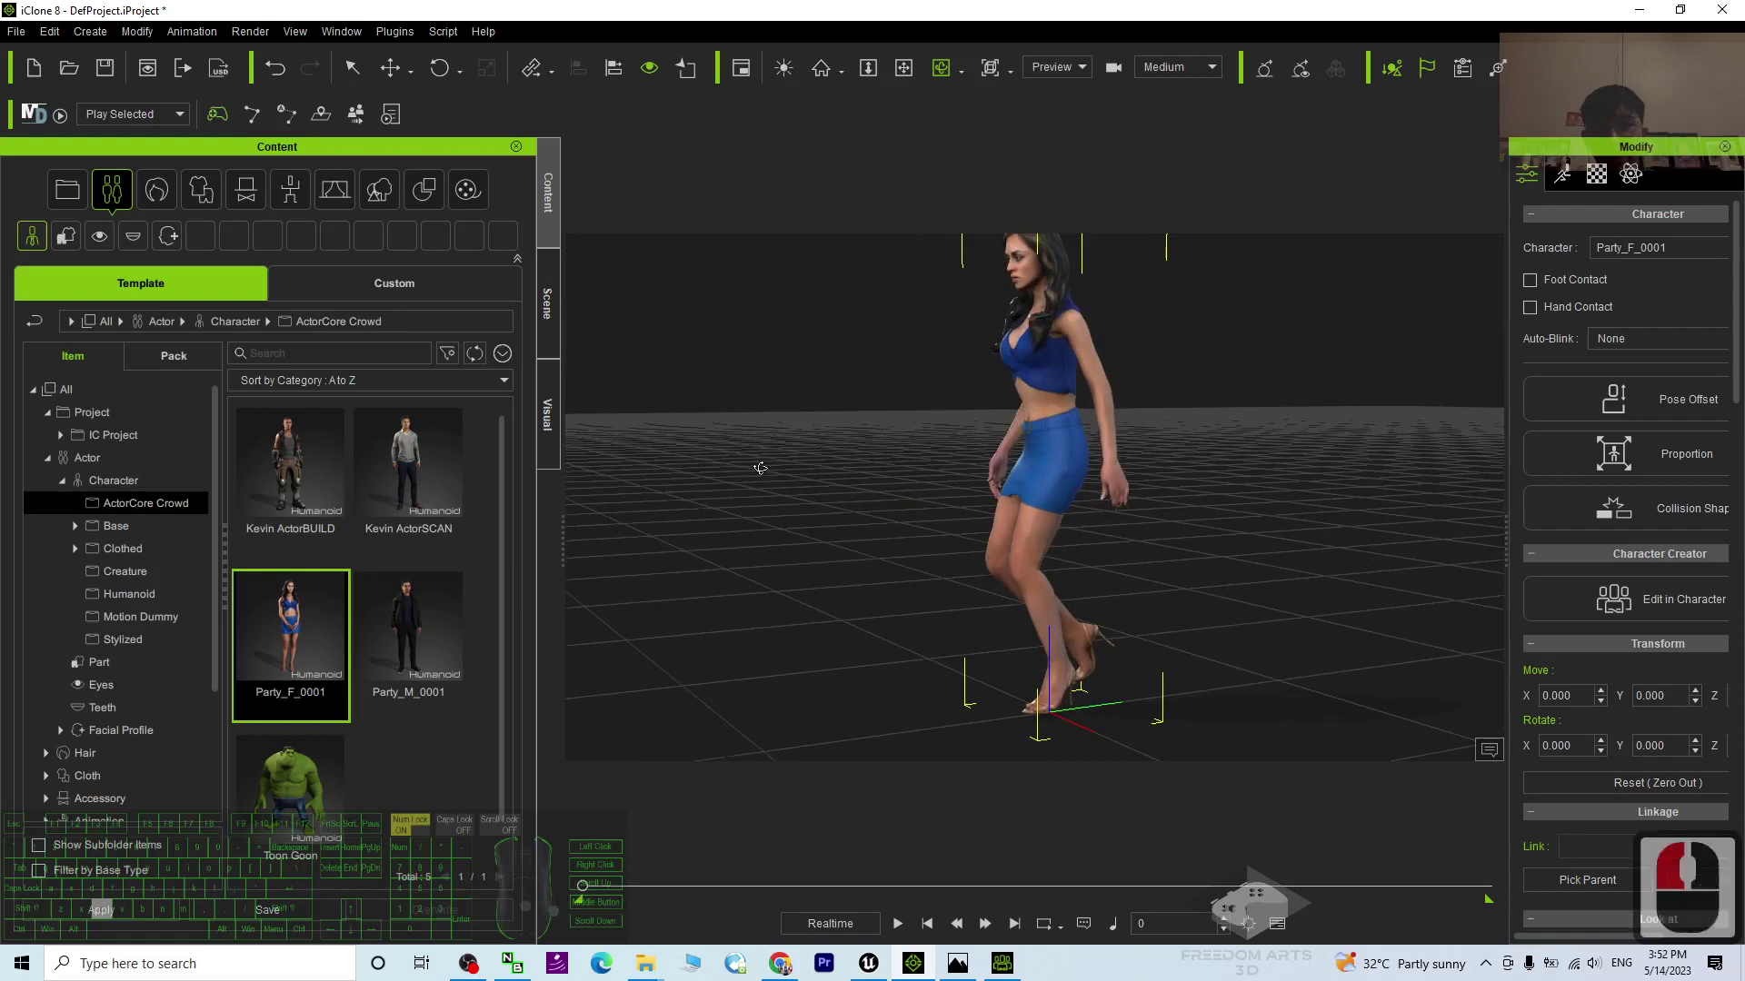
{"action": "type", "text": "cxxx"}
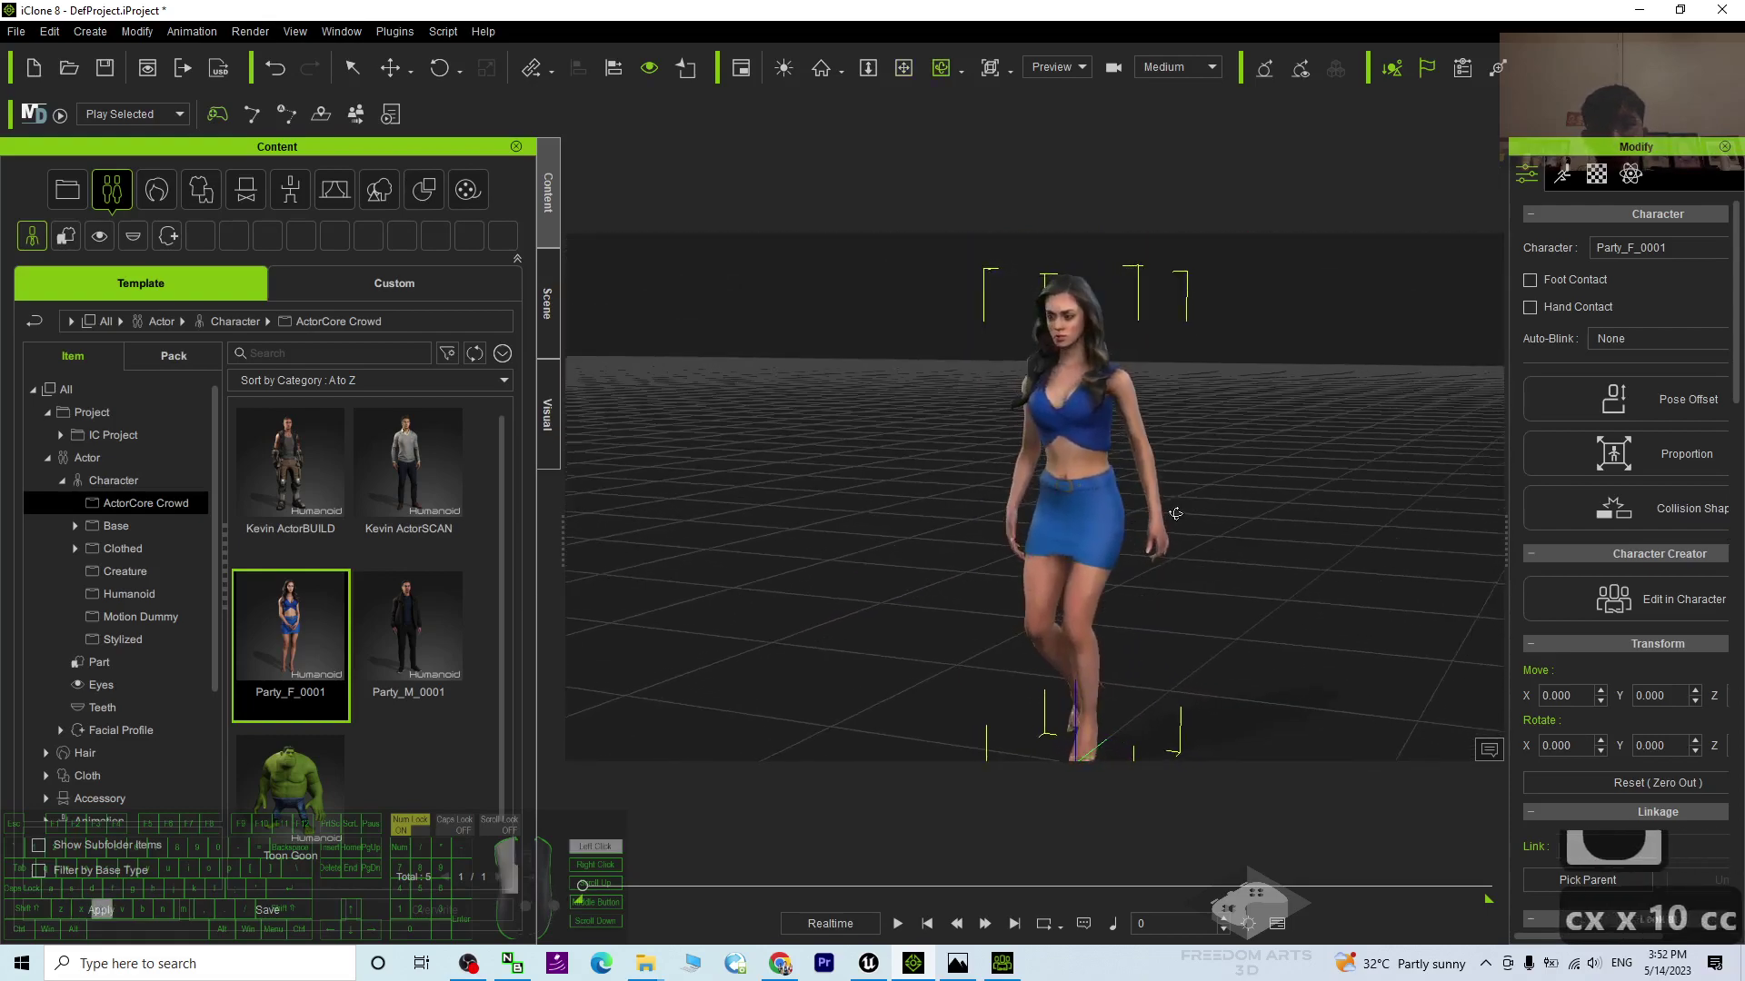